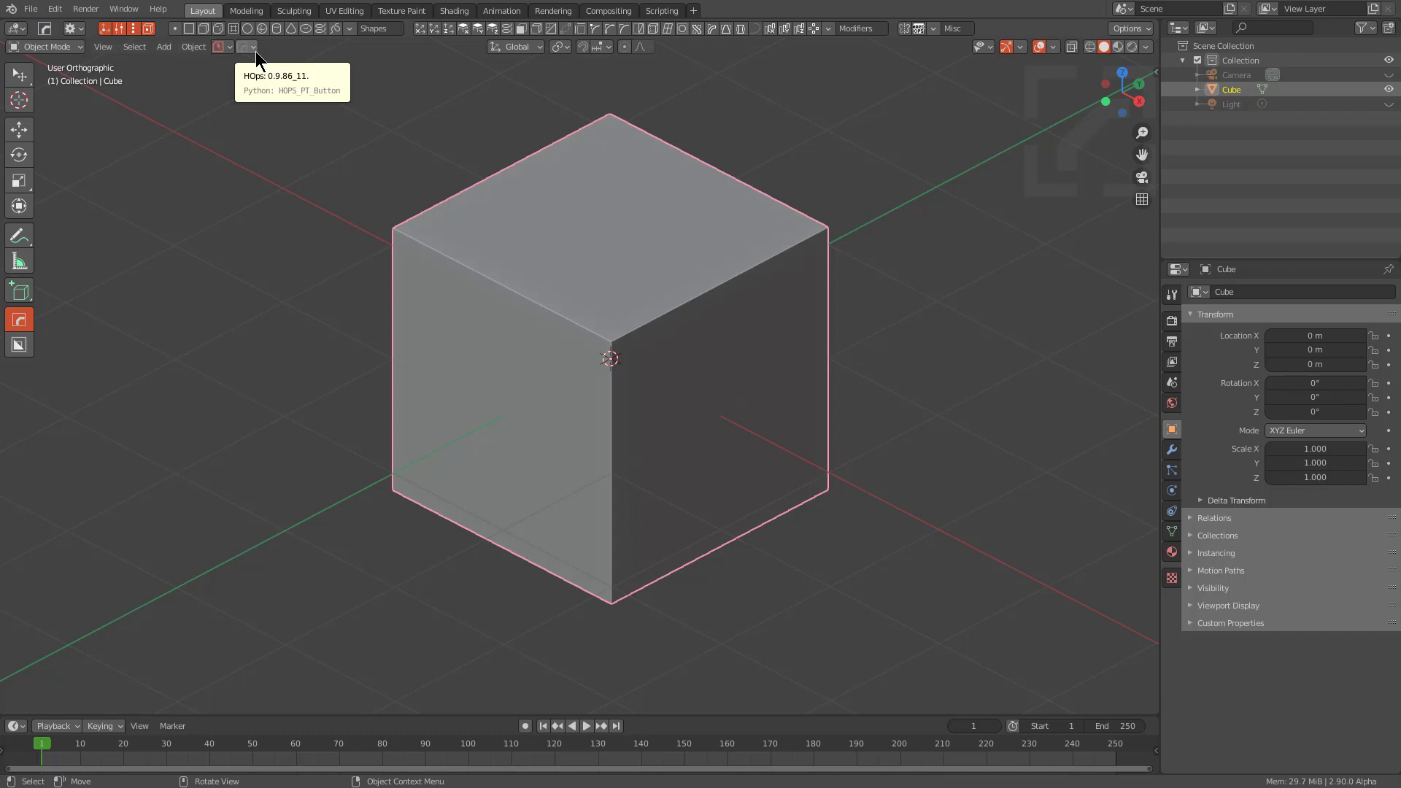
# - Show the Hard Ops 9 Mercury about overlay with its authors list and version
pyautogui.click(258, 56)
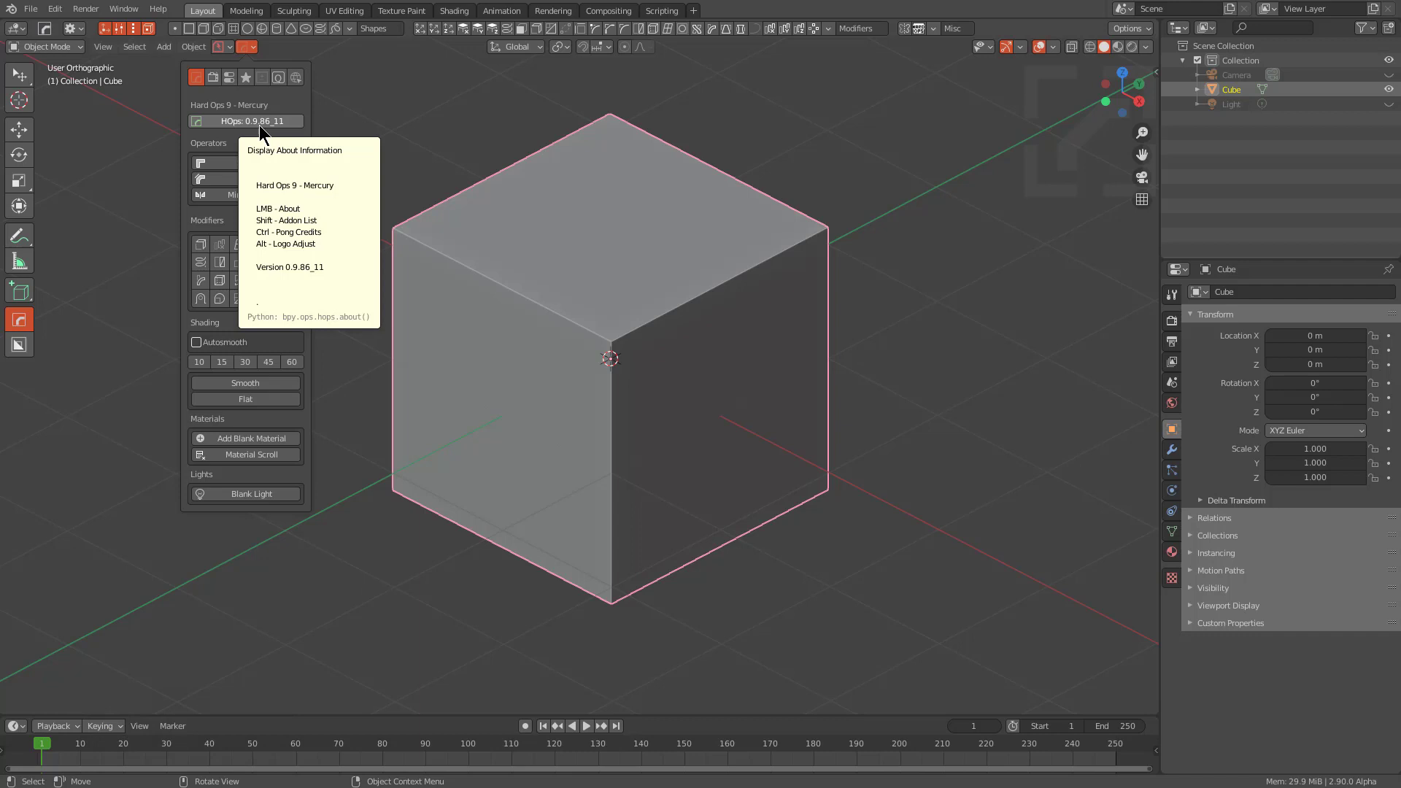
pyautogui.click(265, 127)
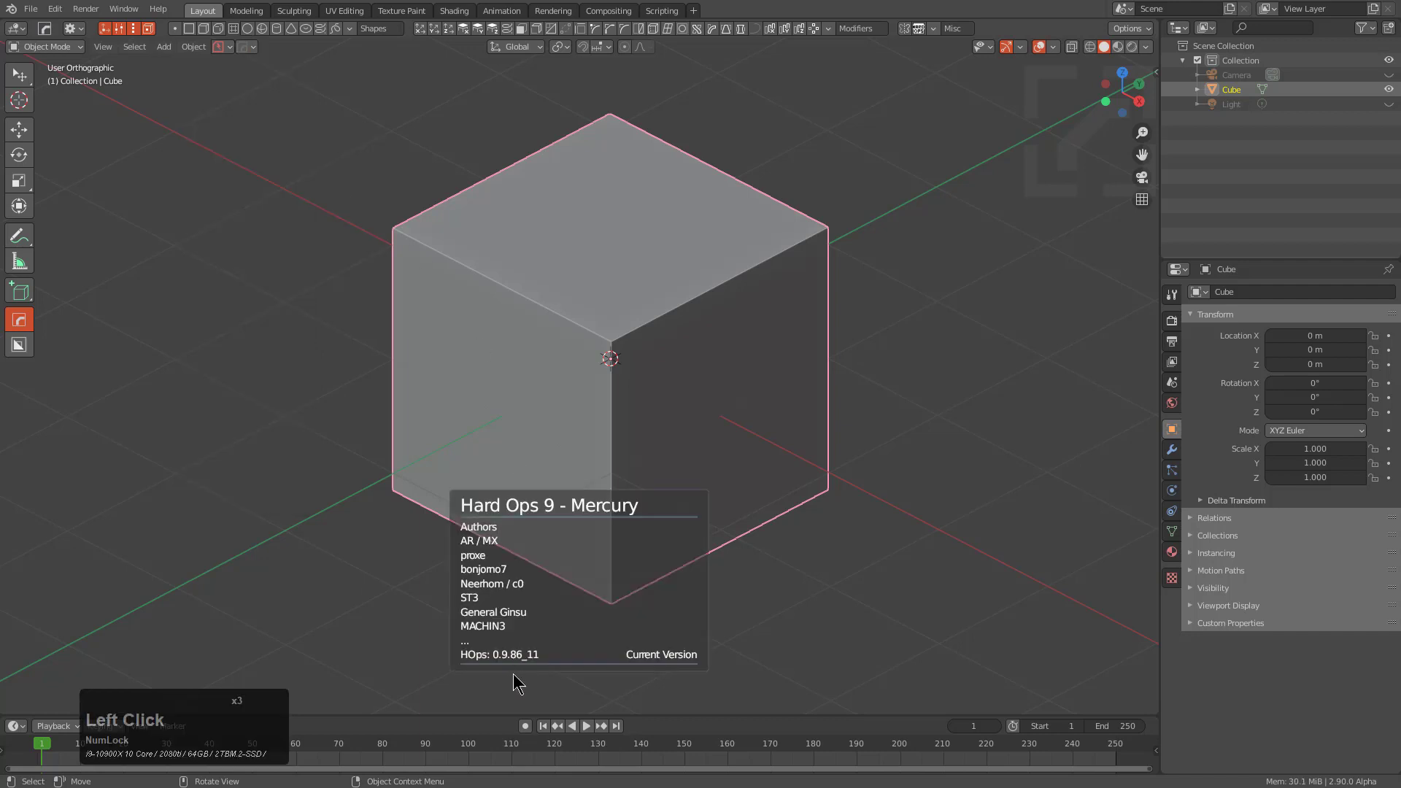
pyautogui.middleClick(667, 334)
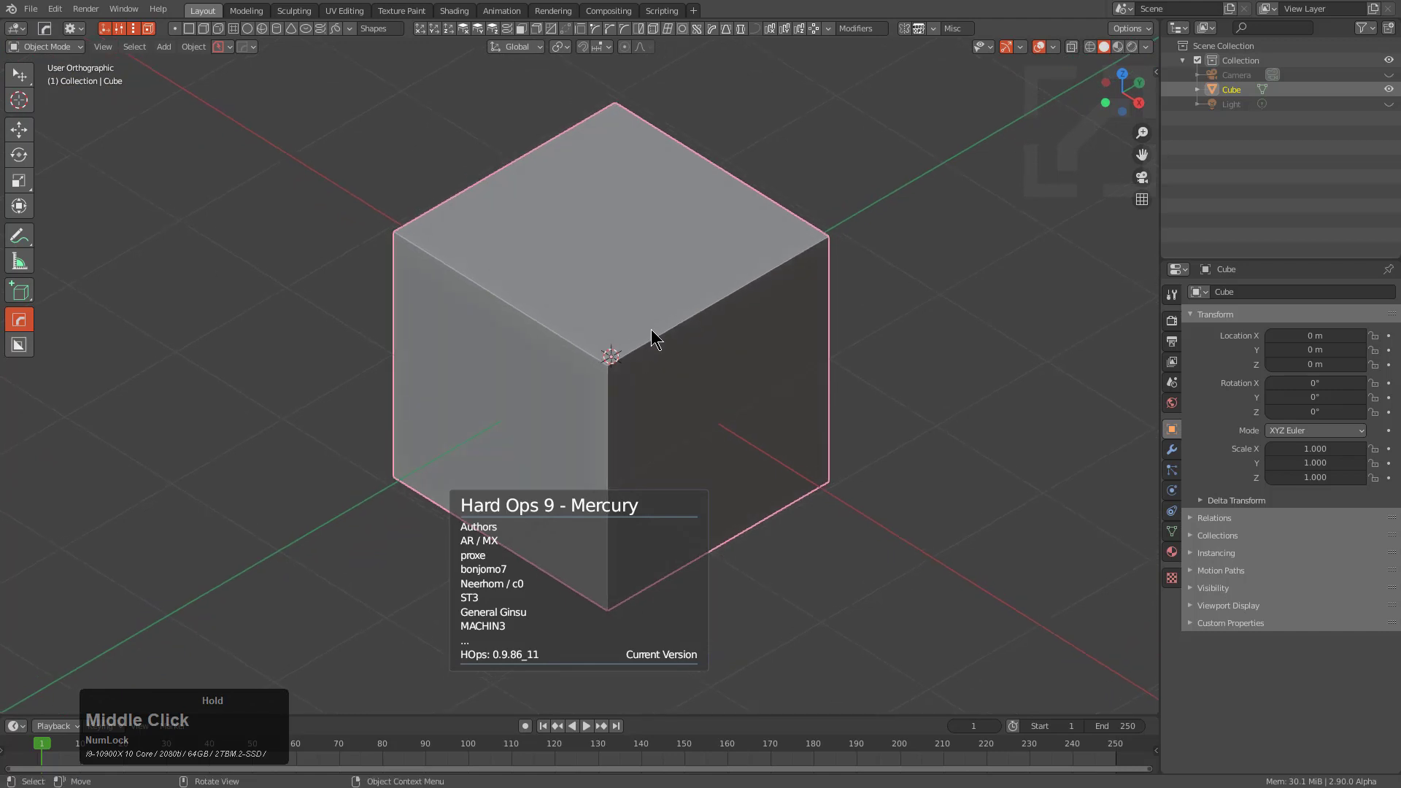
# - Delete the default cube and add a single plane at the origin
pyautogui.press('x')
pyautogui.click(653, 330)
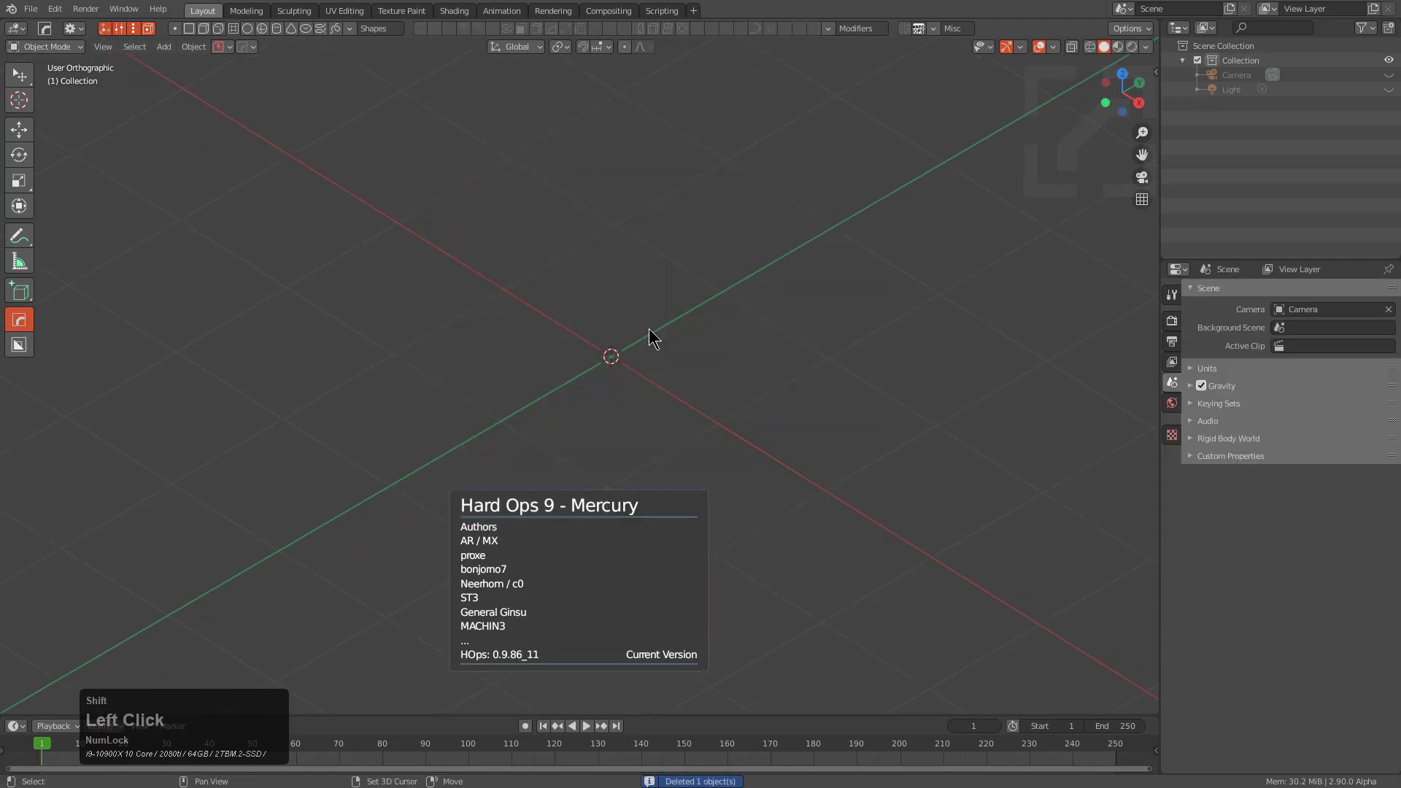
pyautogui.press('shift+a')
pyautogui.click(714, 351)
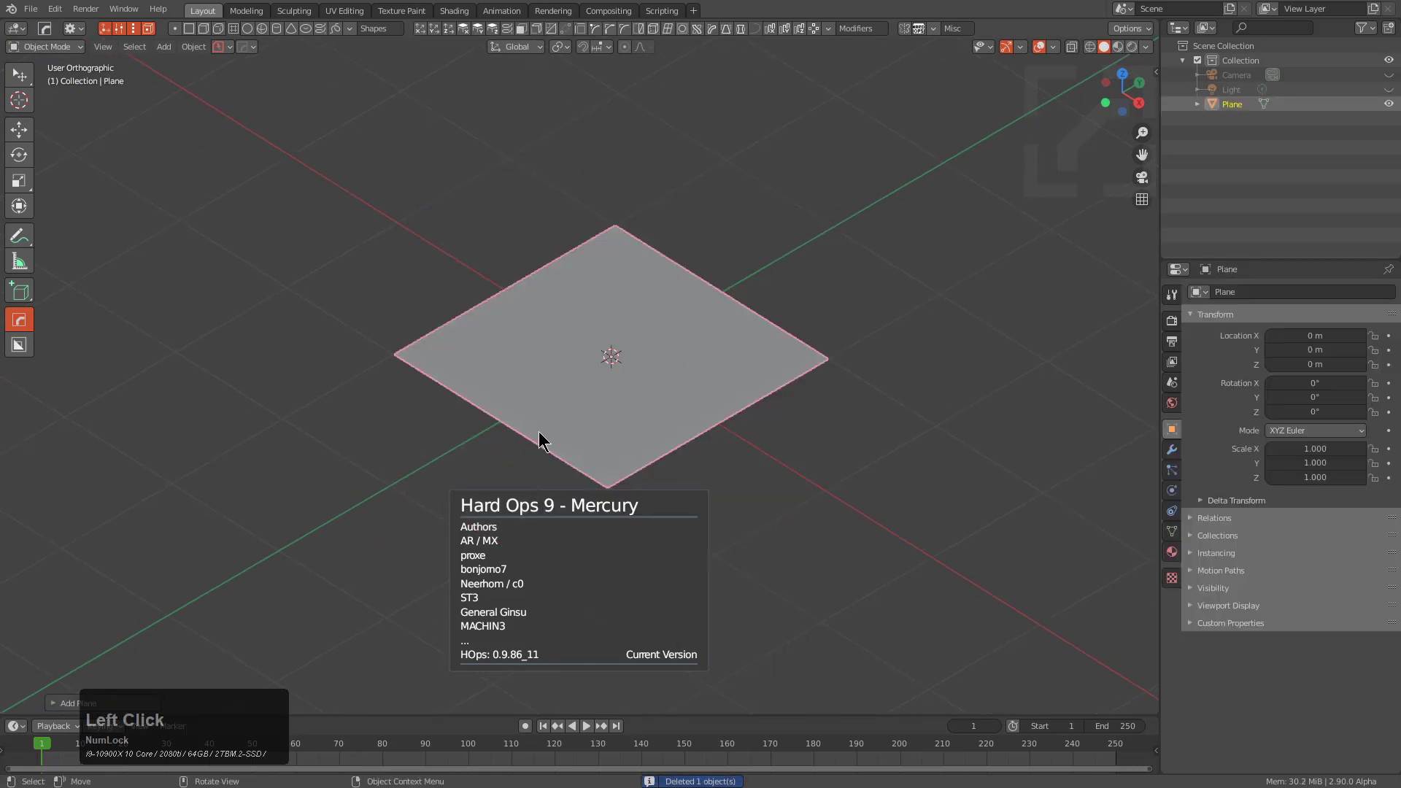
# - Start the Hard Ops mirror gizmo (Alt+X) on the new plane
pyautogui.middleClick(589, 437)
pyautogui.moveTo(581, 436); pyautogui.dragTo(629, 433)
pyautogui.scroll(-3)
pyautogui.middleClick(629, 434)
pyautogui.scroll(3)
pyautogui.middleClick(512, 417)
pyautogui.middleClick(579, 427)
pyautogui.press('alt+x')
pyautogui.middleClick(559, 416)
pyautogui.scroll(-3)
# - Bisect the plane along one axis via the mirror menu, keeping one rectangular half
pyautogui.press('d')
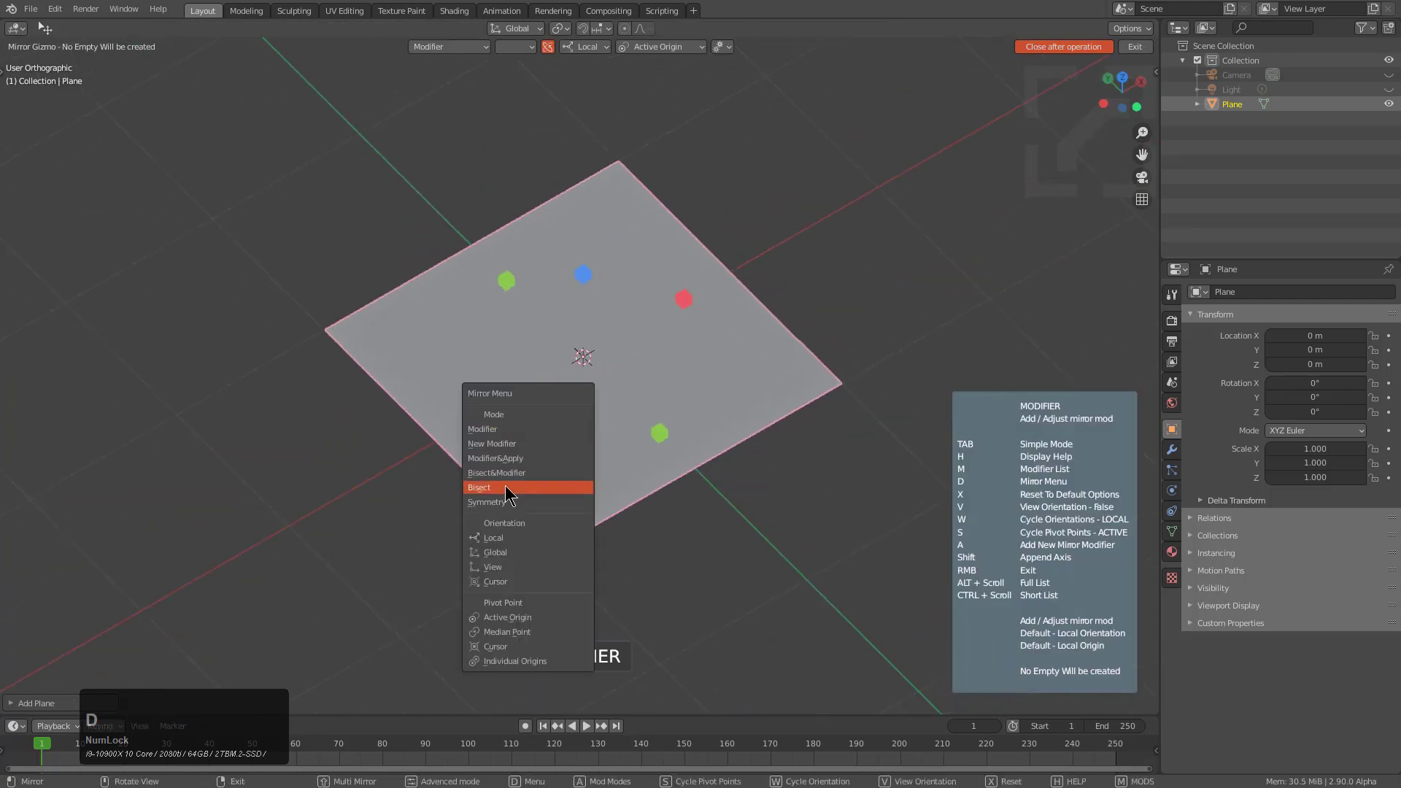
pyautogui.click(510, 487)
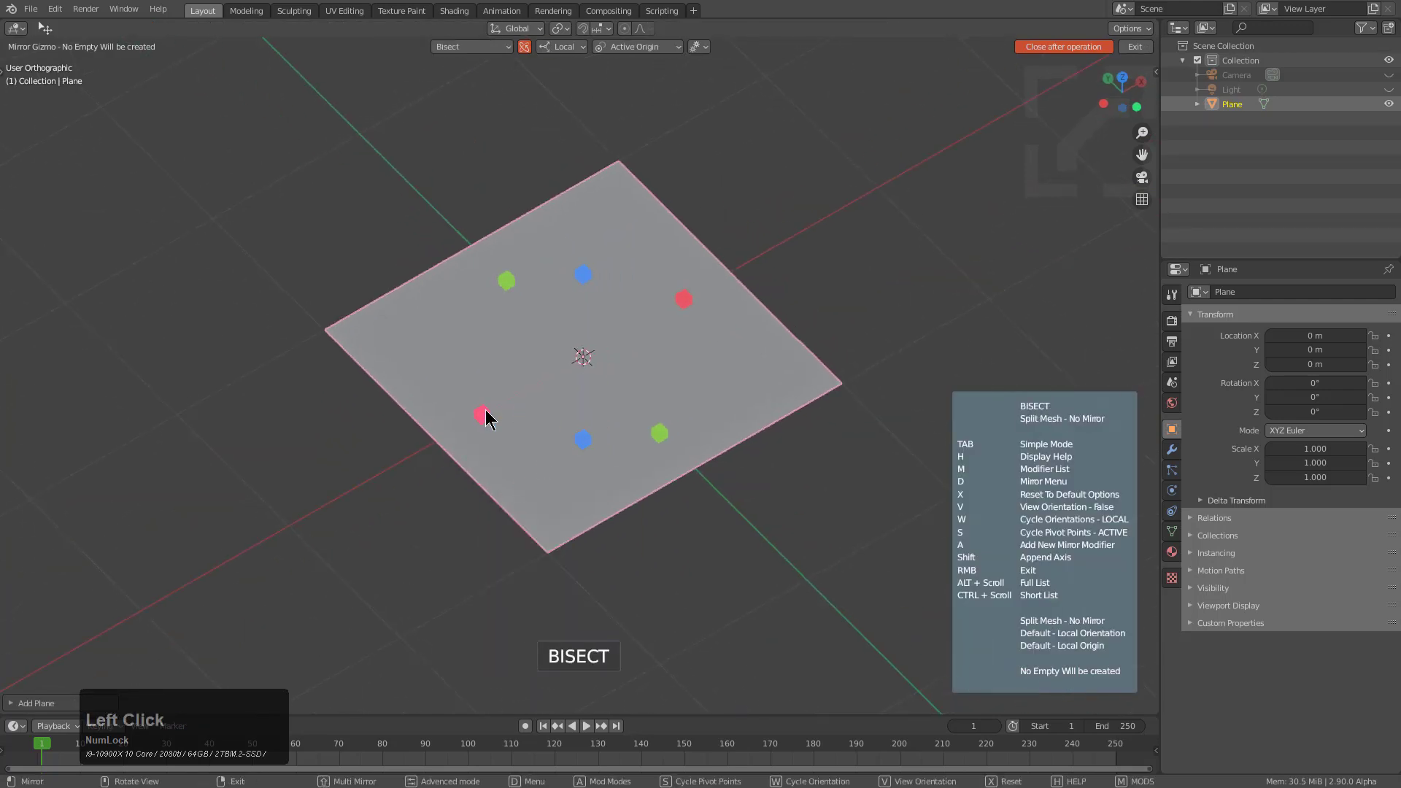
pyautogui.click(490, 411)
pyautogui.middleClick(705, 438)
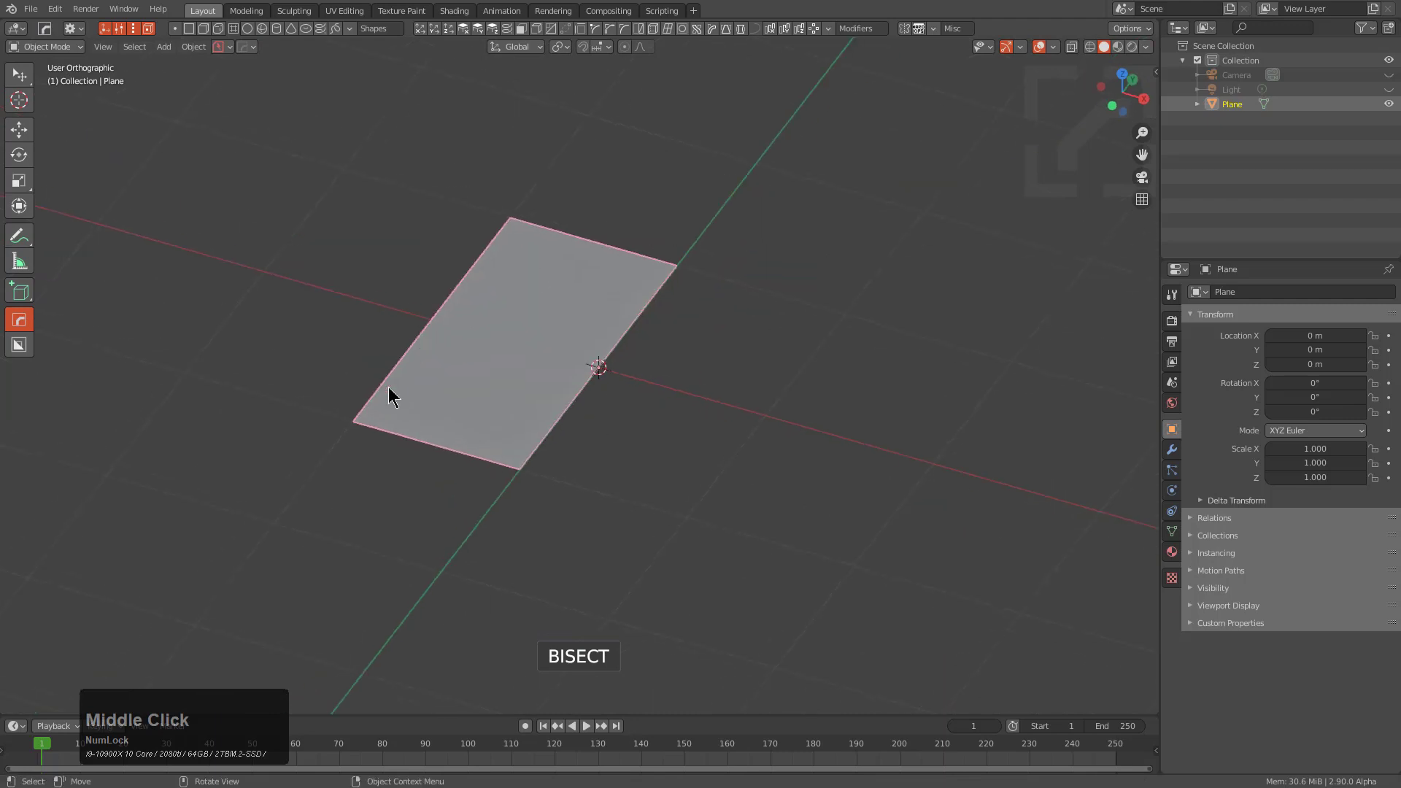
pyautogui.middleClick(532, 419)
pyautogui.scroll(3)
pyautogui.middleClick(593, 411)
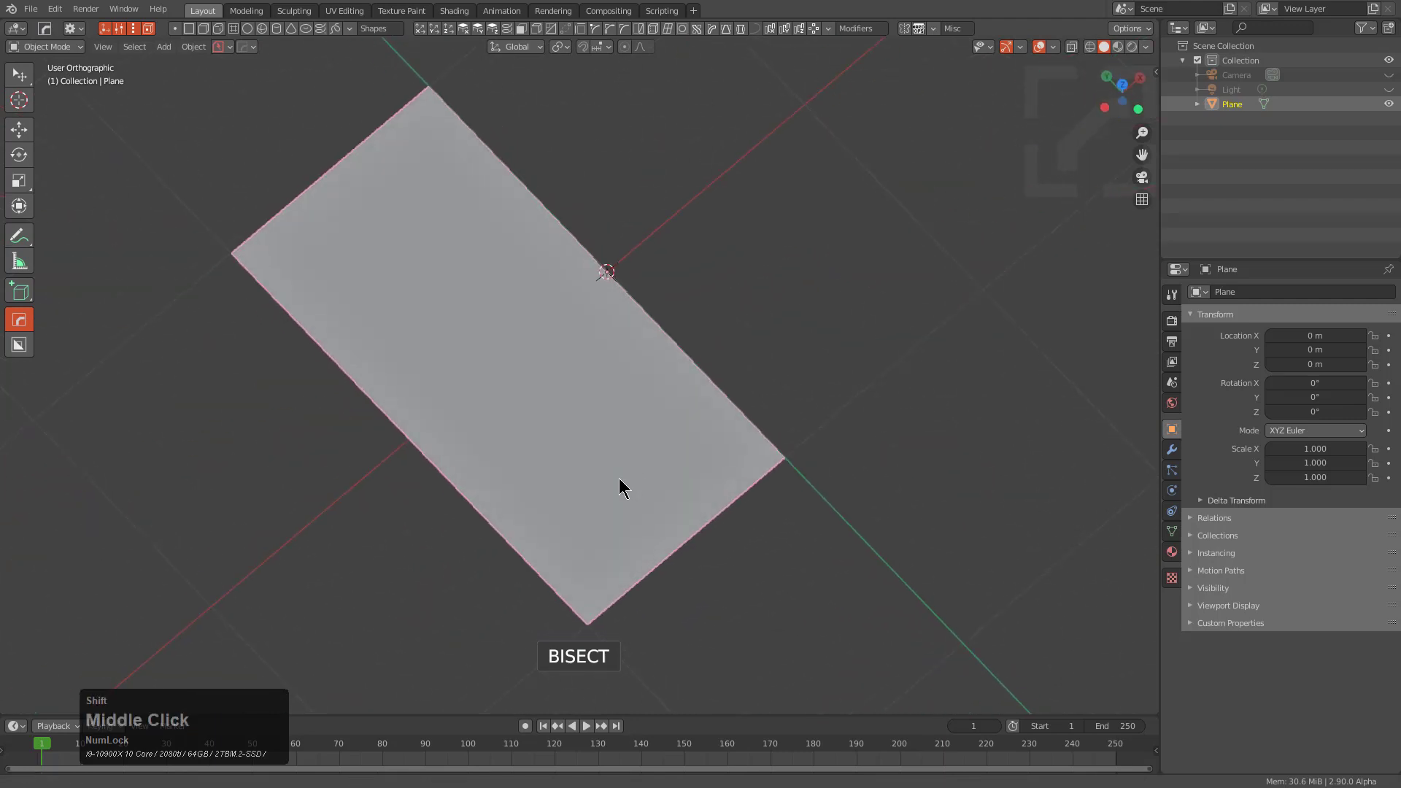
# - Select the half plane's outer corner vertex for rounding
pyautogui.middleClick(601, 510)
pyautogui.click(590, 482)
# - Vertex-bevel the selected corner into a 12-segment rounded arc
pyautogui.press('q')
pyautogui.click(800, 407)
pyautogui.scroll(3)
pyautogui.press('2')
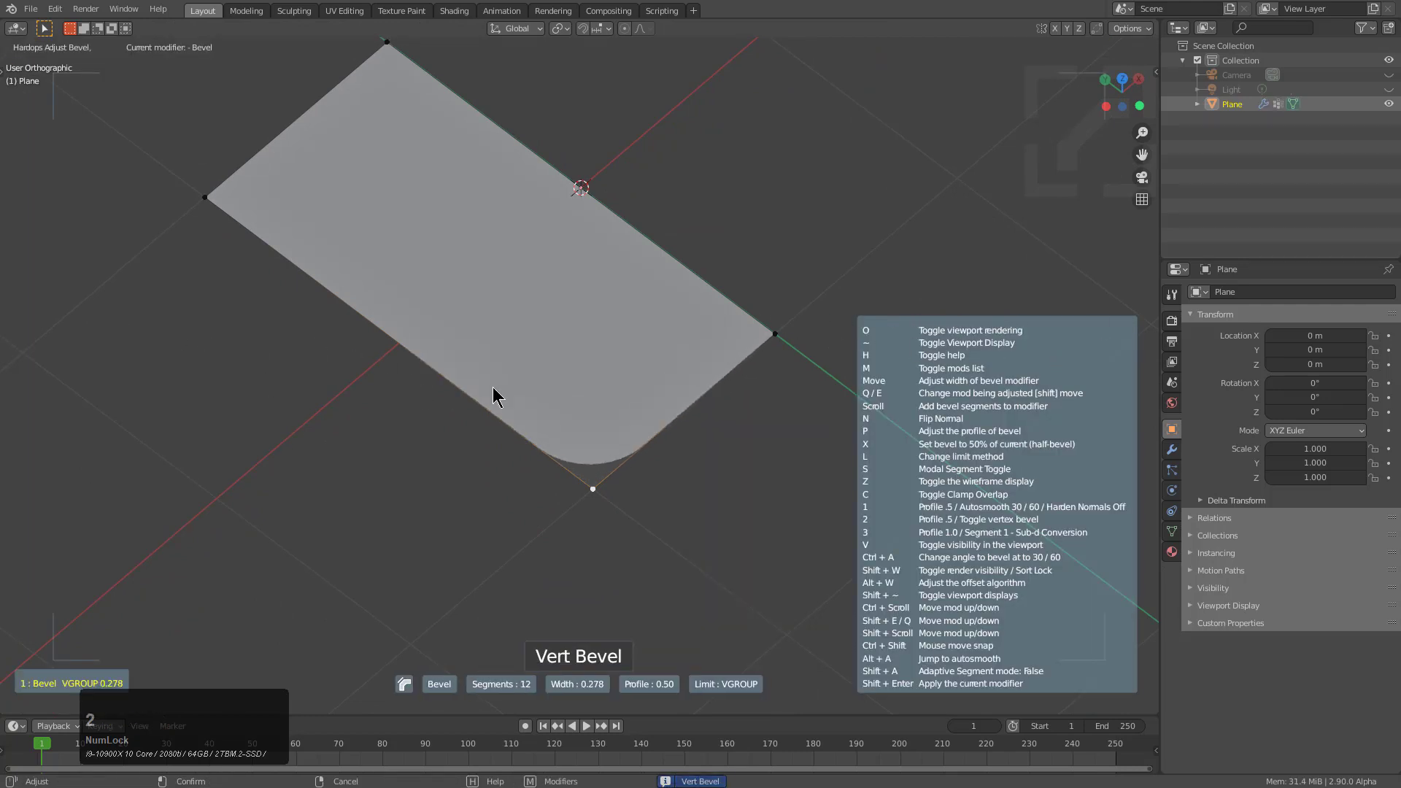
pyautogui.click(821, 337)
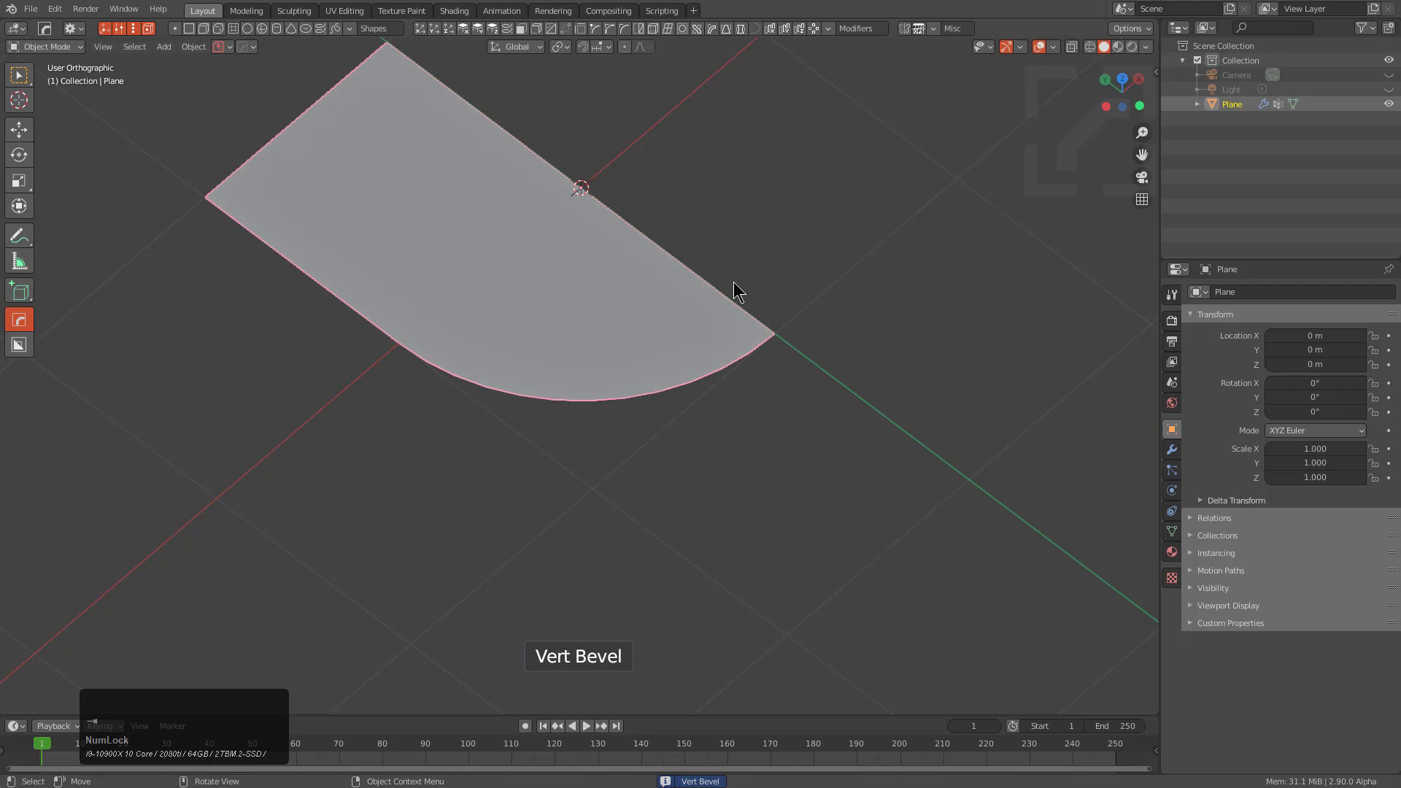
# - Switch the corner bevel to a custom profile in the Bevel Helper
pyautogui.press('b')
pyautogui.click(809, 320)
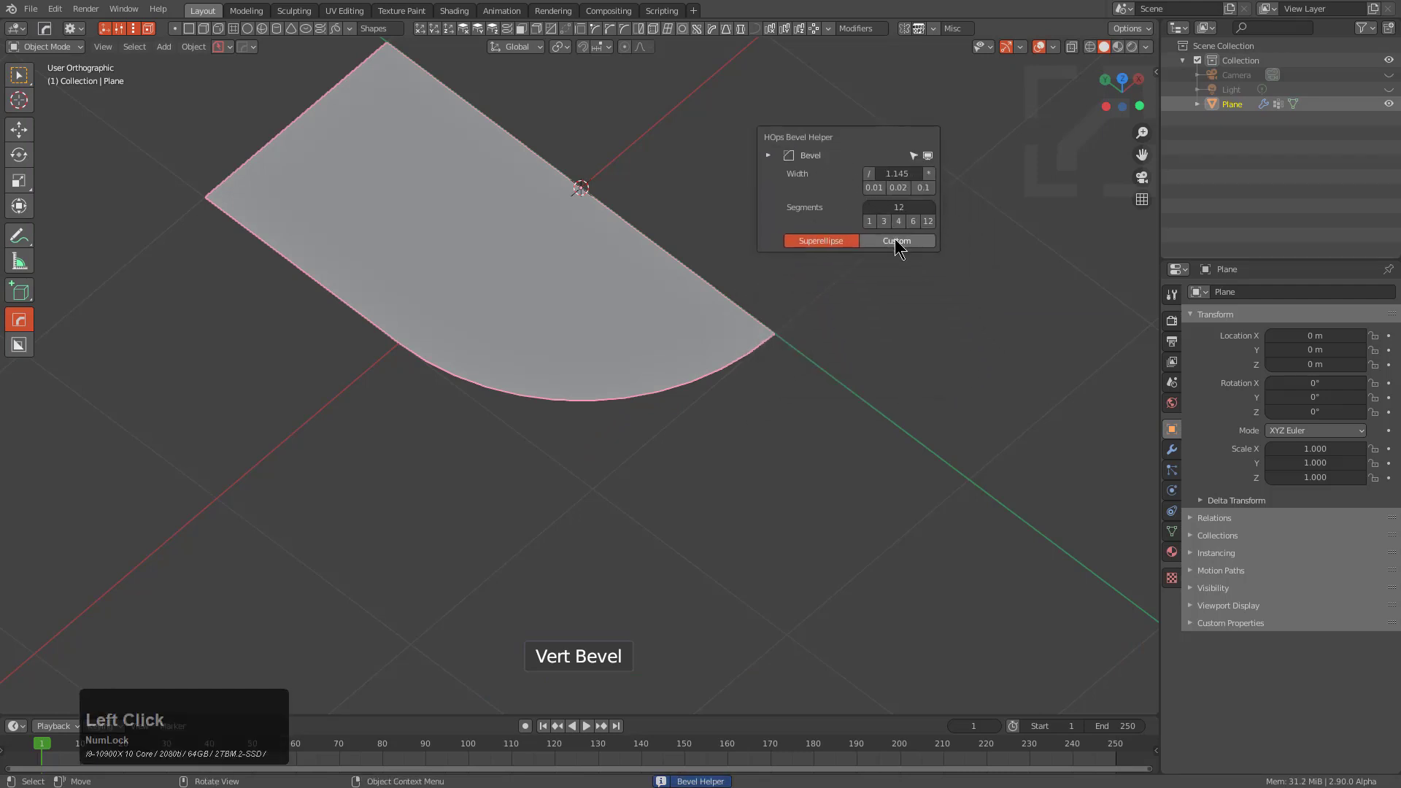
pyautogui.click(898, 251)
pyautogui.click(834, 144)
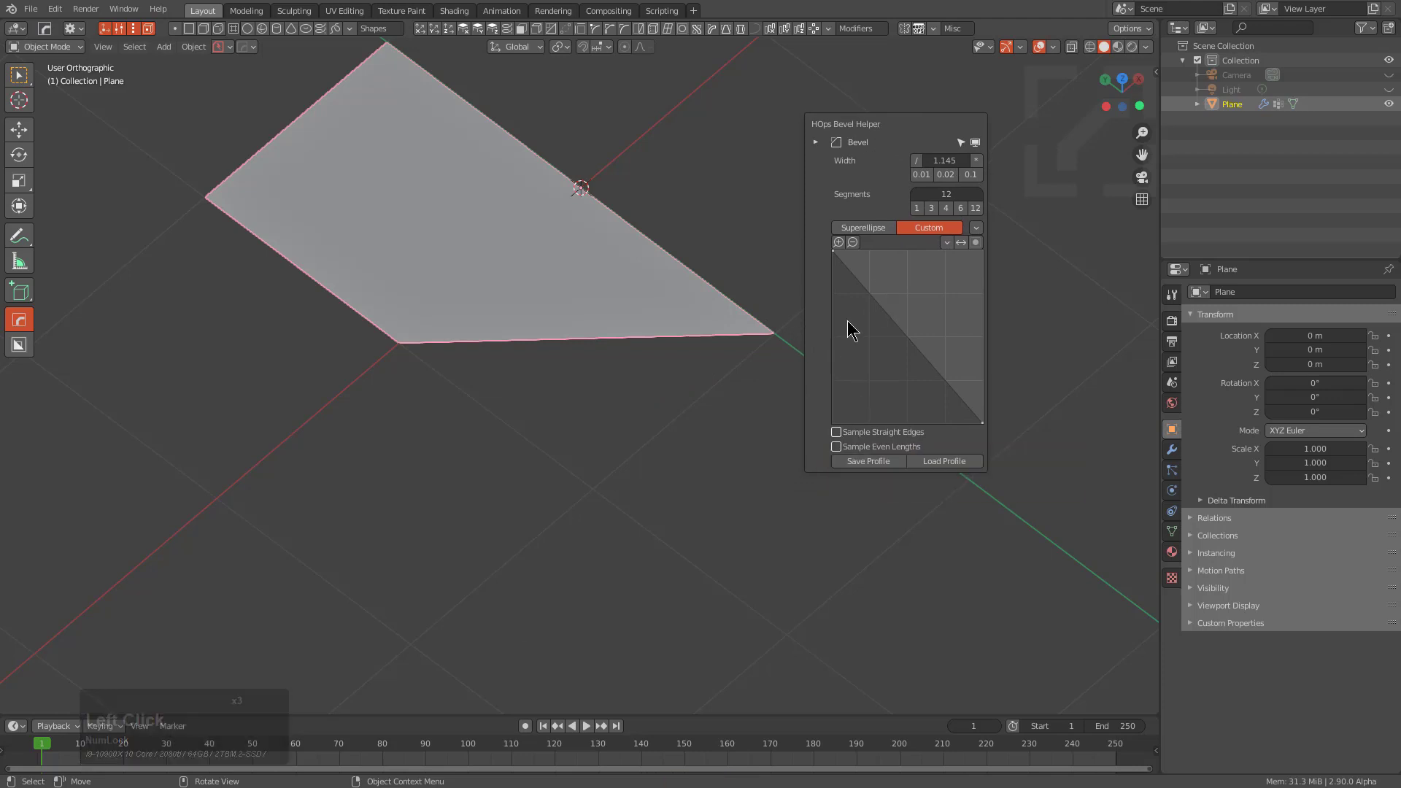
# - Add profile points and set them to sharp Vector handles, turning the arc into an angled cut
pyautogui.click(857, 277)
pyautogui.click(859, 432)
pyautogui.click(962, 392)
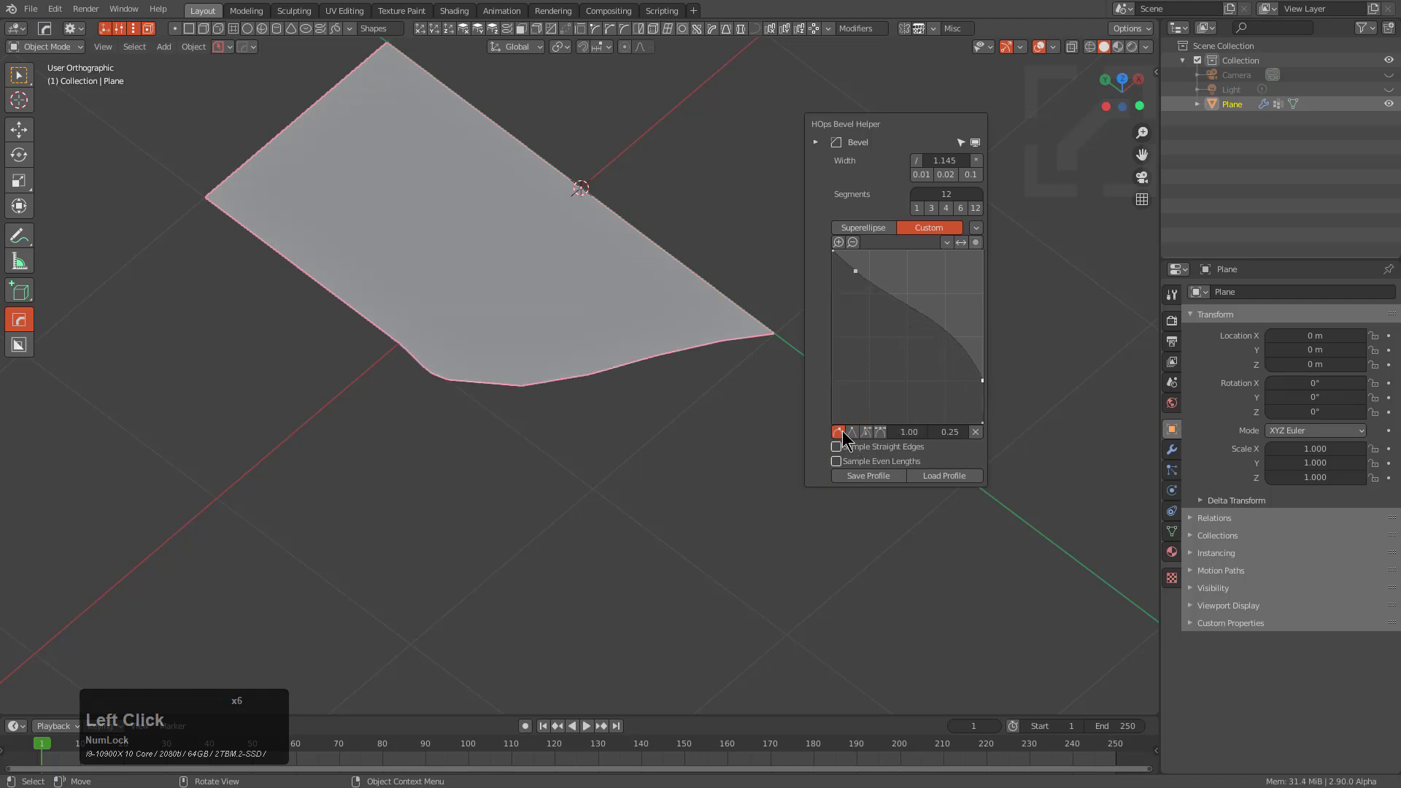
pyautogui.click(857, 436)
pyautogui.click(988, 383)
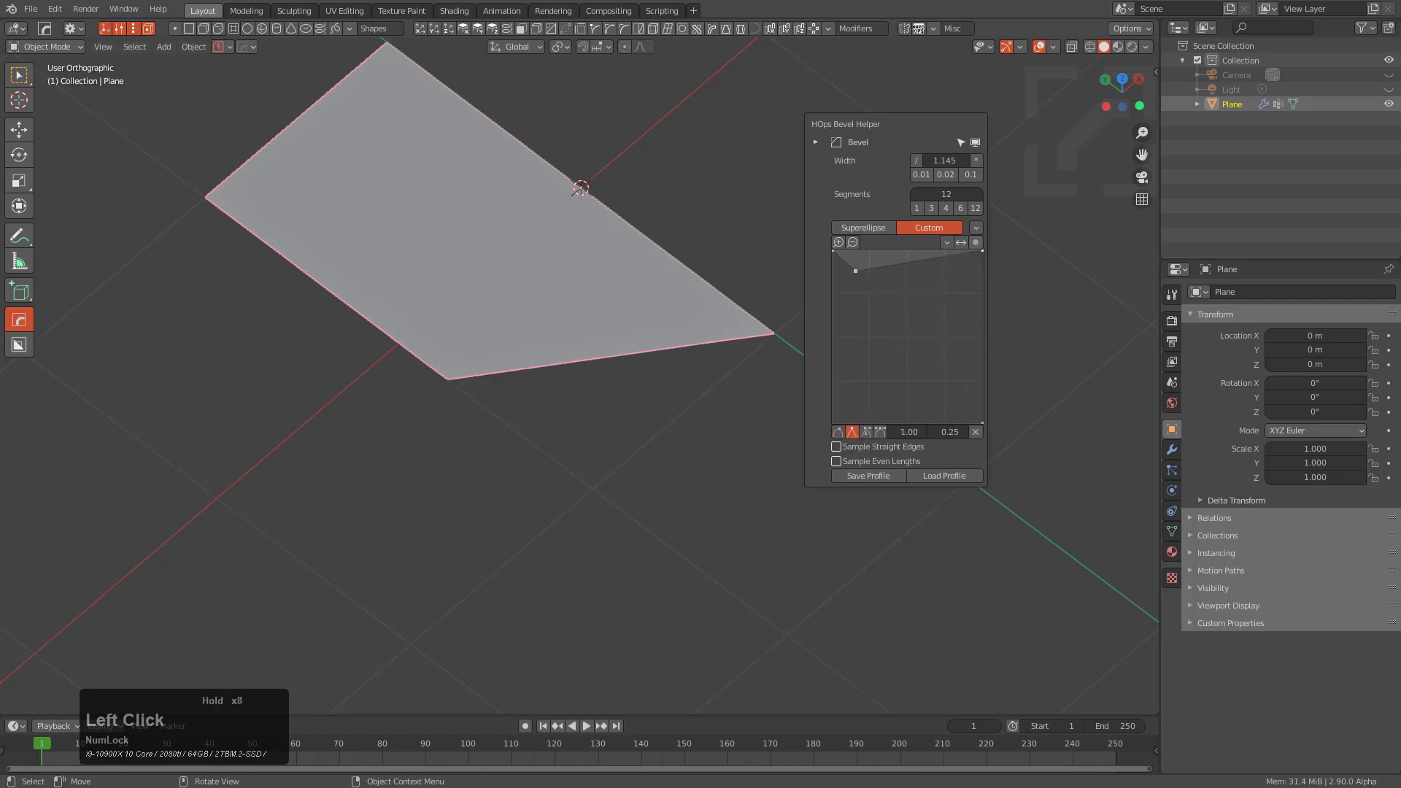
# - Reset the profile flat, then add sharp-cornered points forming a trapezoid notch
pyautogui.click(862, 278)
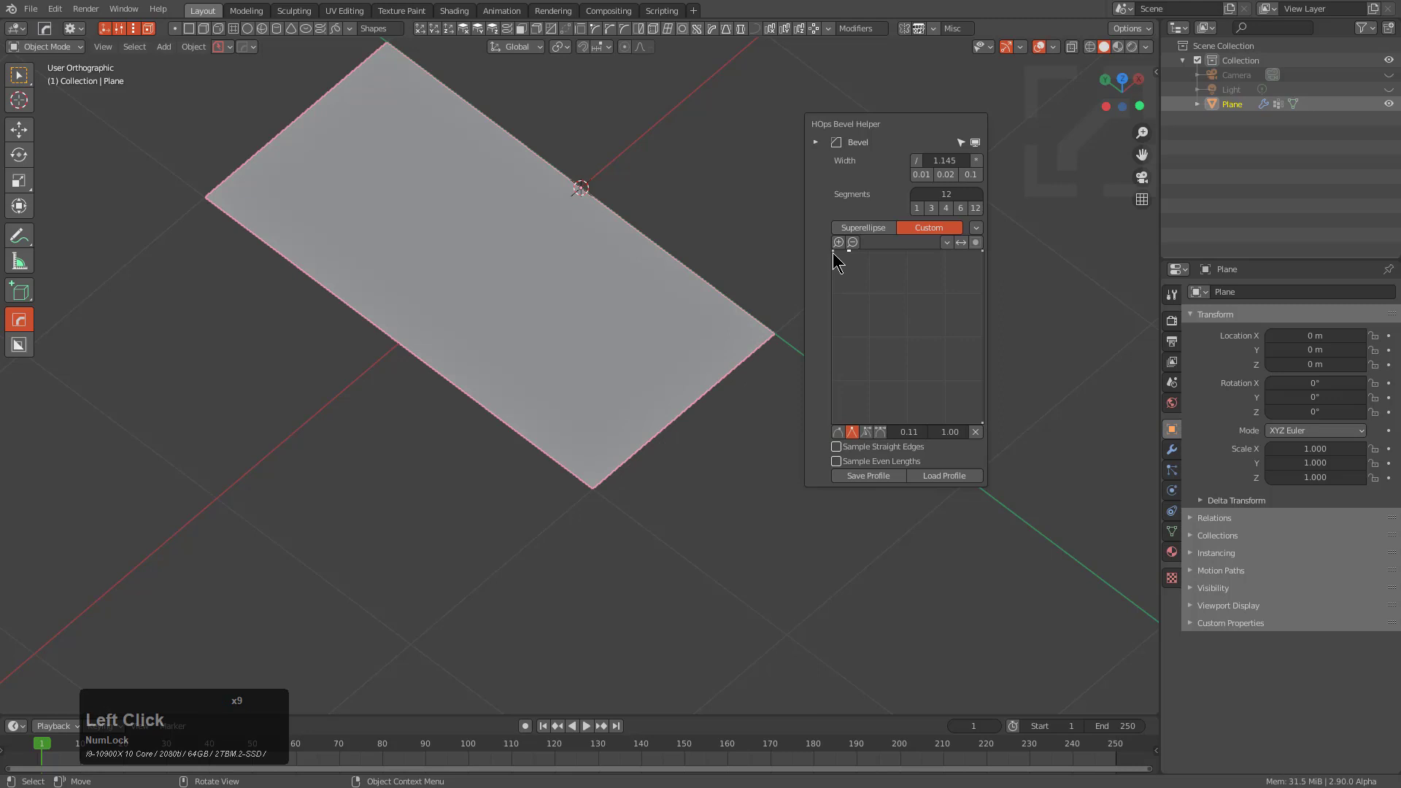
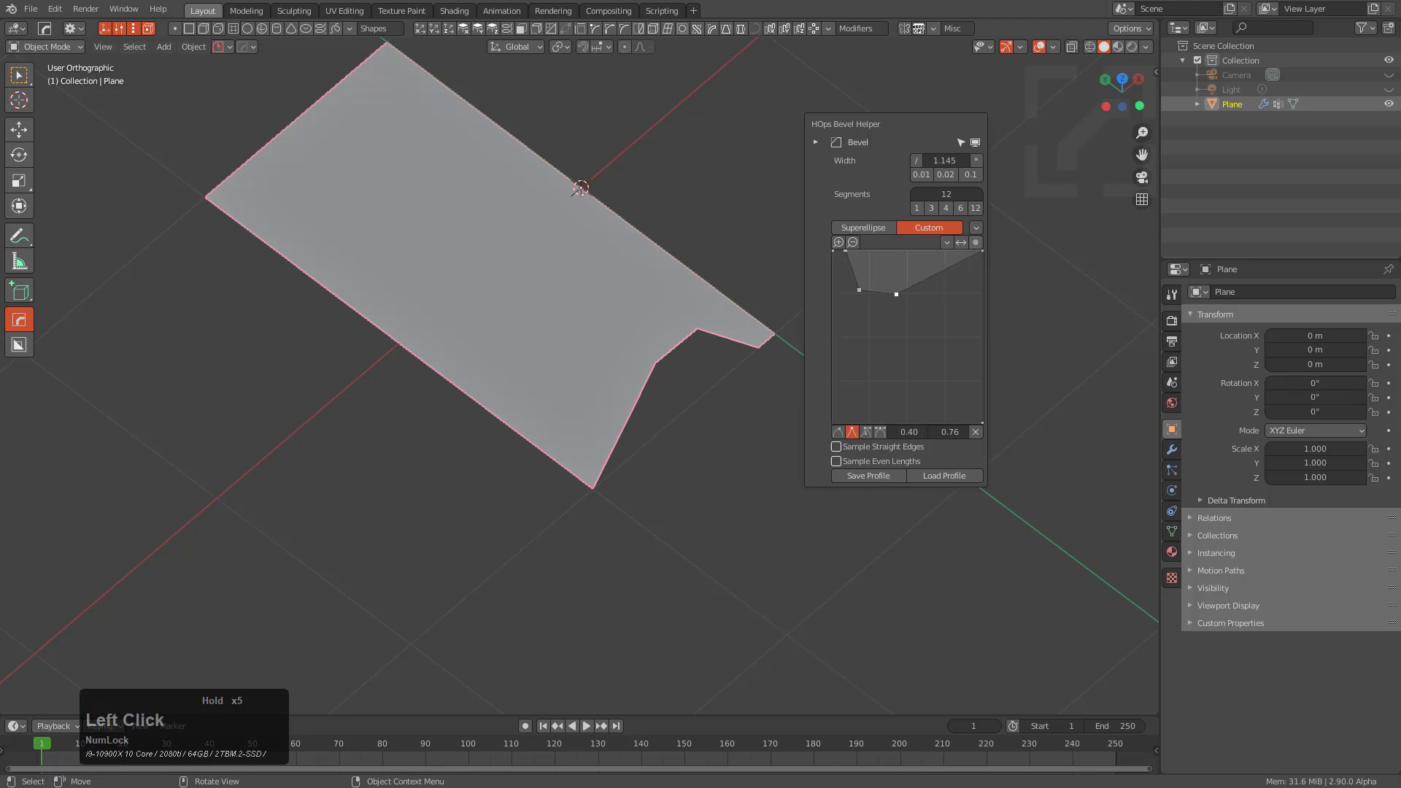
pyautogui.click(919, 287)
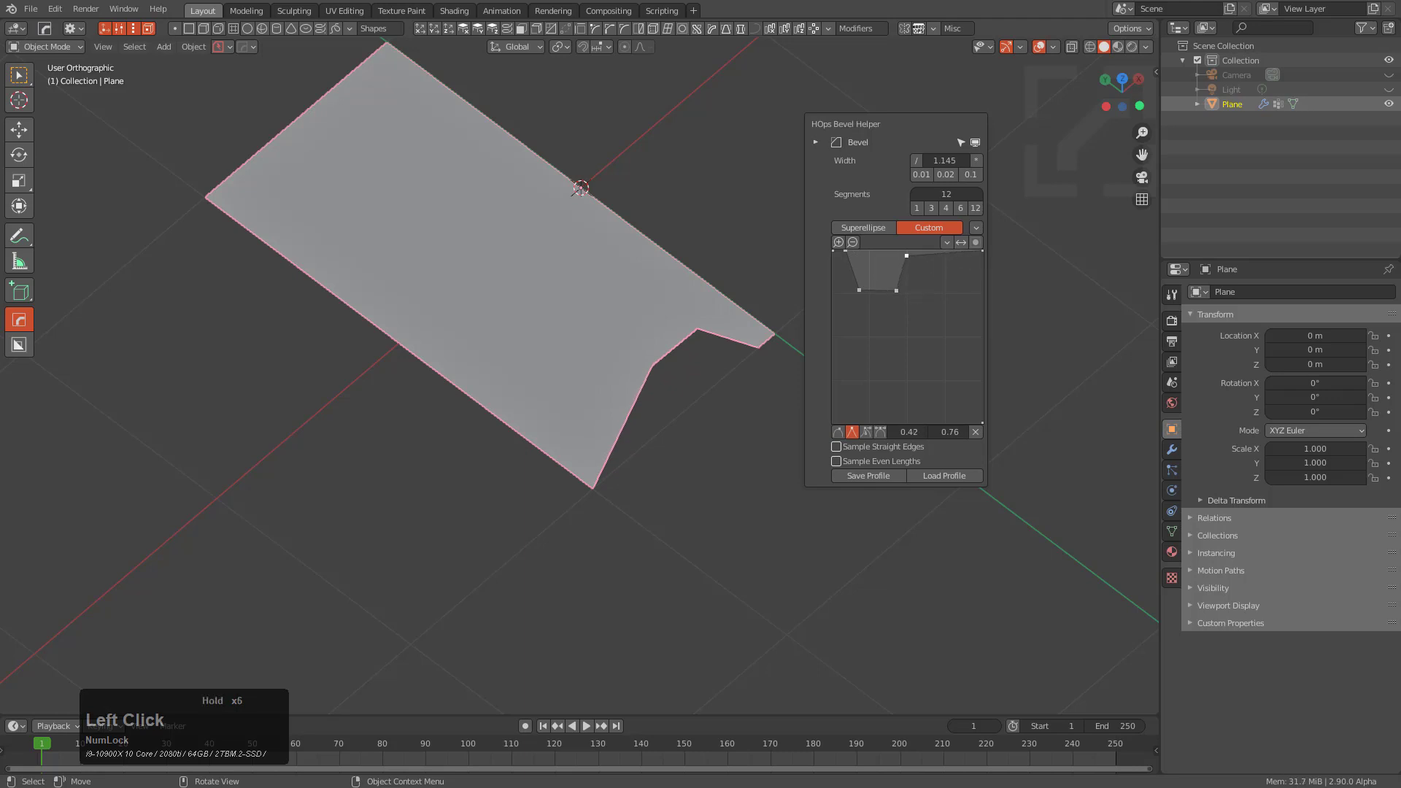
pyautogui.click(989, 334)
pyautogui.click(986, 330)
pyautogui.click(989, 340)
pyautogui.click(987, 347)
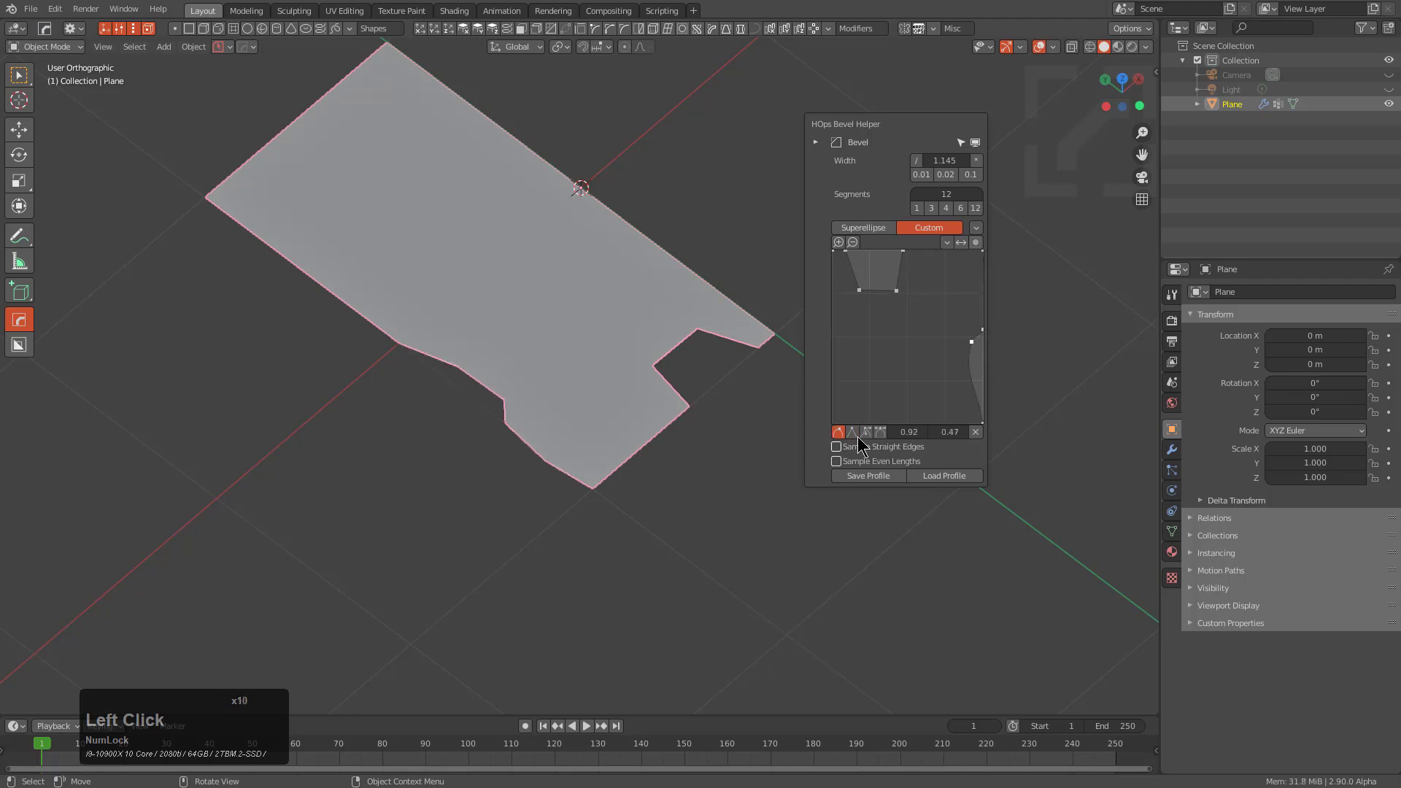
pyautogui.click(858, 436)
pyautogui.click(978, 382)
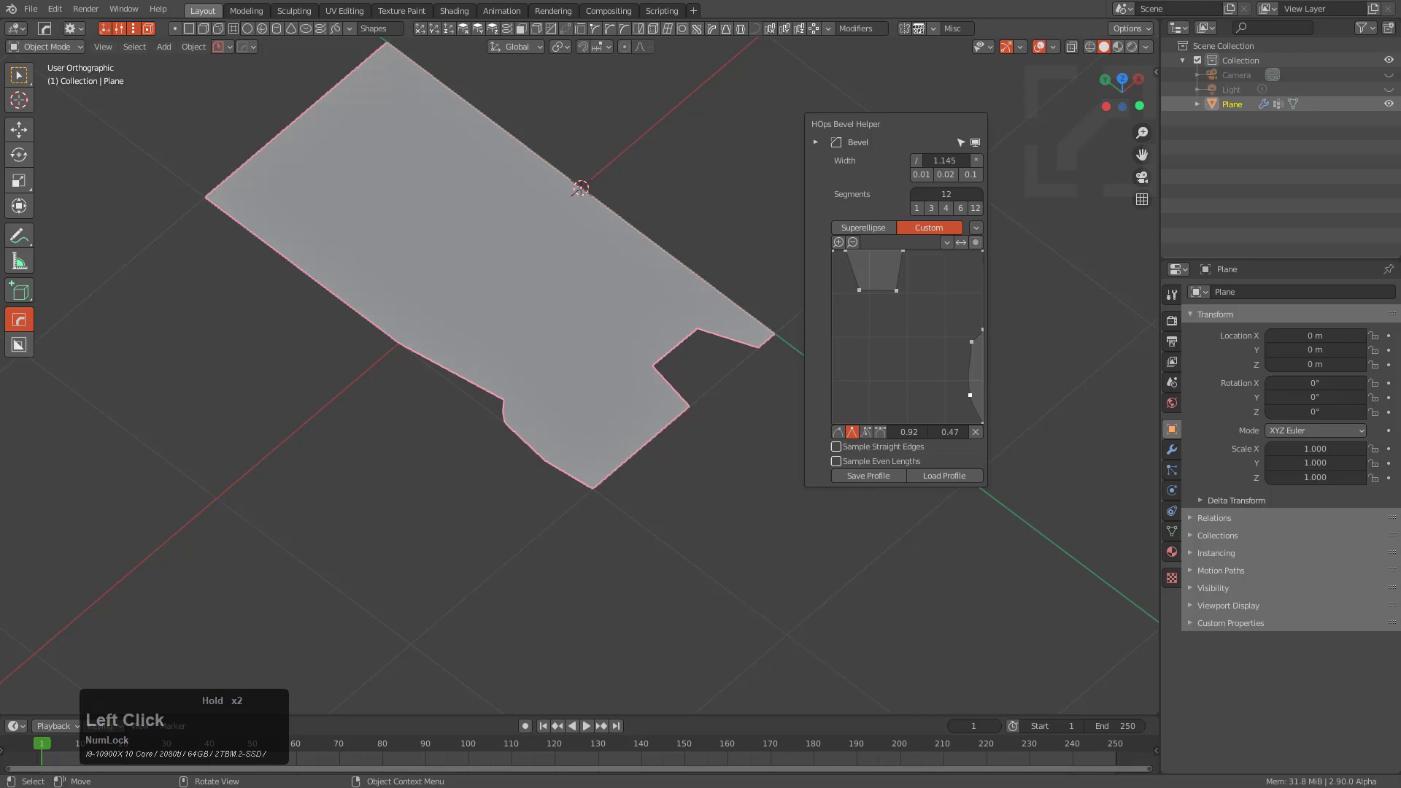
# - Add further sharp points to give the profile a side step
pyautogui.click(852, 432)
pyautogui.click(983, 412)
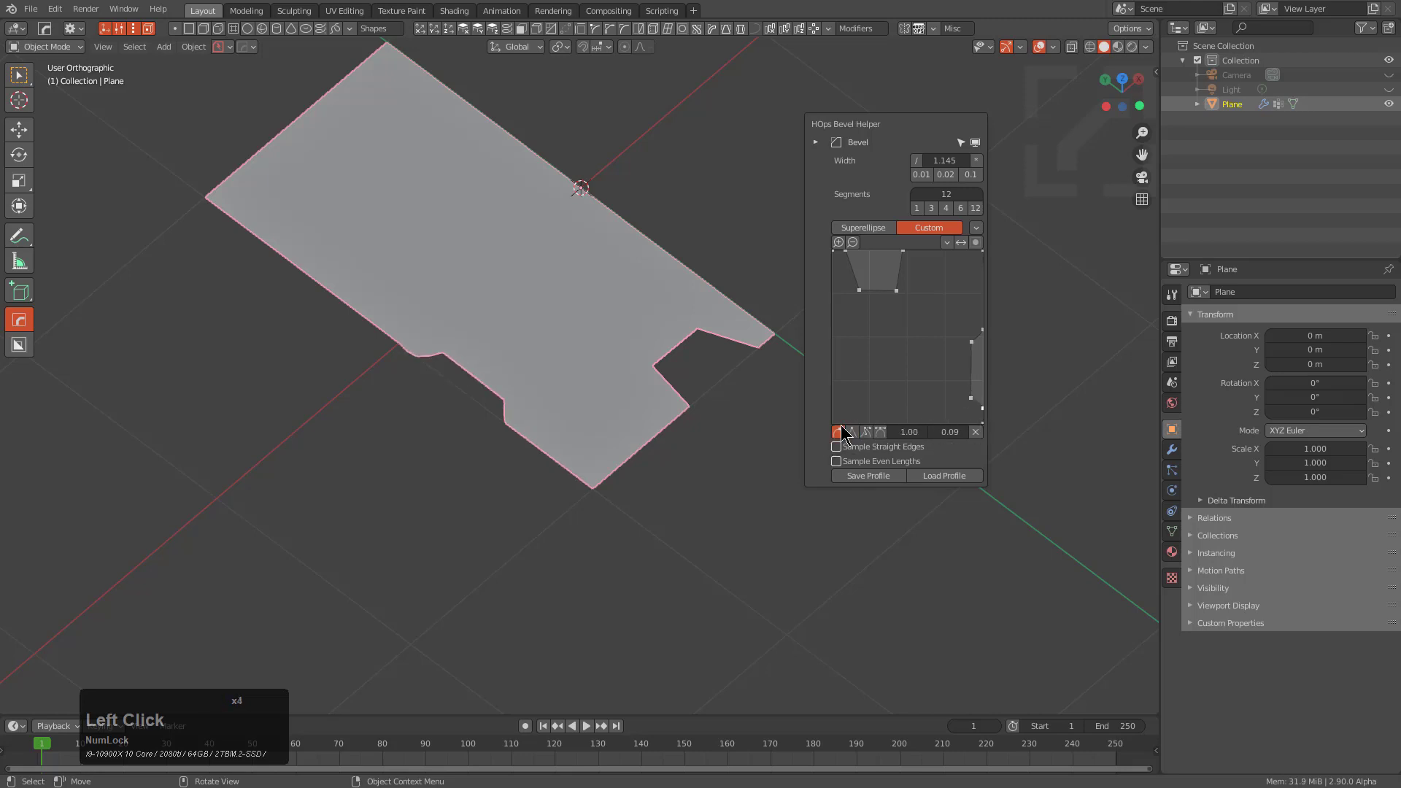
pyautogui.click(859, 433)
pyautogui.click(984, 409)
pyautogui.click(977, 402)
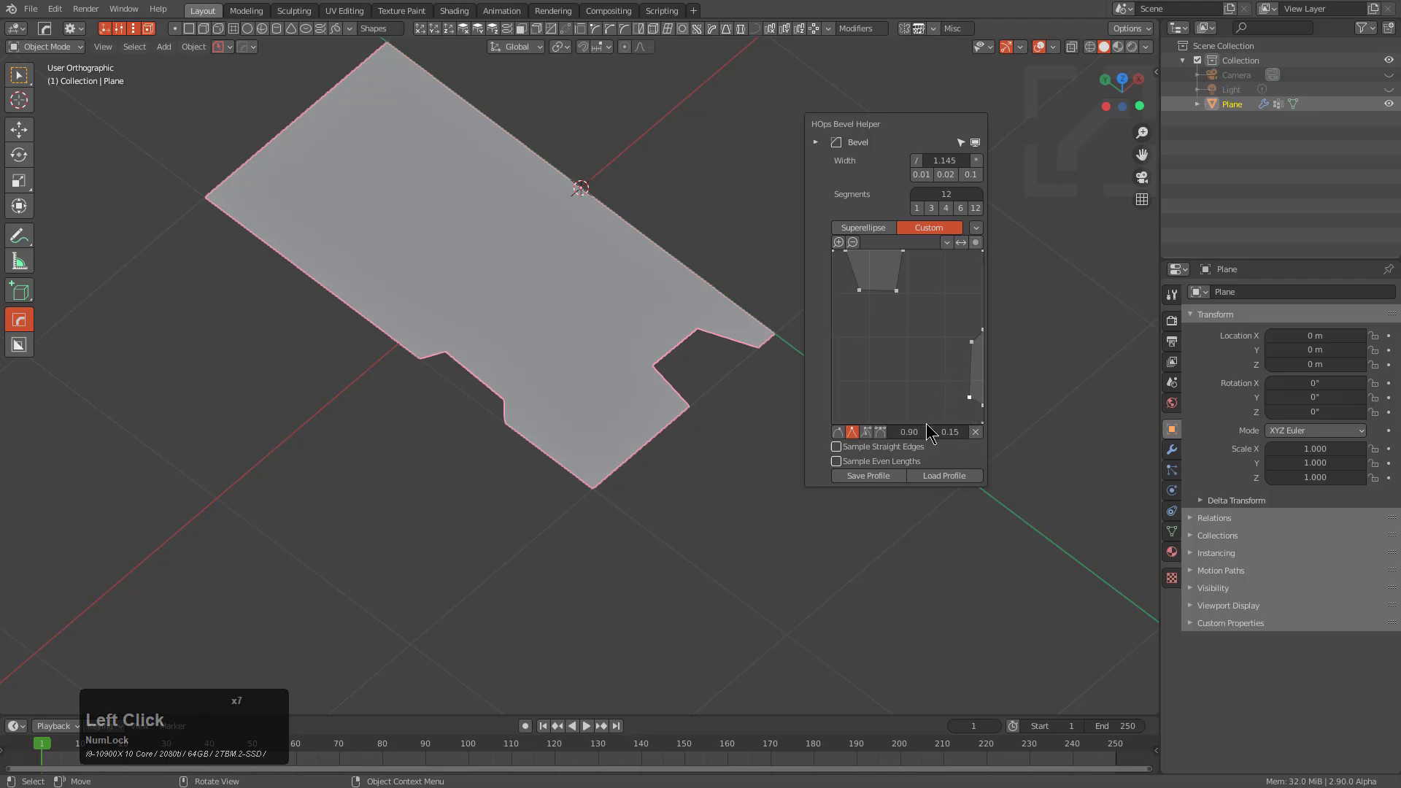
# - Adjust point positions to refine the stepped, blocky profile pattern
pyautogui.click(976, 344)
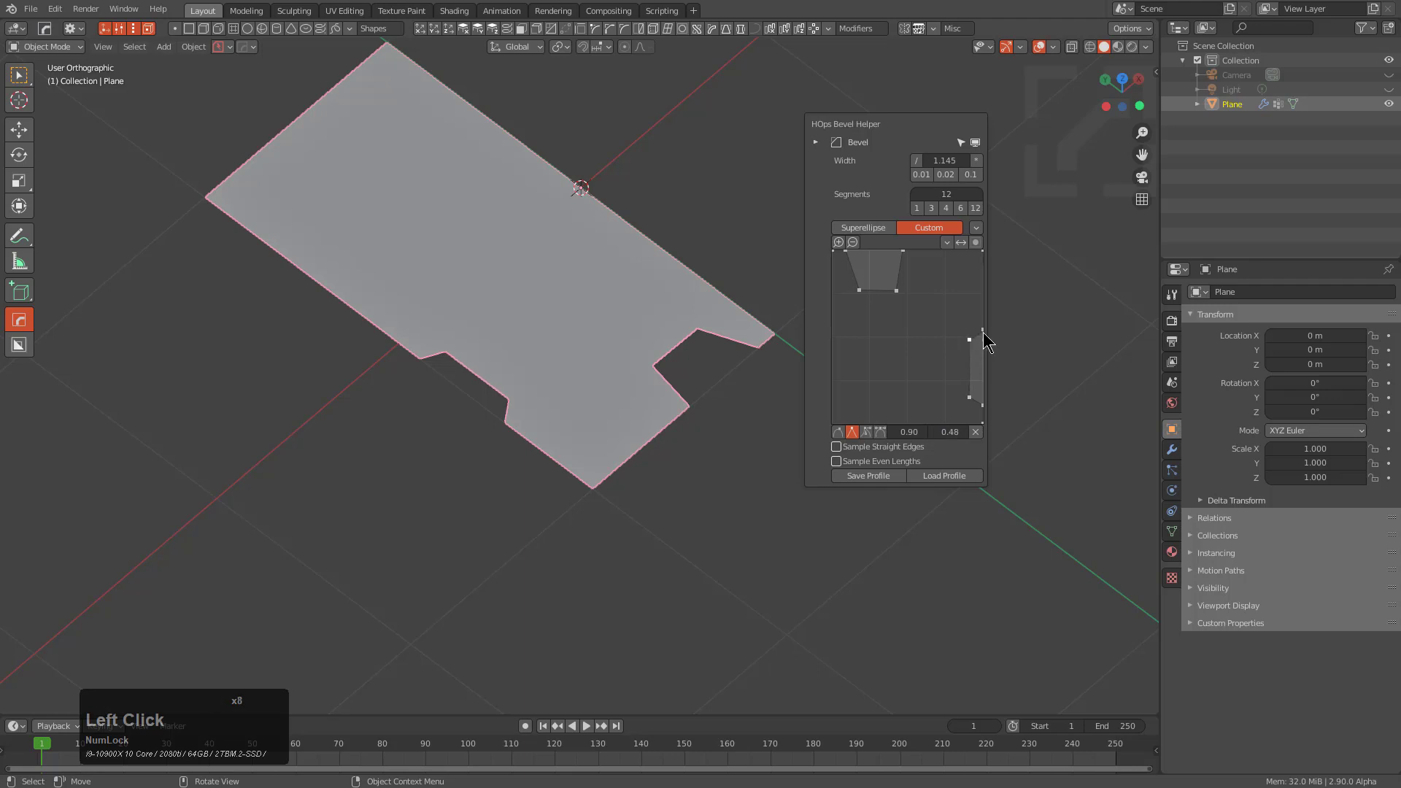
pyautogui.click(987, 337)
pyautogui.click(899, 292)
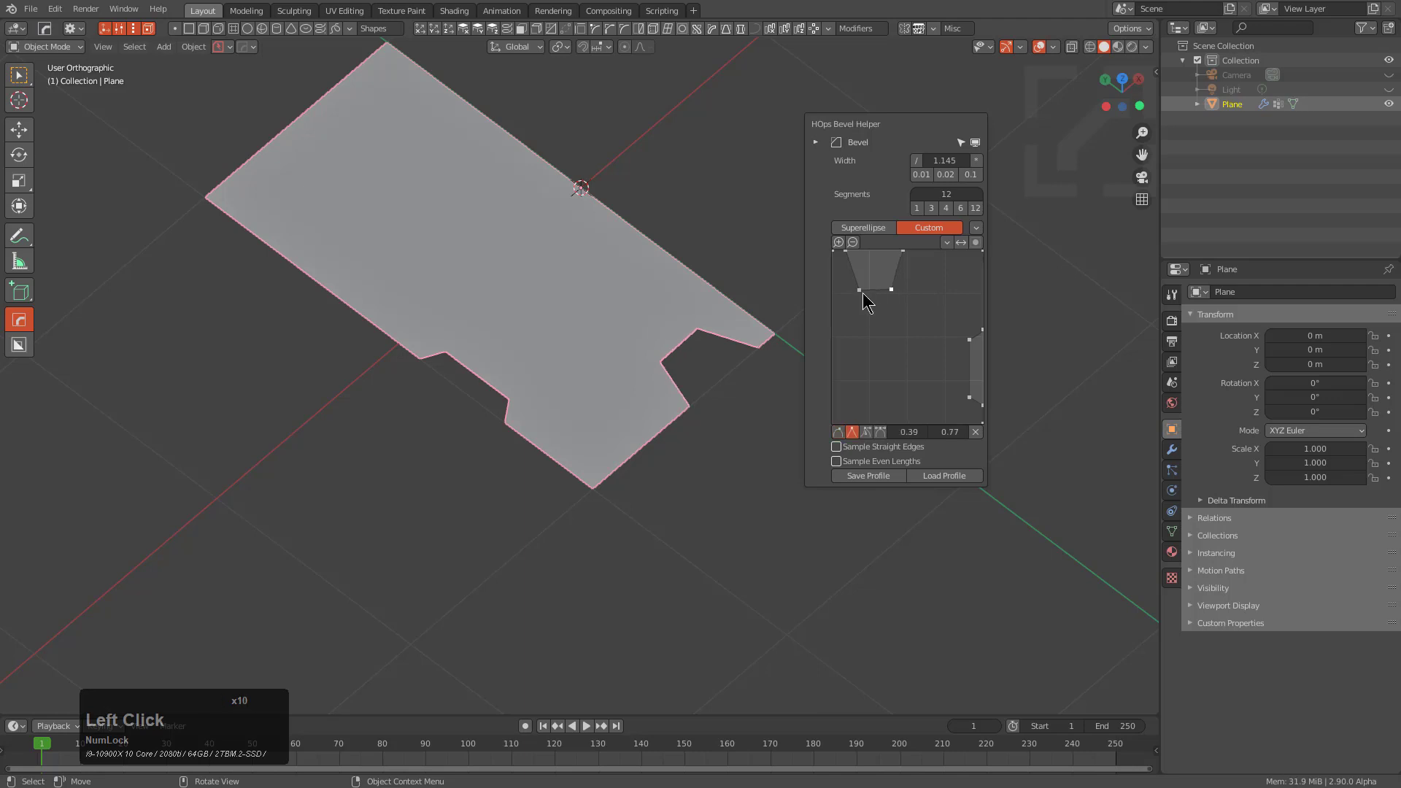
pyautogui.click(866, 294)
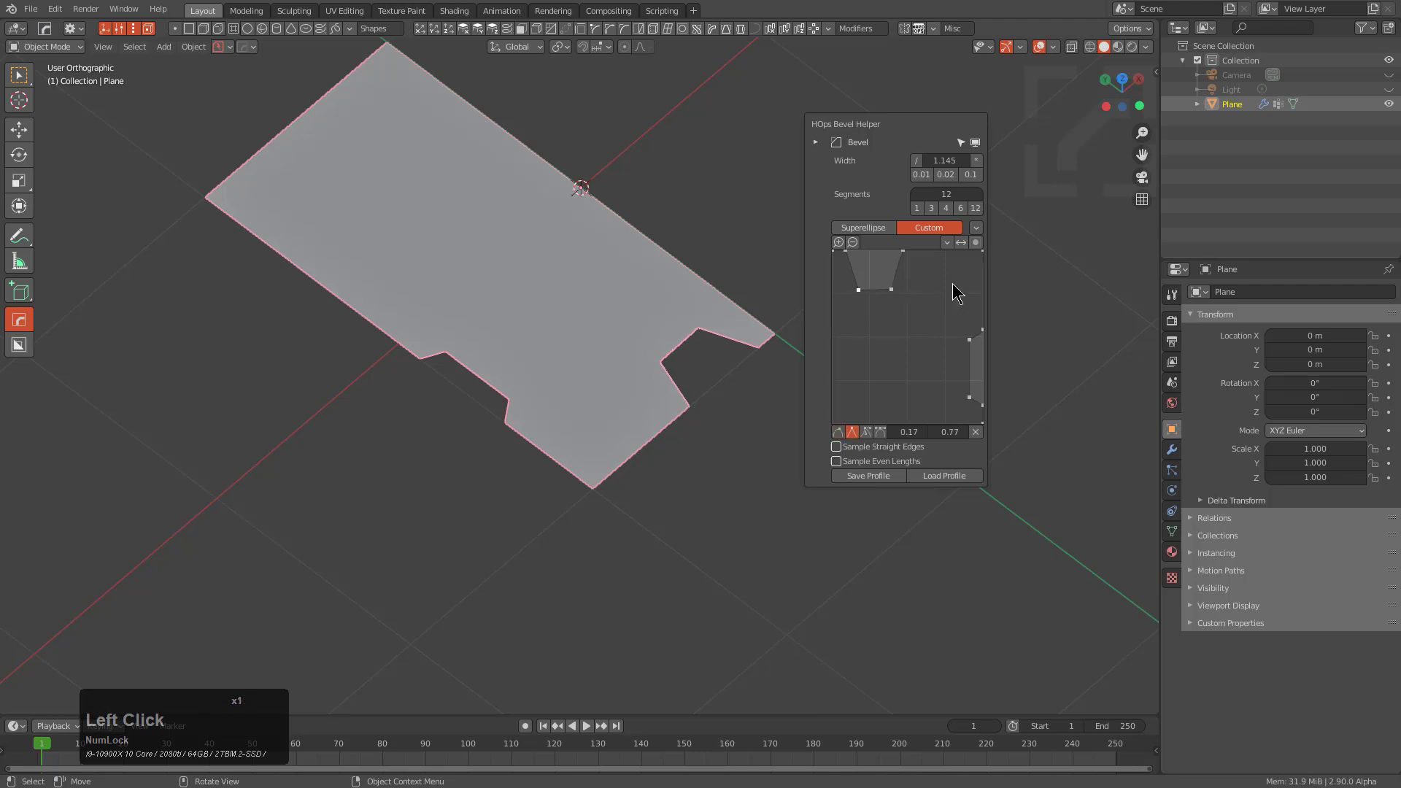
pyautogui.click(963, 256)
# - Add points near the profile's top corner and along the curve
pyautogui.click(986, 270)
pyautogui.click(986, 257)
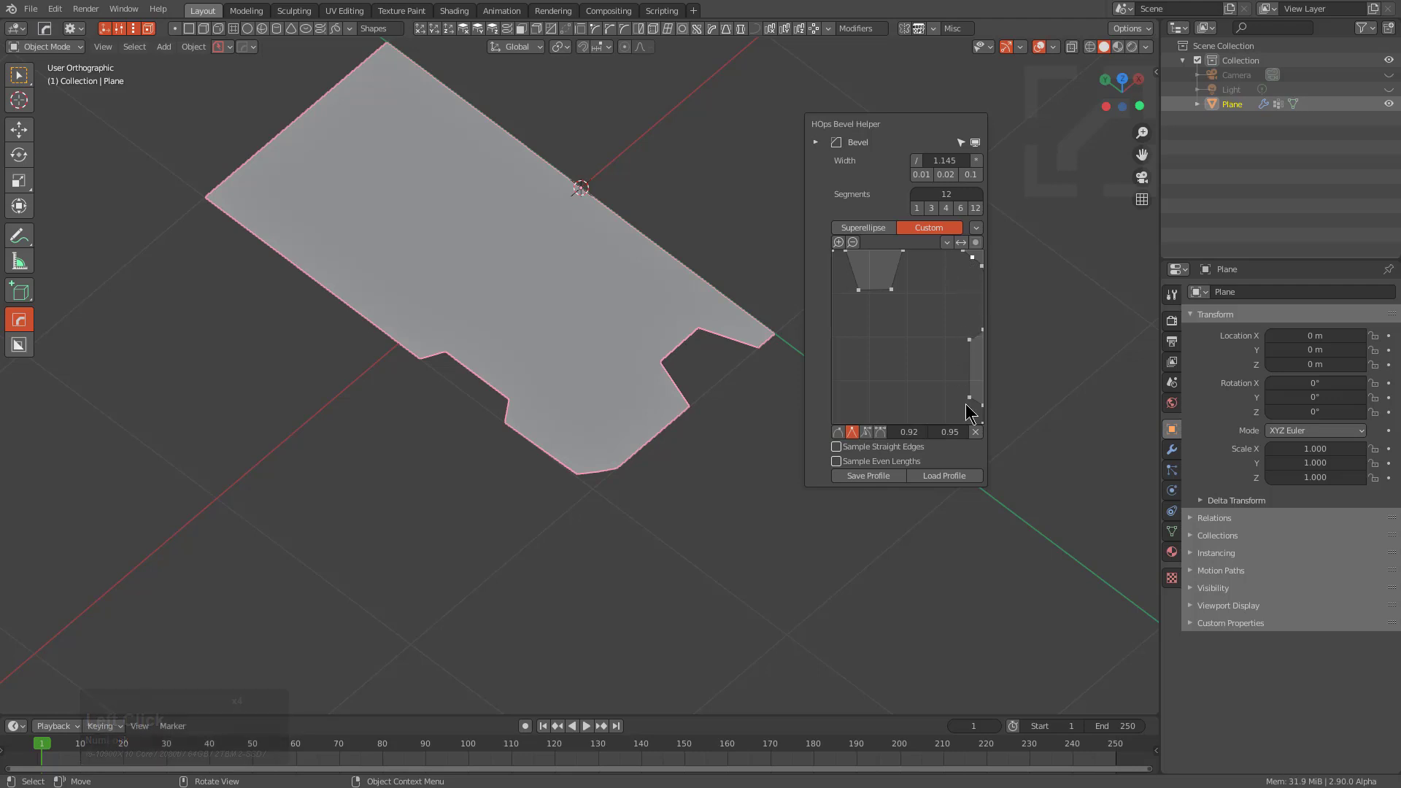
pyautogui.click(981, 431)
pyautogui.click(984, 268)
pyautogui.click(863, 426)
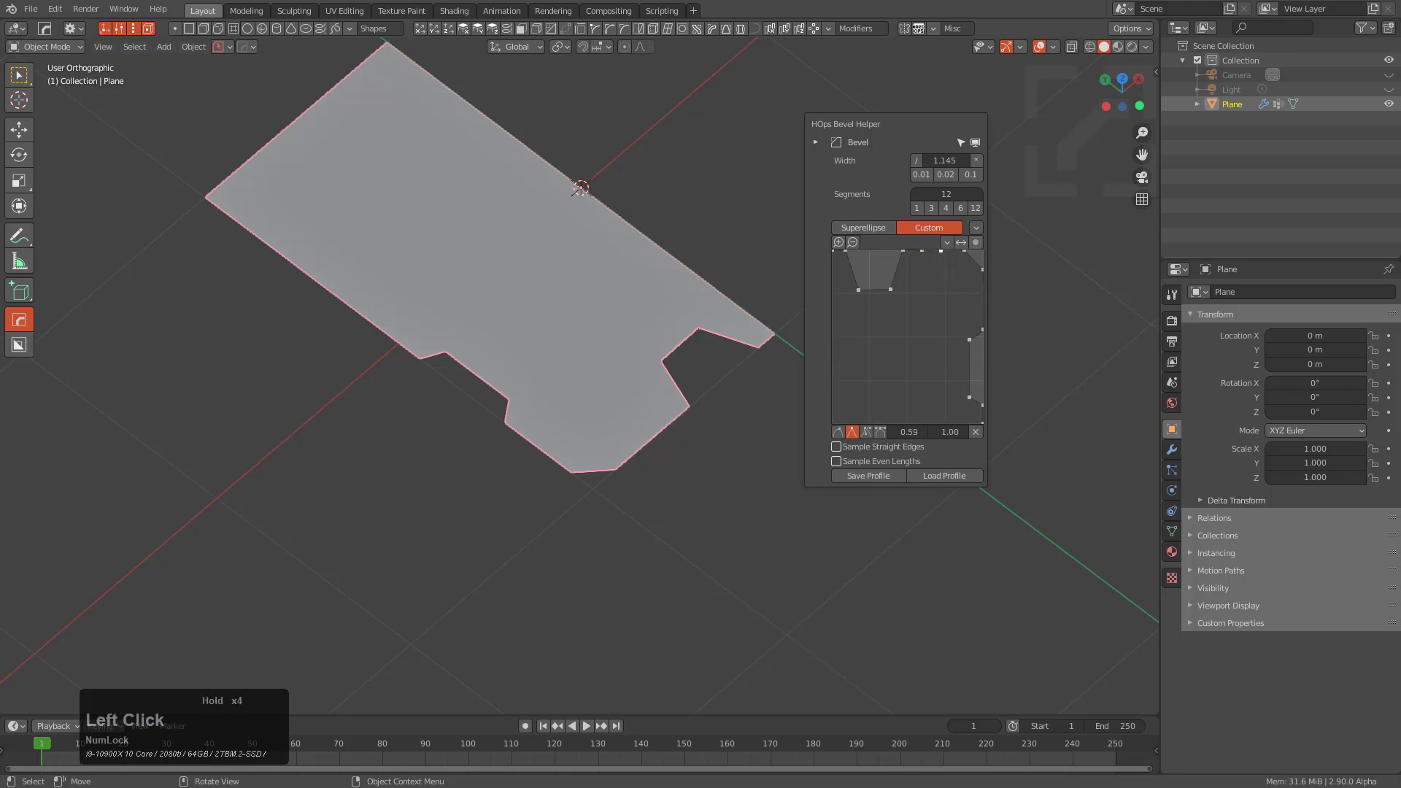
# - Pull a top-edge point down and add points to form a second small notch
pyautogui.click(938, 255)
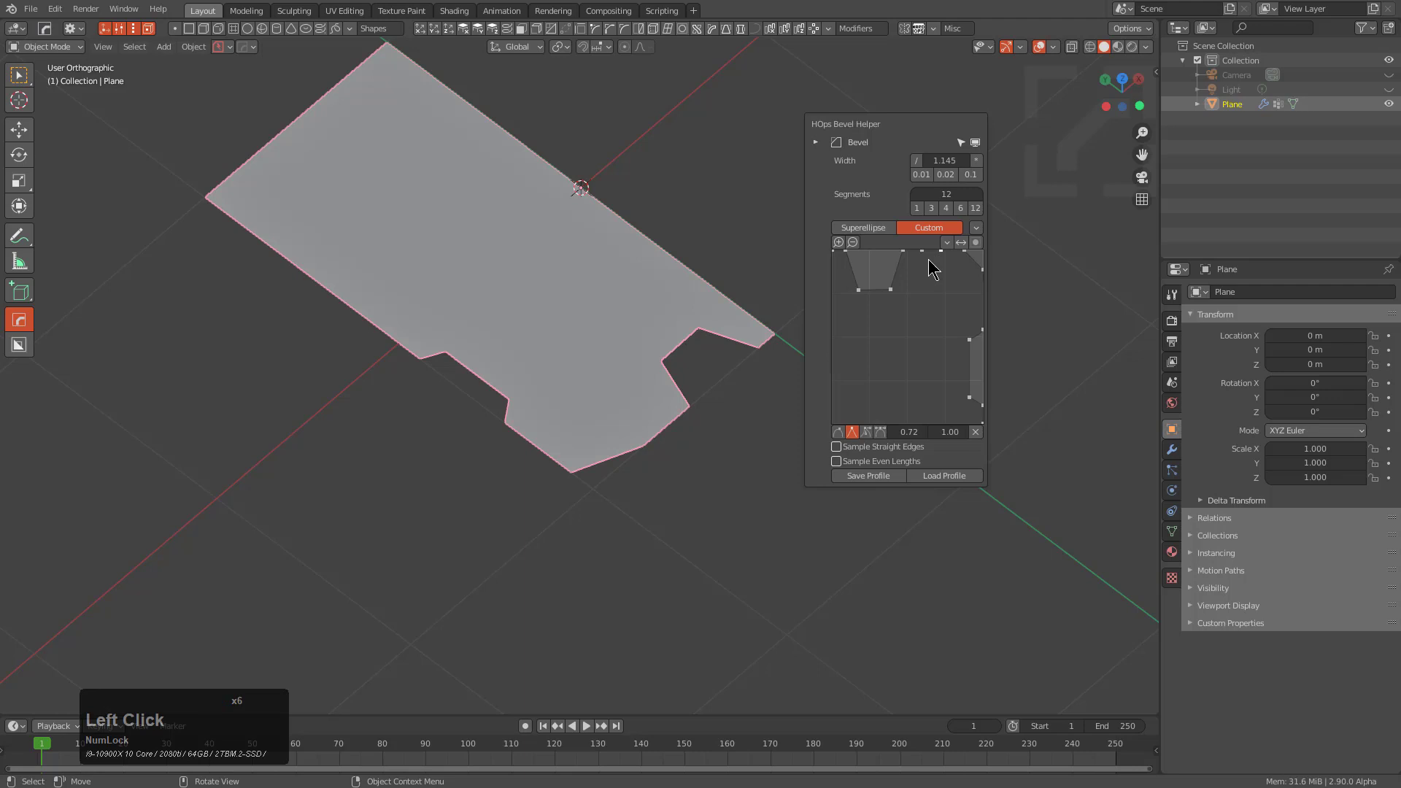
pyautogui.moveTo(936, 257); pyautogui.dragTo(940, 267)
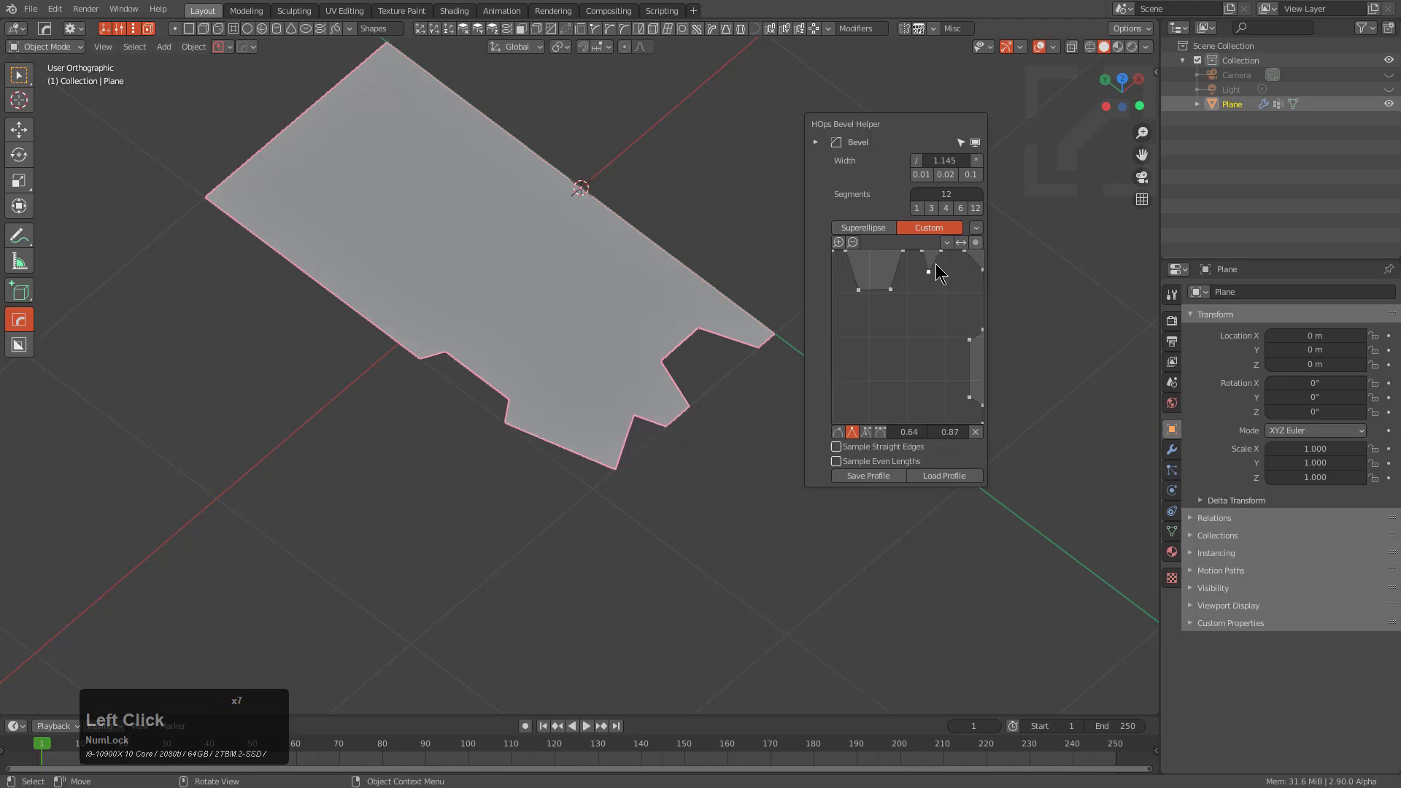
pyautogui.doubleClick(941, 268)
pyautogui.click(940, 266)
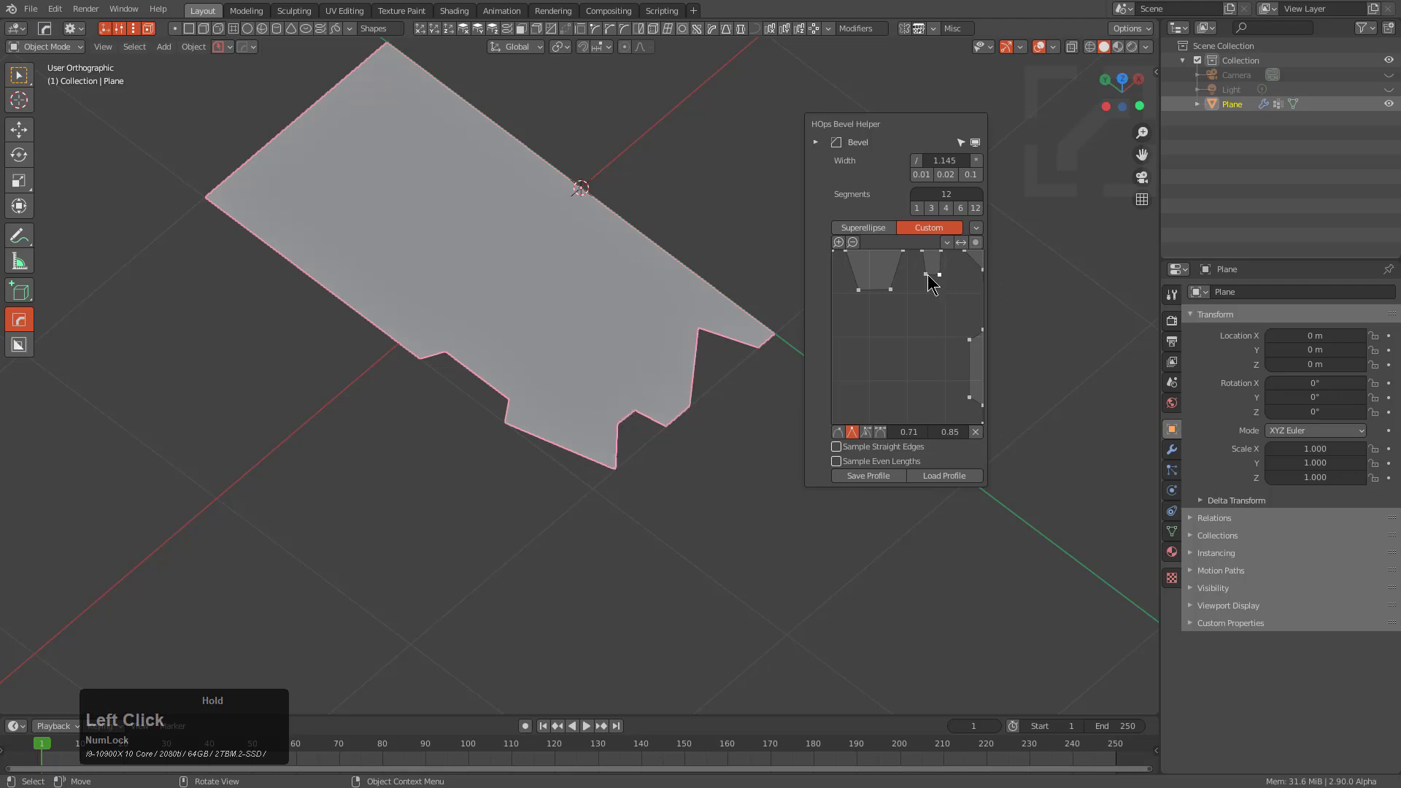
pyautogui.click(930, 277)
pyautogui.click(943, 275)
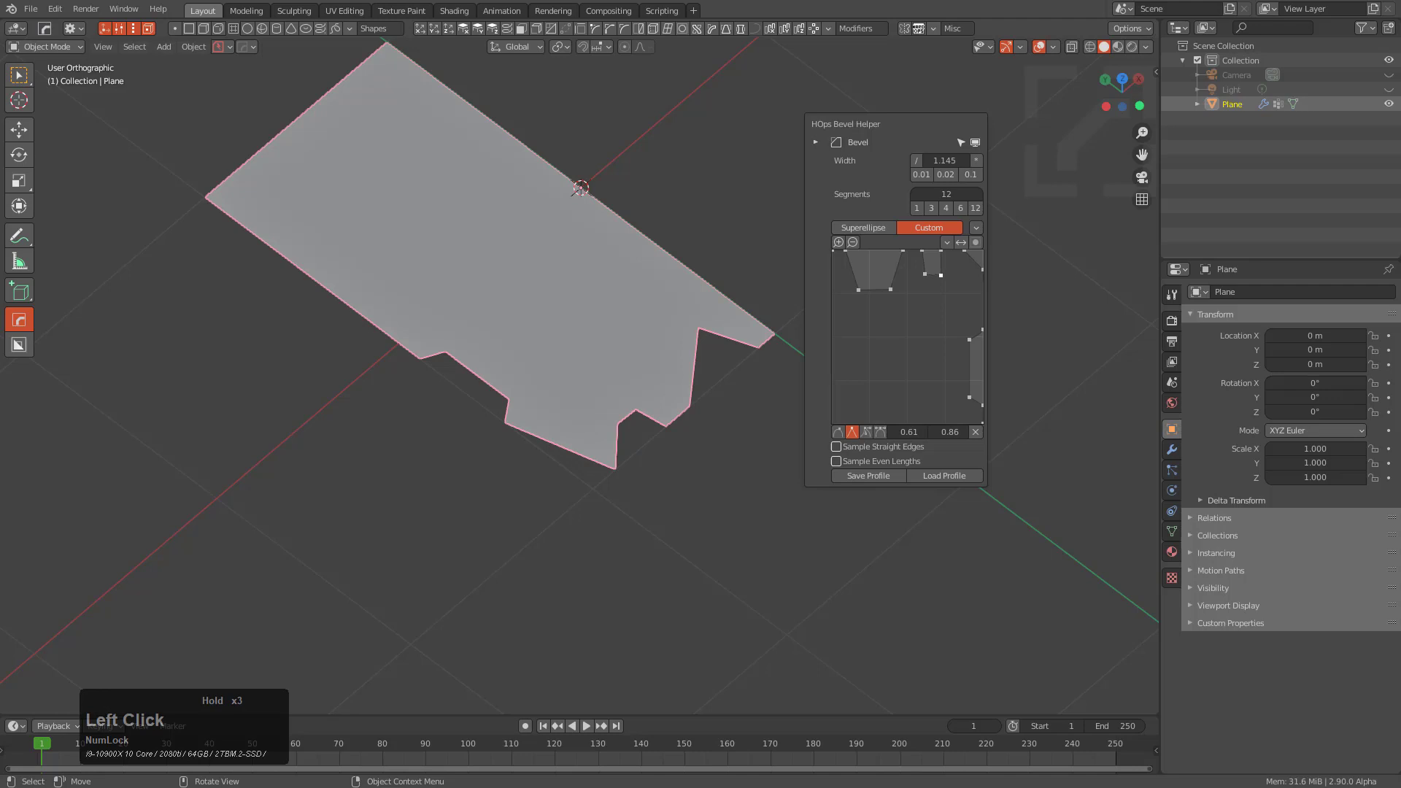
# - Close the Bevel Helper and expand the plane's Bevel modifier in Modifier properties
pyautogui.click(928, 276)
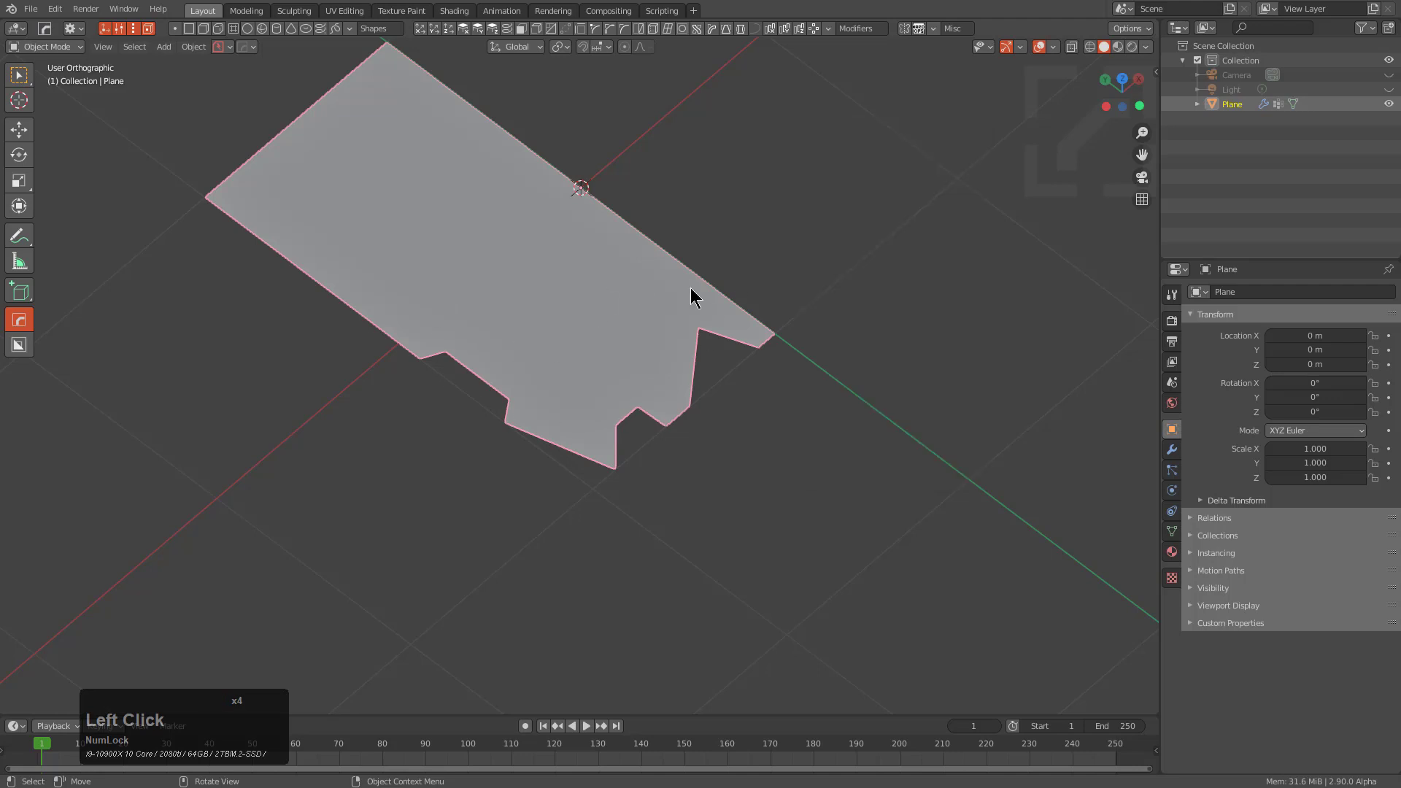
pyautogui.click(1170, 454)
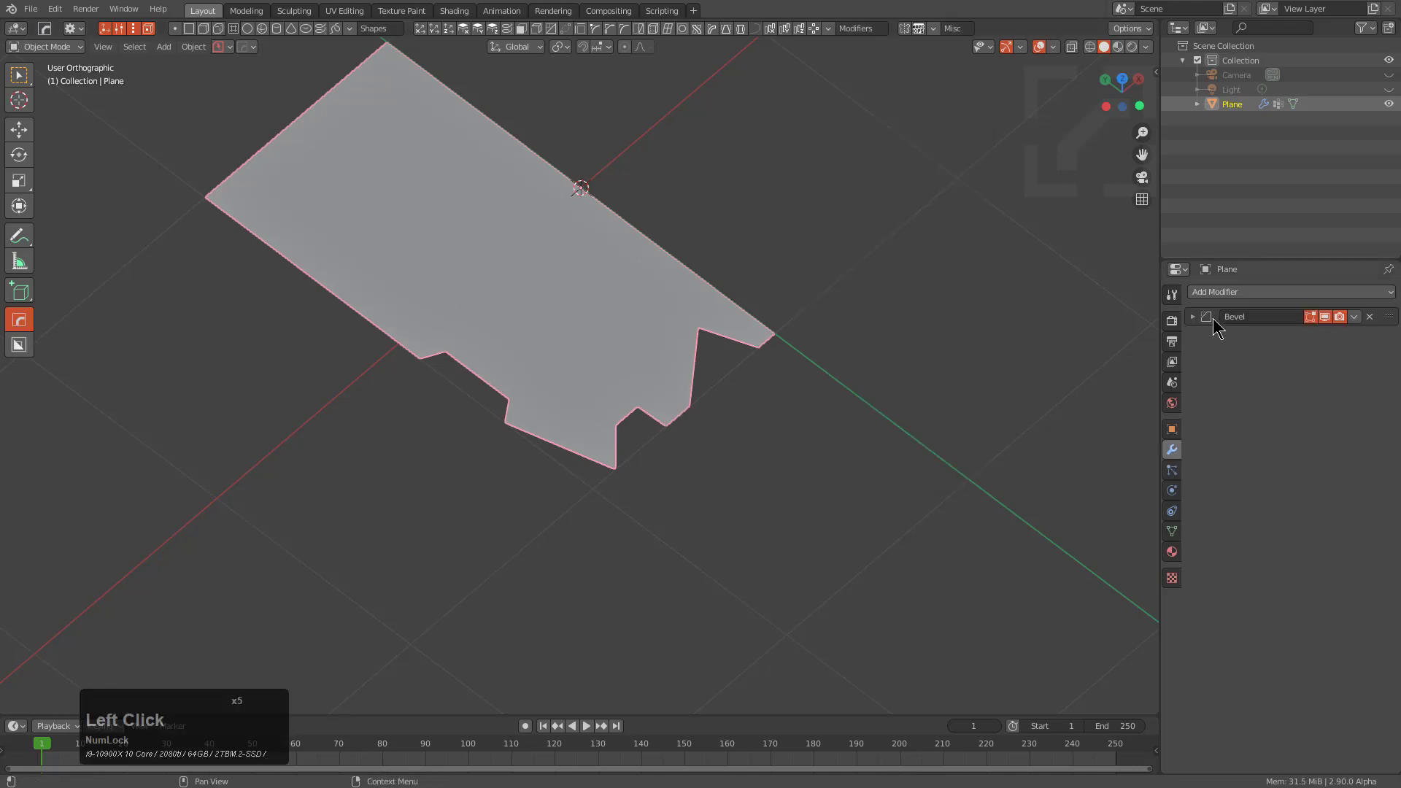
pyautogui.click(1197, 320)
# - Set the Bevel modifier's segment count to 16
pyautogui.click(1379, 391)
pyautogui.doubleClick(1378, 392)
pyautogui.click(1378, 391)
pyautogui.doubleClick(1377, 390)
pyautogui.click(1378, 391)
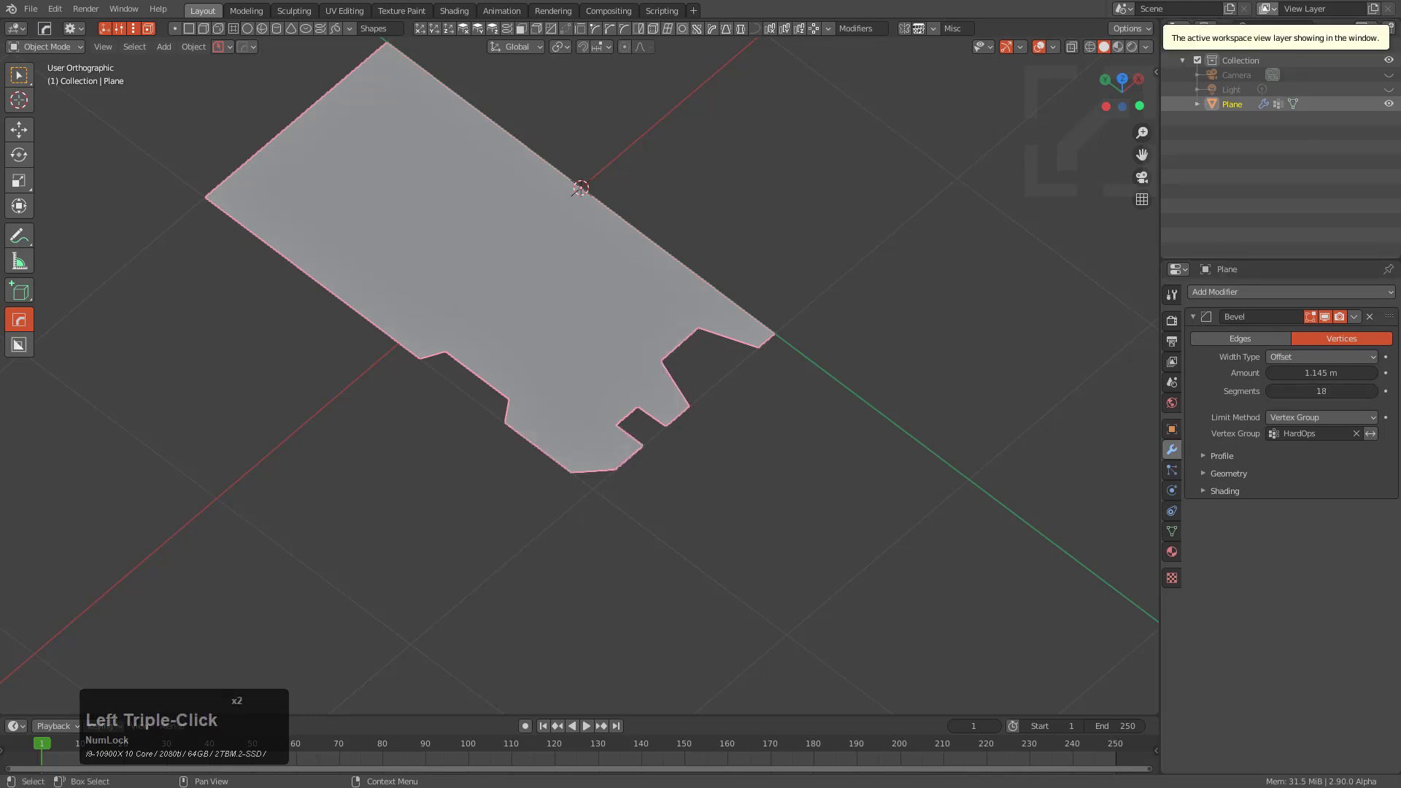
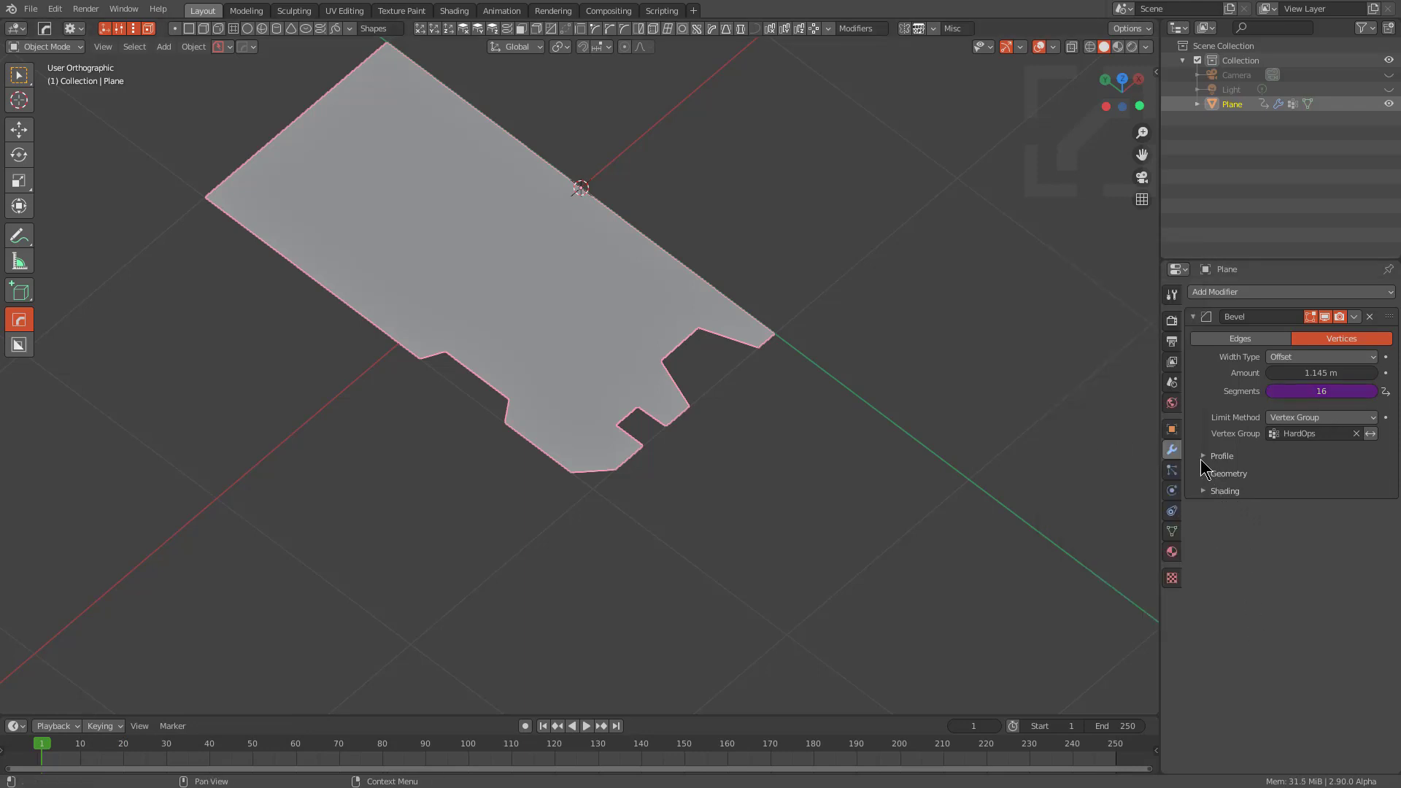
# - Run the Hard Ops bevel modal and settle the bevel width at about 0.858 m
pyautogui.click(1204, 461)
pyautogui.click(1269, 591)
pyautogui.moveTo(527, 445); pyautogui.dragTo(537, 360)
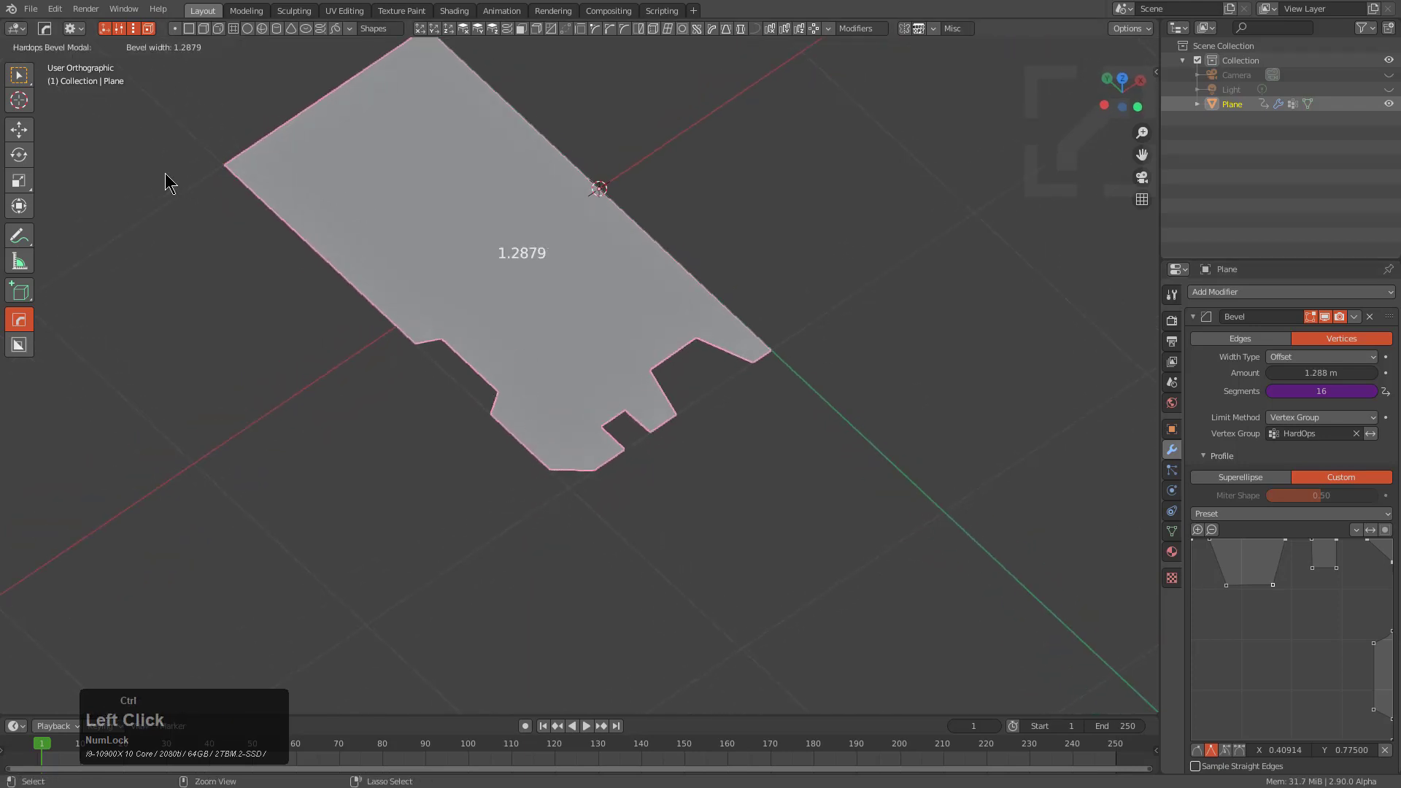
pyautogui.moveTo(192, 177); pyautogui.dragTo(249, 192)
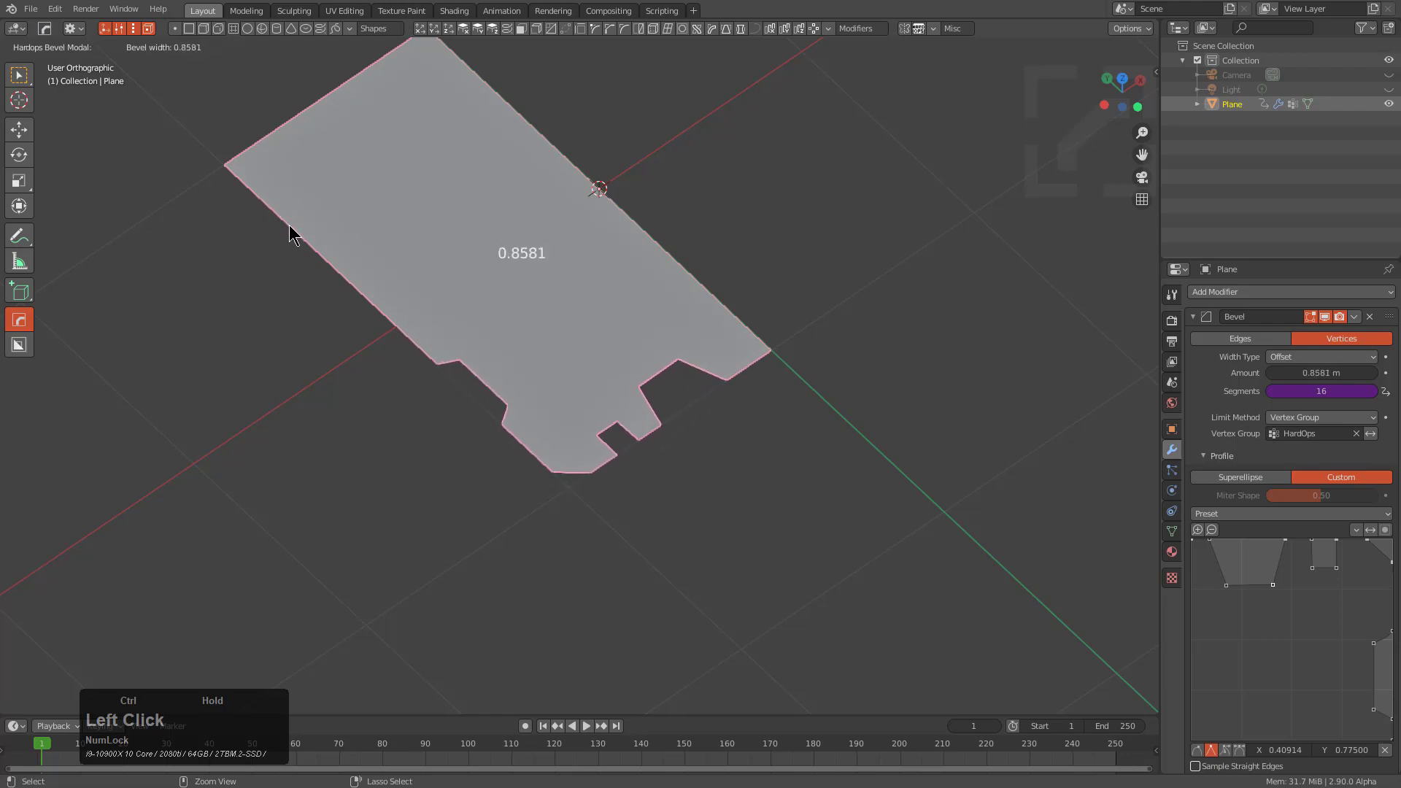
# - Collapse the modifier, reopen the HOps bevel settings and start saving the custom profile
pyautogui.scroll(-3)
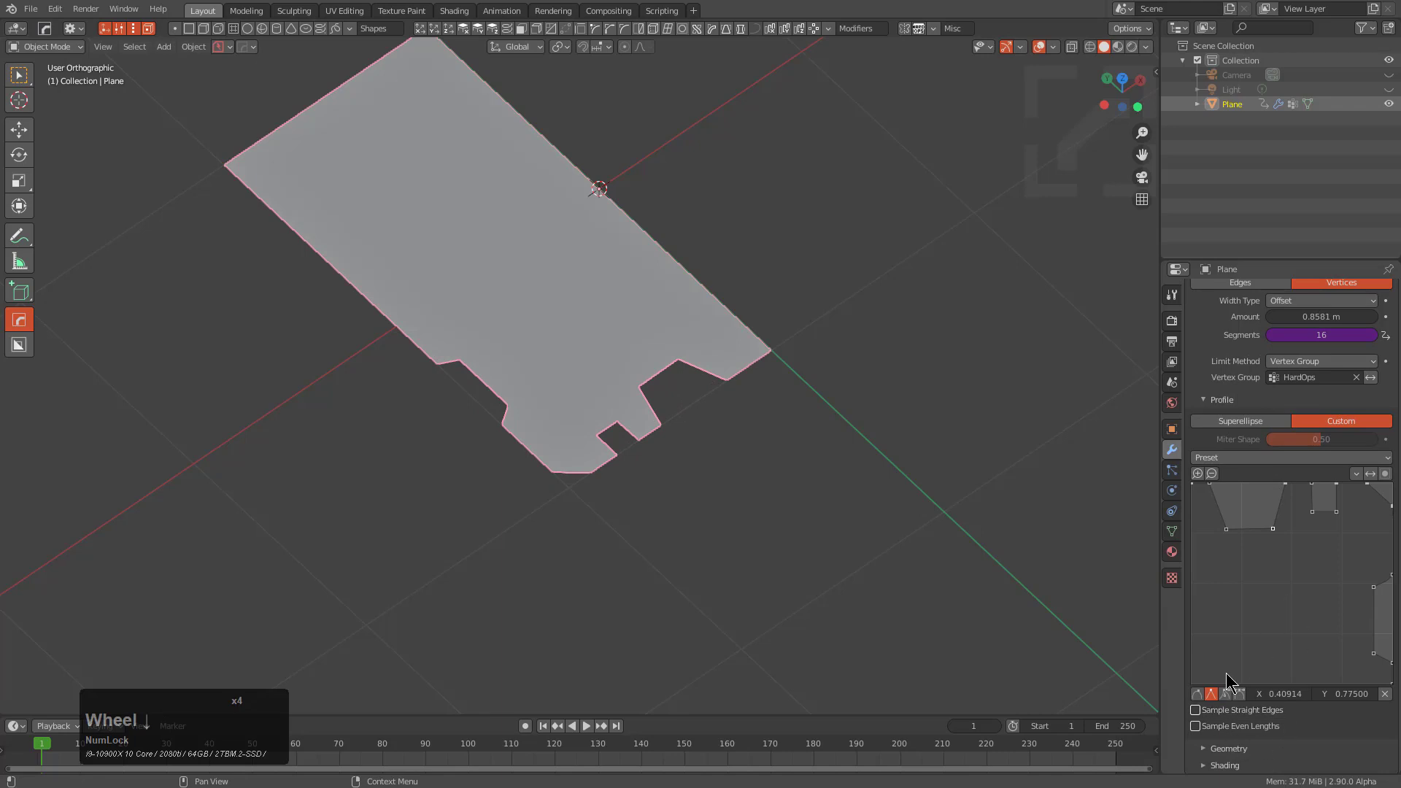
pyautogui.scroll(3)
pyautogui.click(1196, 313)
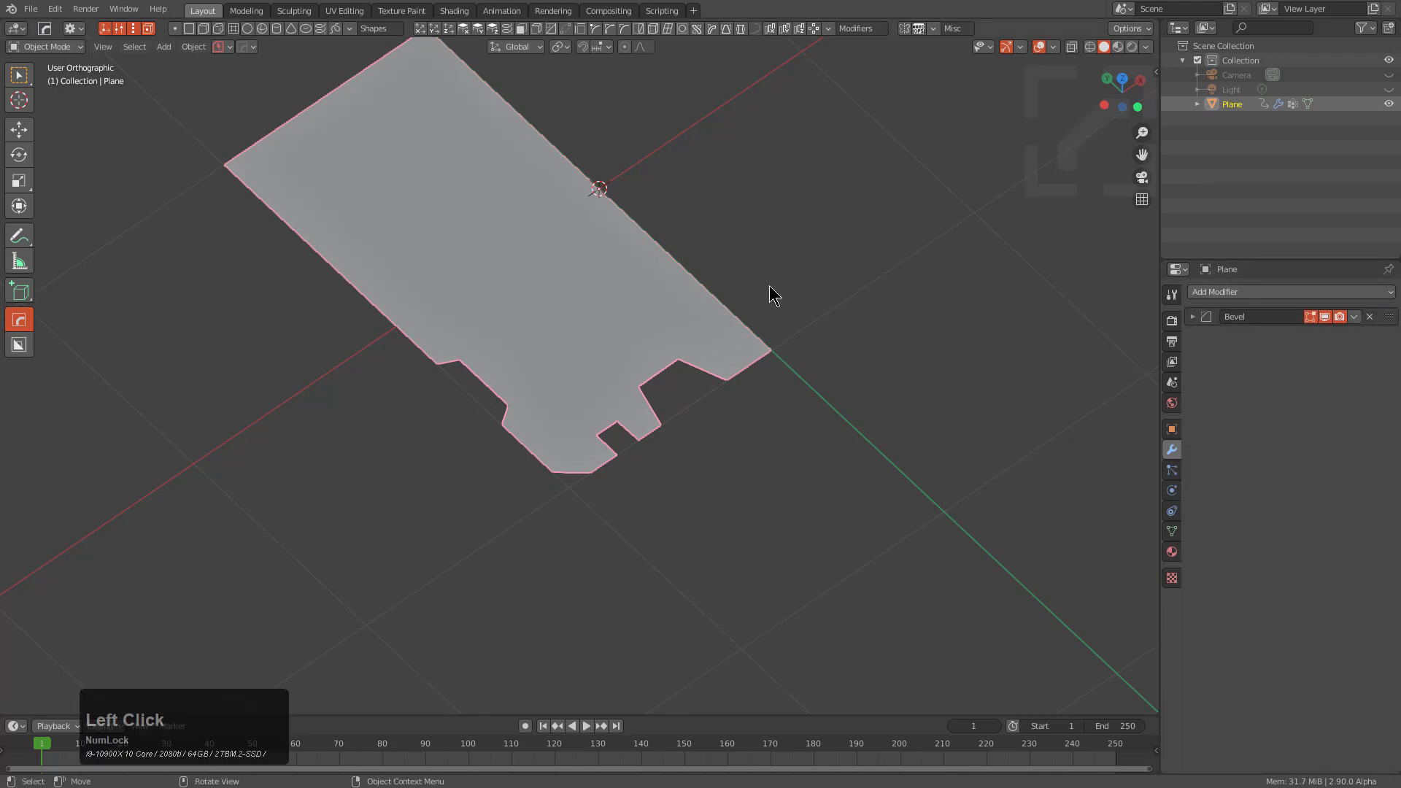
pyautogui.middleClick(627, 284)
pyautogui.middleClick(643, 283)
pyautogui.press('shift+b')
pyautogui.click(686, 255)
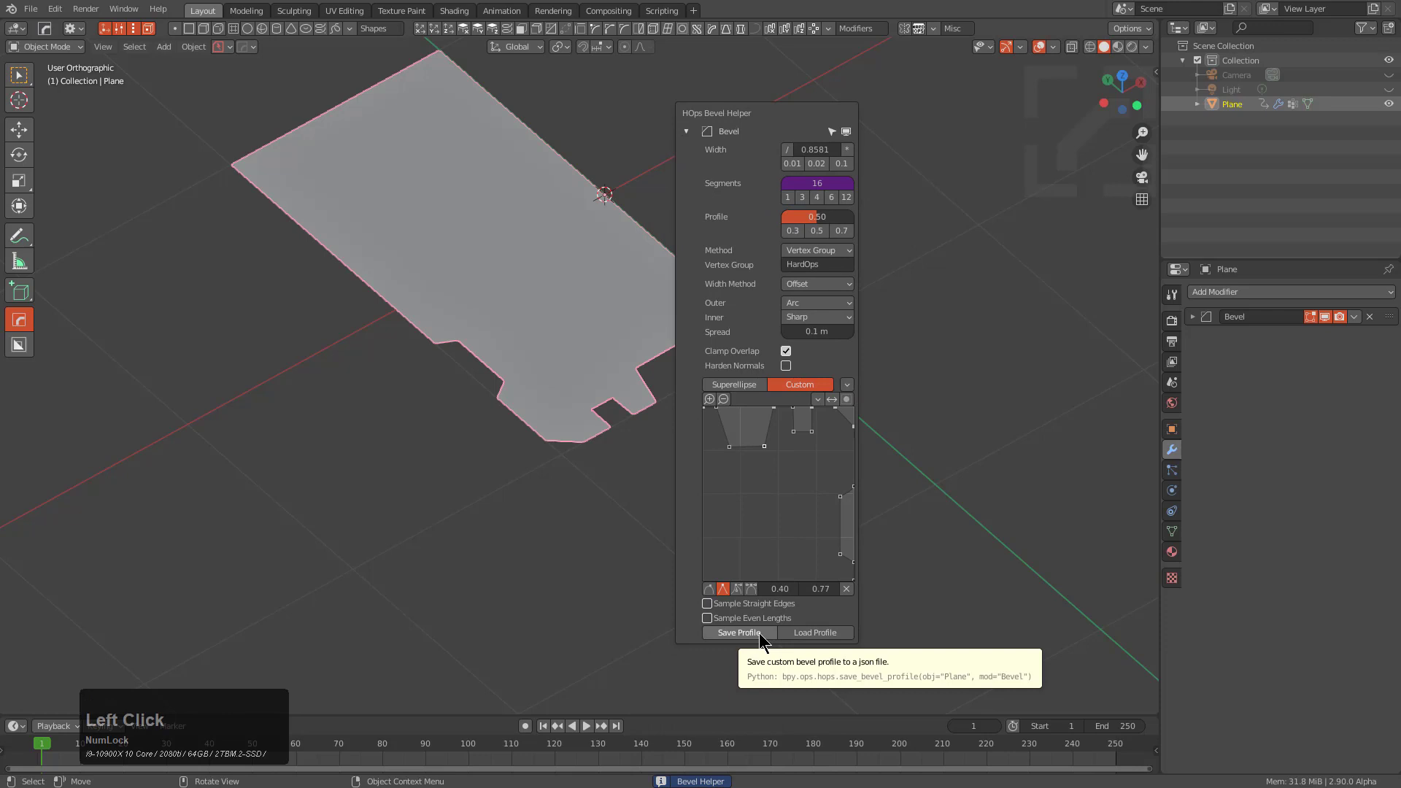
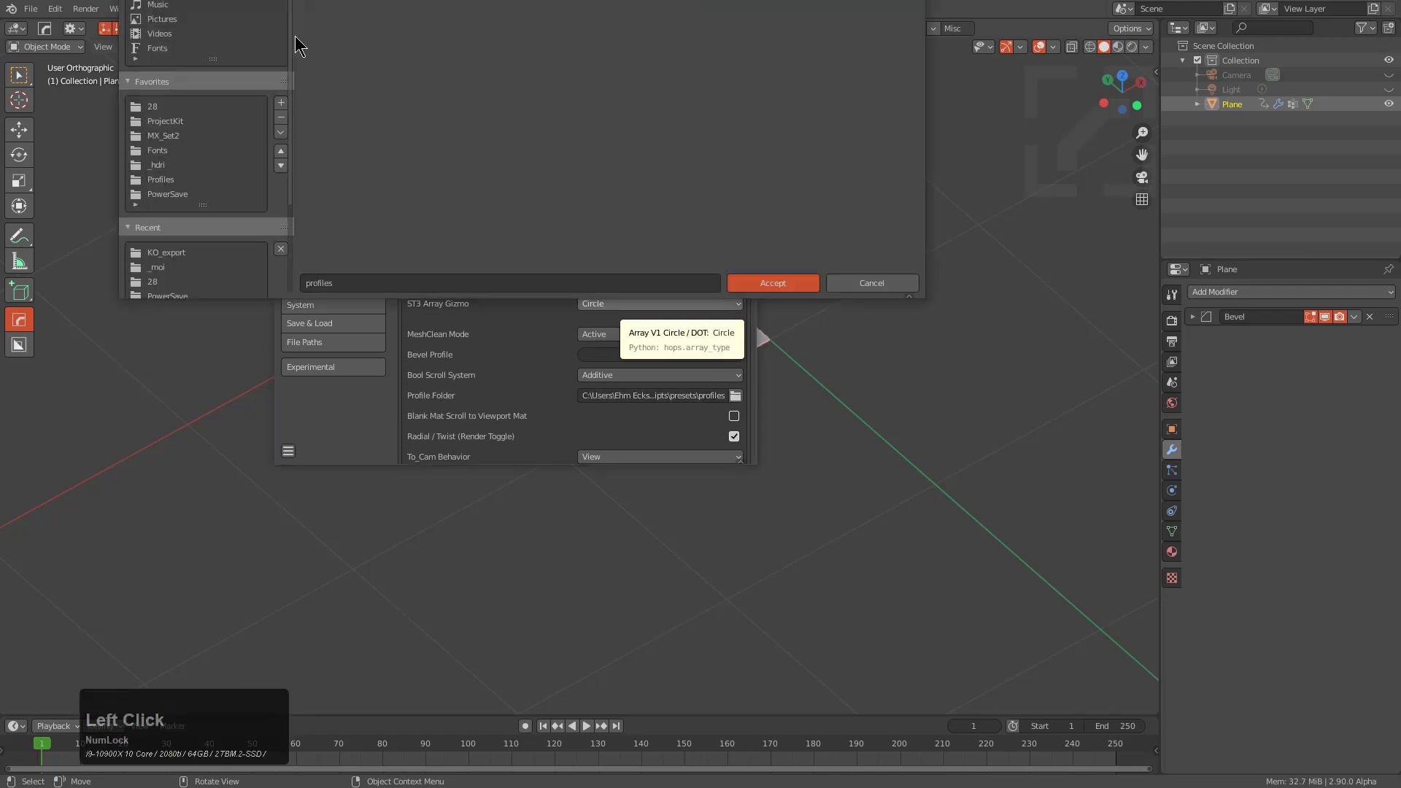
# - Accept the Profiles favorite as the Hard Ops profile folder
pyautogui.click(163, 184)
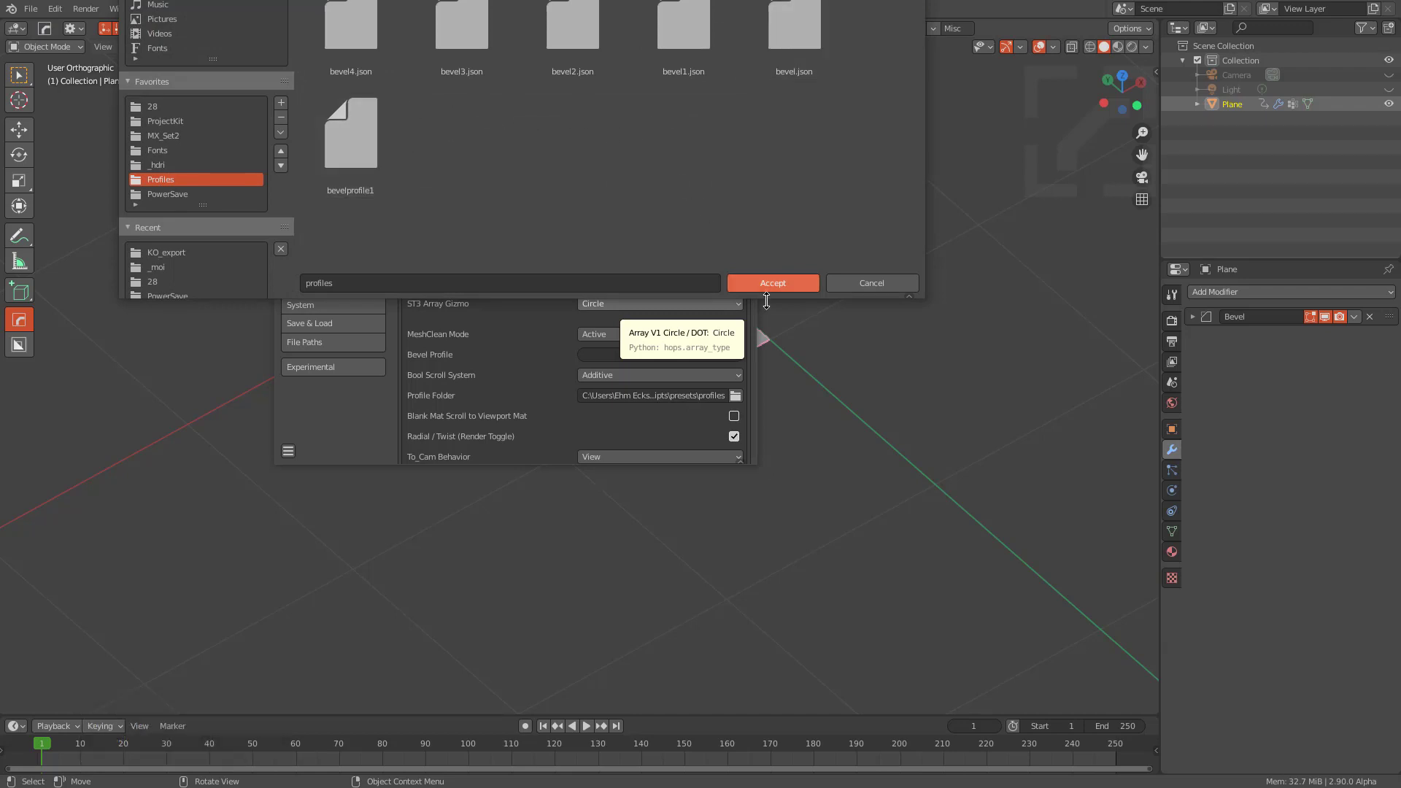
pyautogui.click(781, 291)
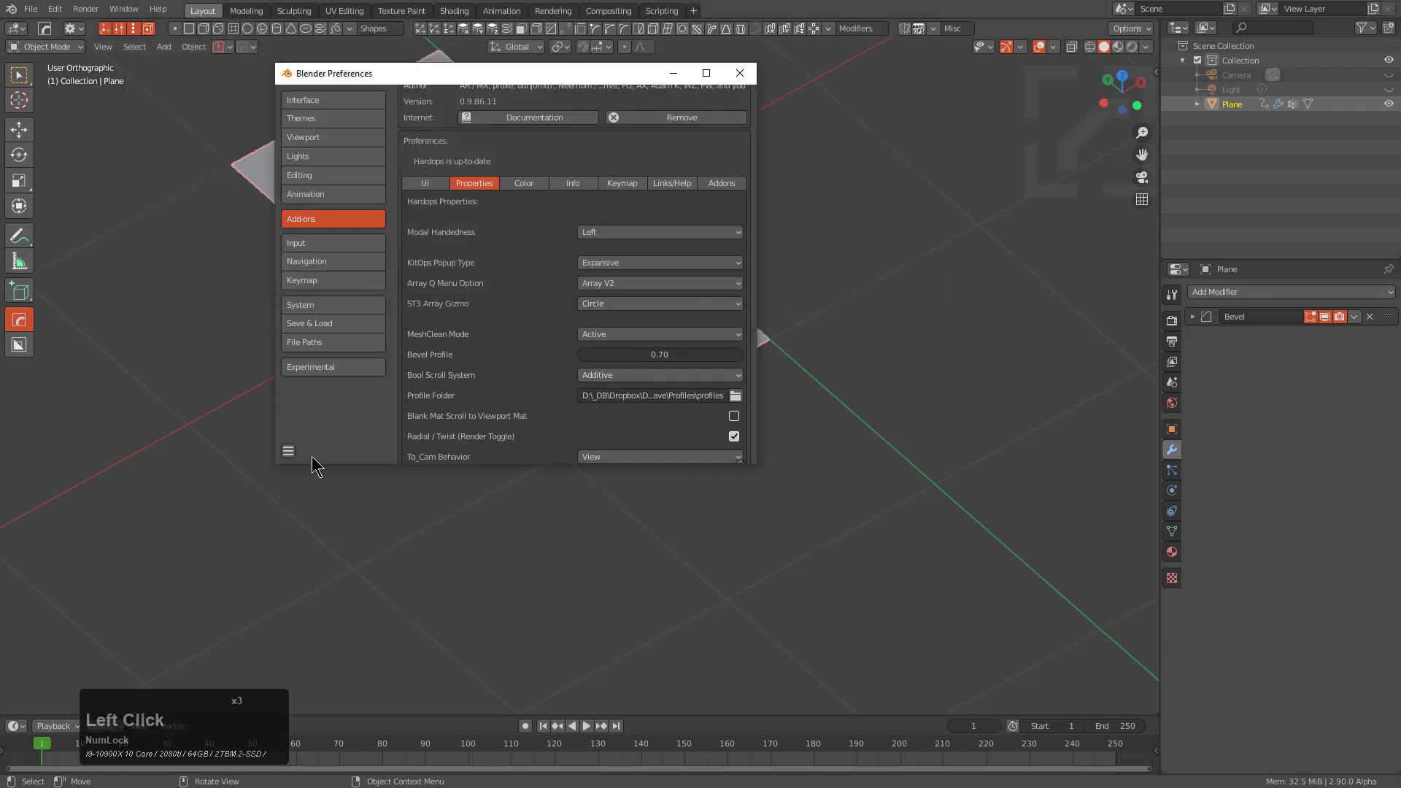
# - Finish in Preferences and close the window, returning to the viewport
pyautogui.click(289, 457)
pyautogui.click(338, 419)
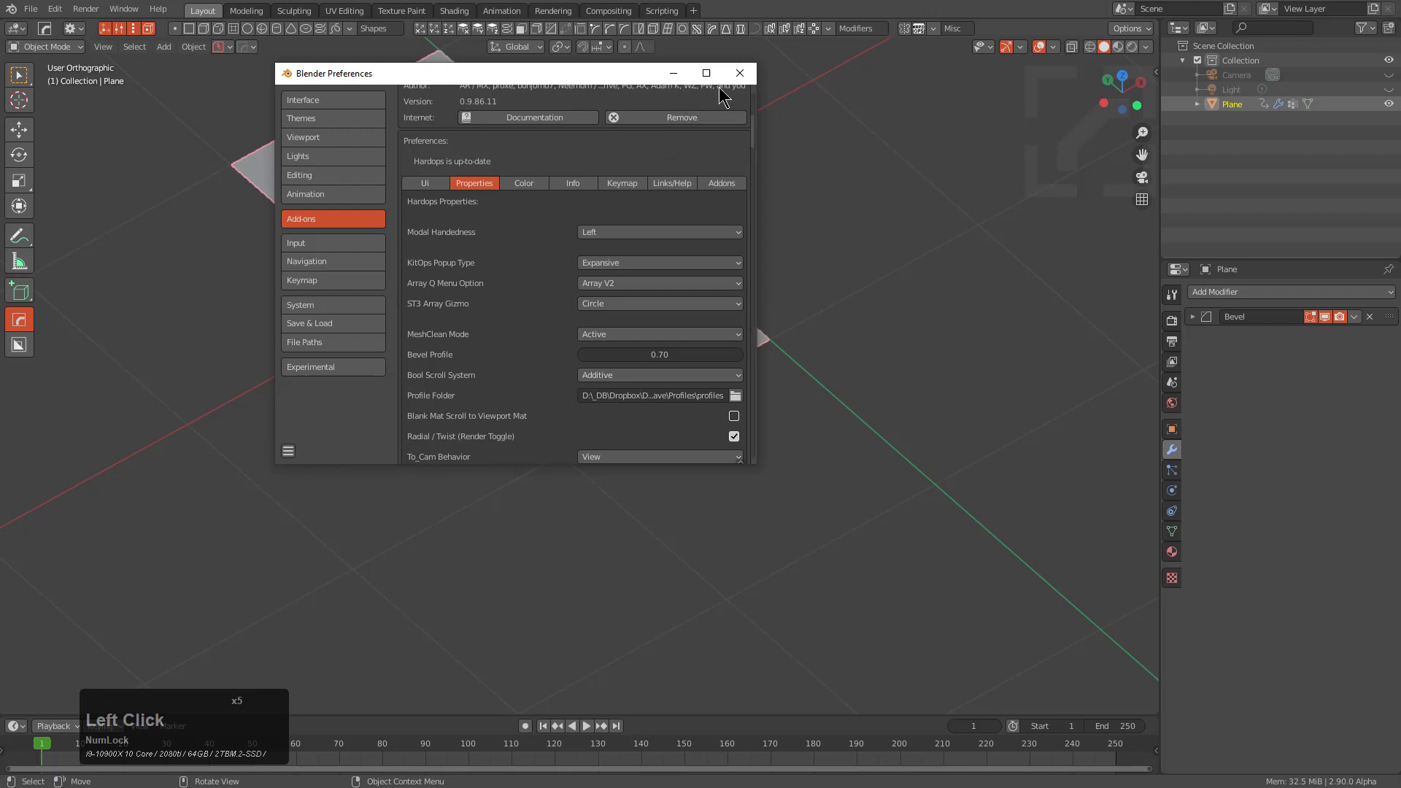
pyautogui.click(737, 78)
pyautogui.middleClick(617, 405)
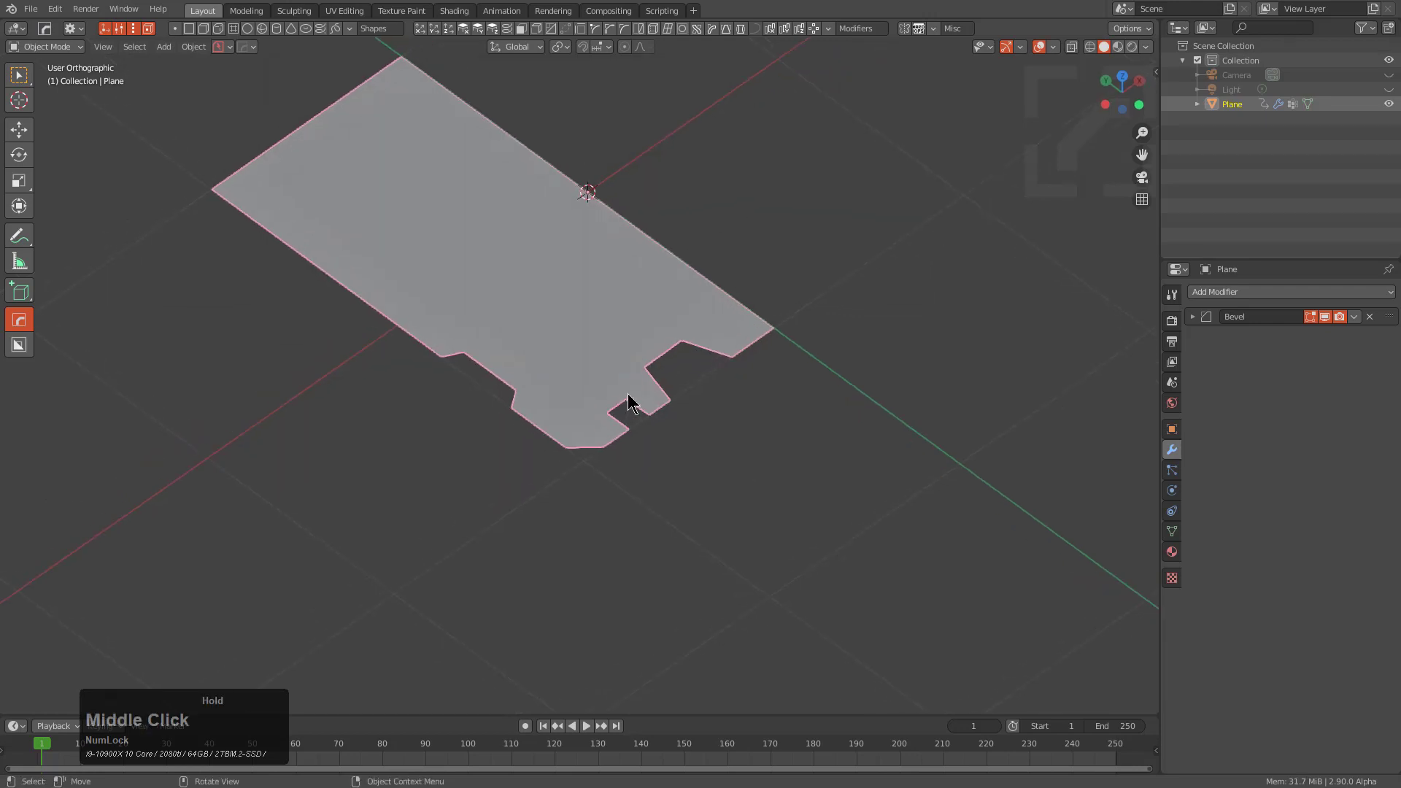
# - Reopen the Hard Ops Bevel Helper showing the plane's stepped custom profile and profile save/load options
pyautogui.middleClick(632, 406)
pyautogui.click(231, 53)
pyautogui.click(286, 82)
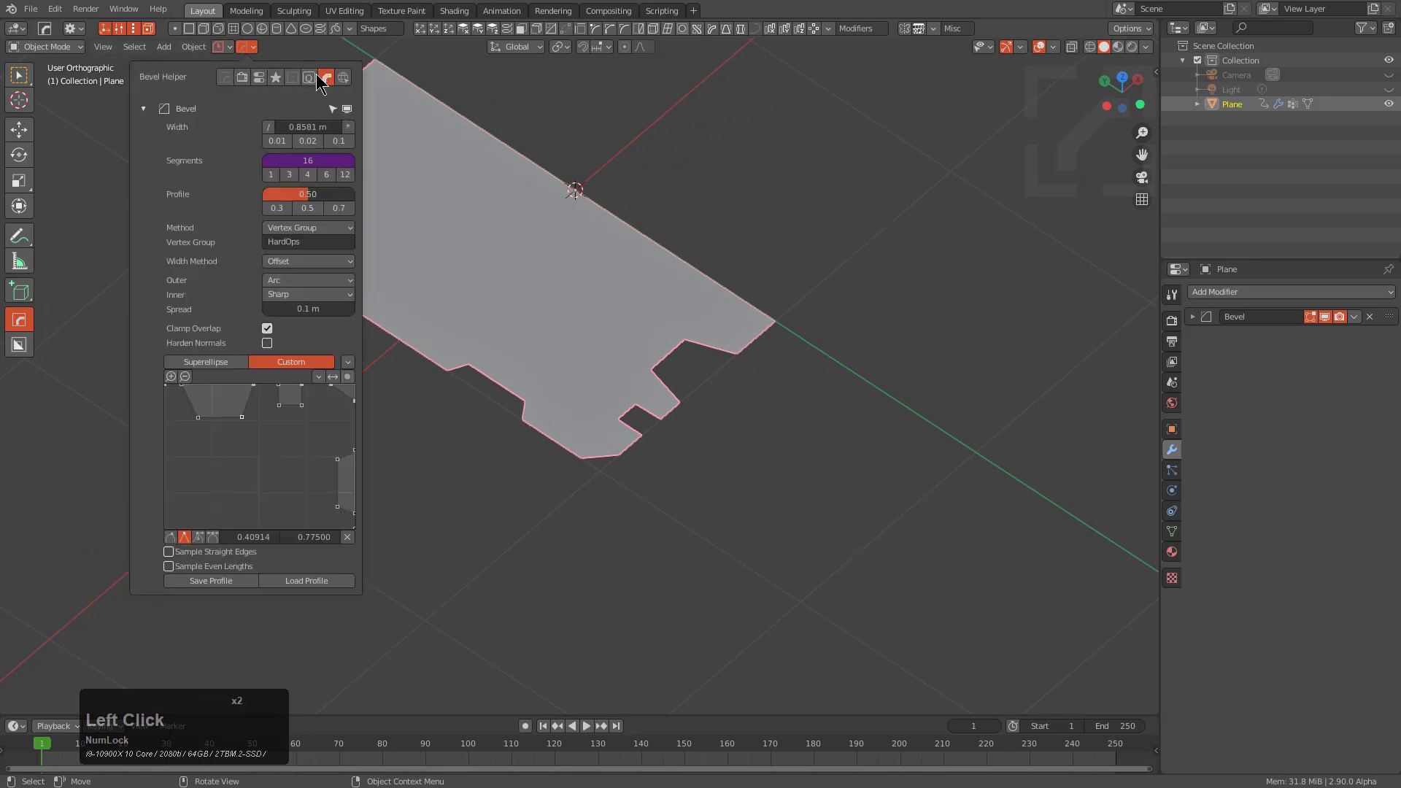
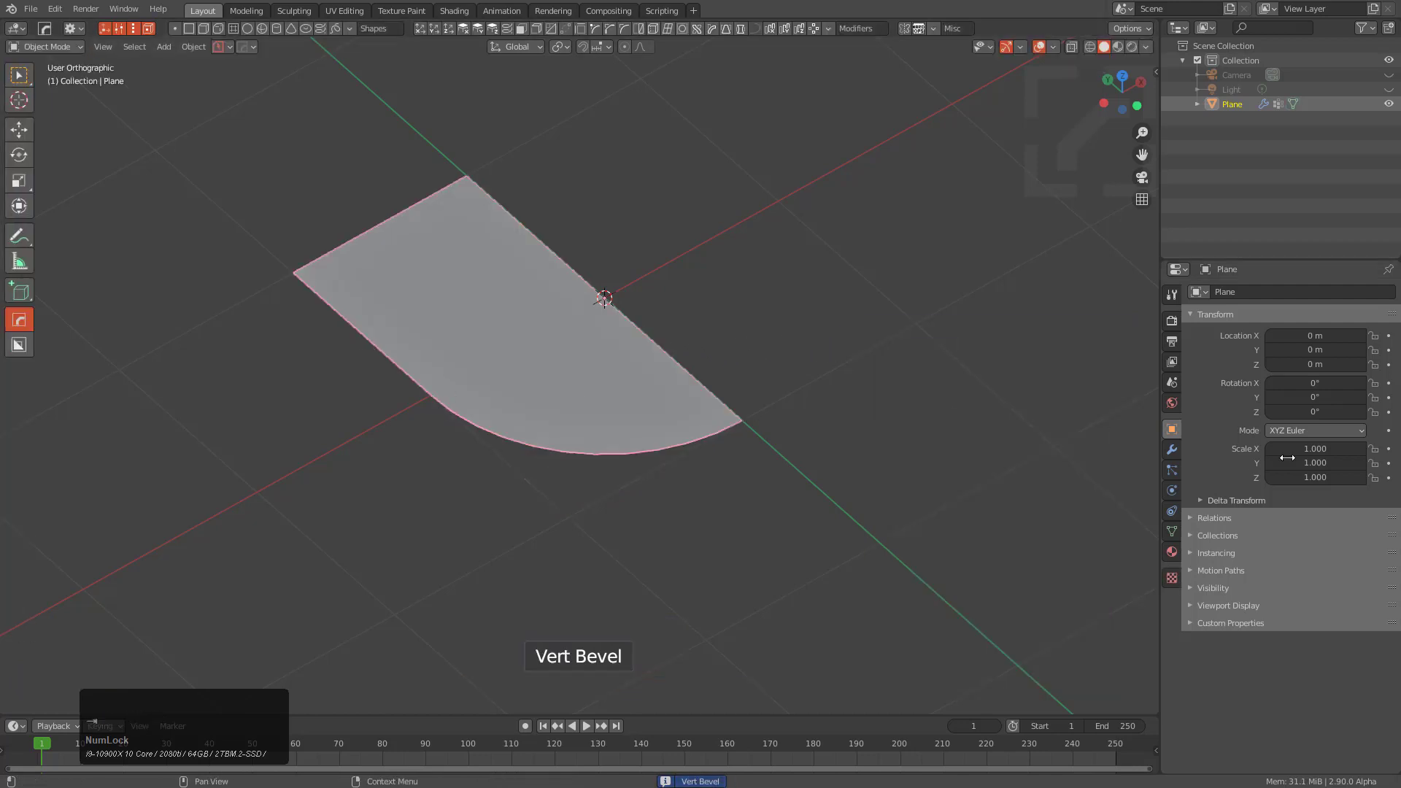
# - Load the saved bevel9.json profile via Ctrl+Shift+B, giving the plane's corner a notched, stepped edge
pyautogui.press('ctrl+shift+b')
pyautogui.click(752, 496)
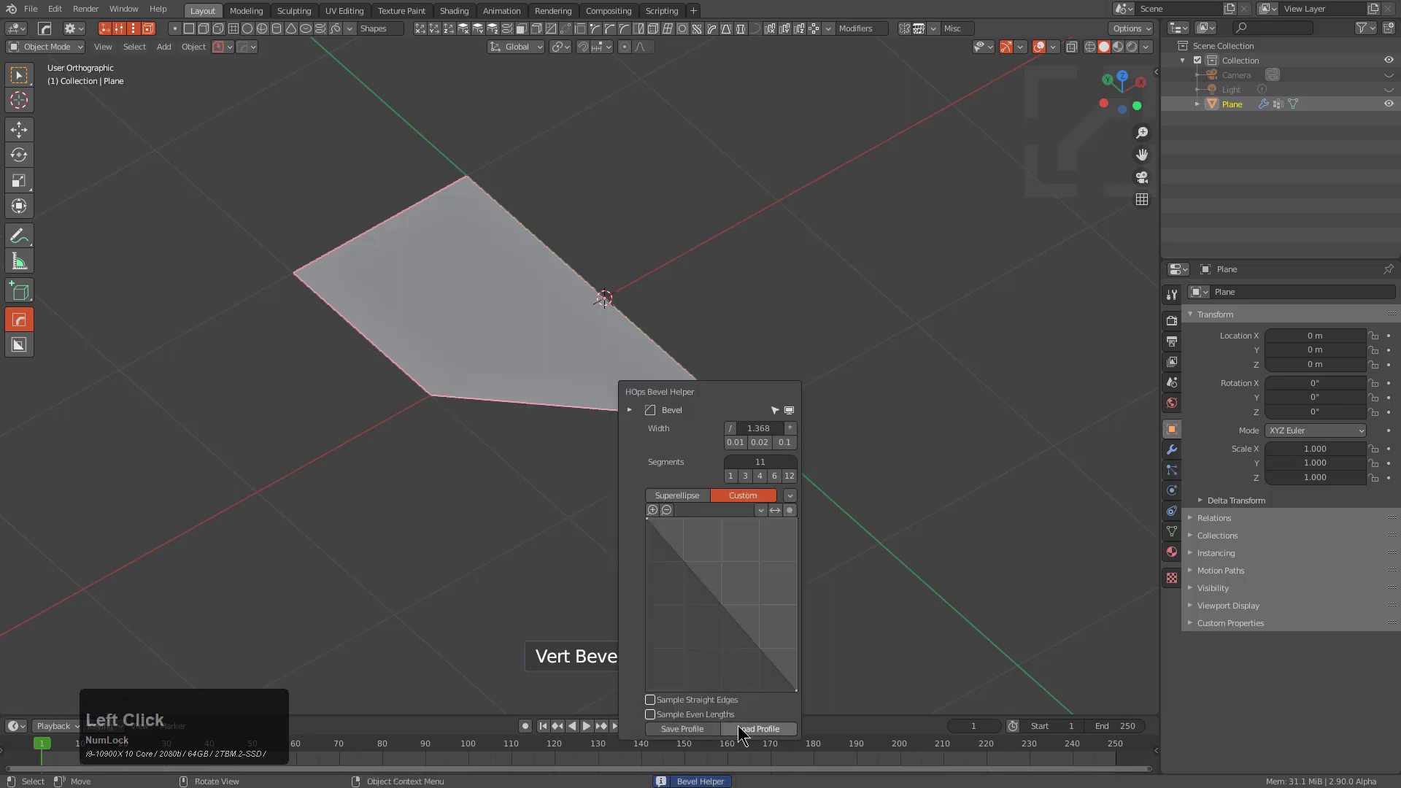
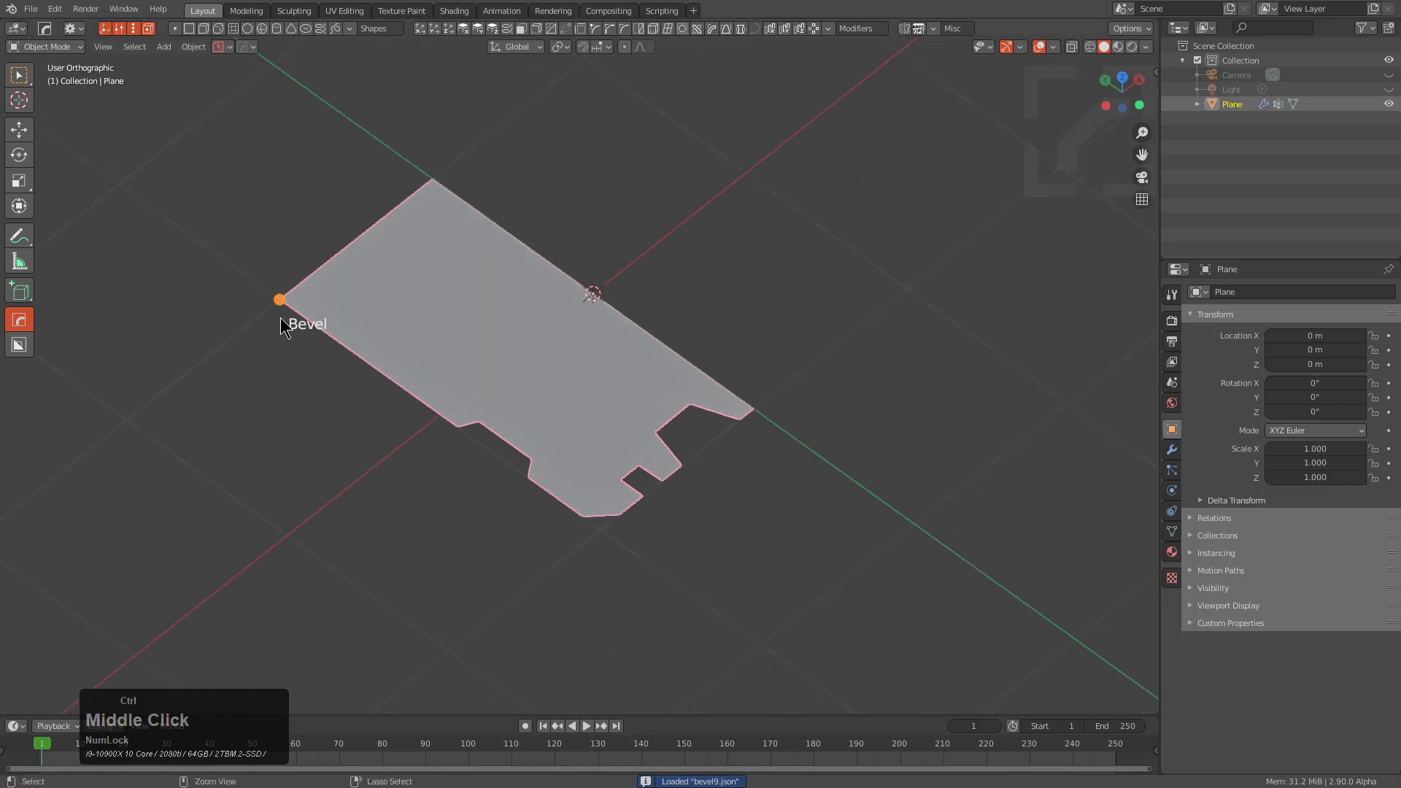
pyautogui.click(268, 307)
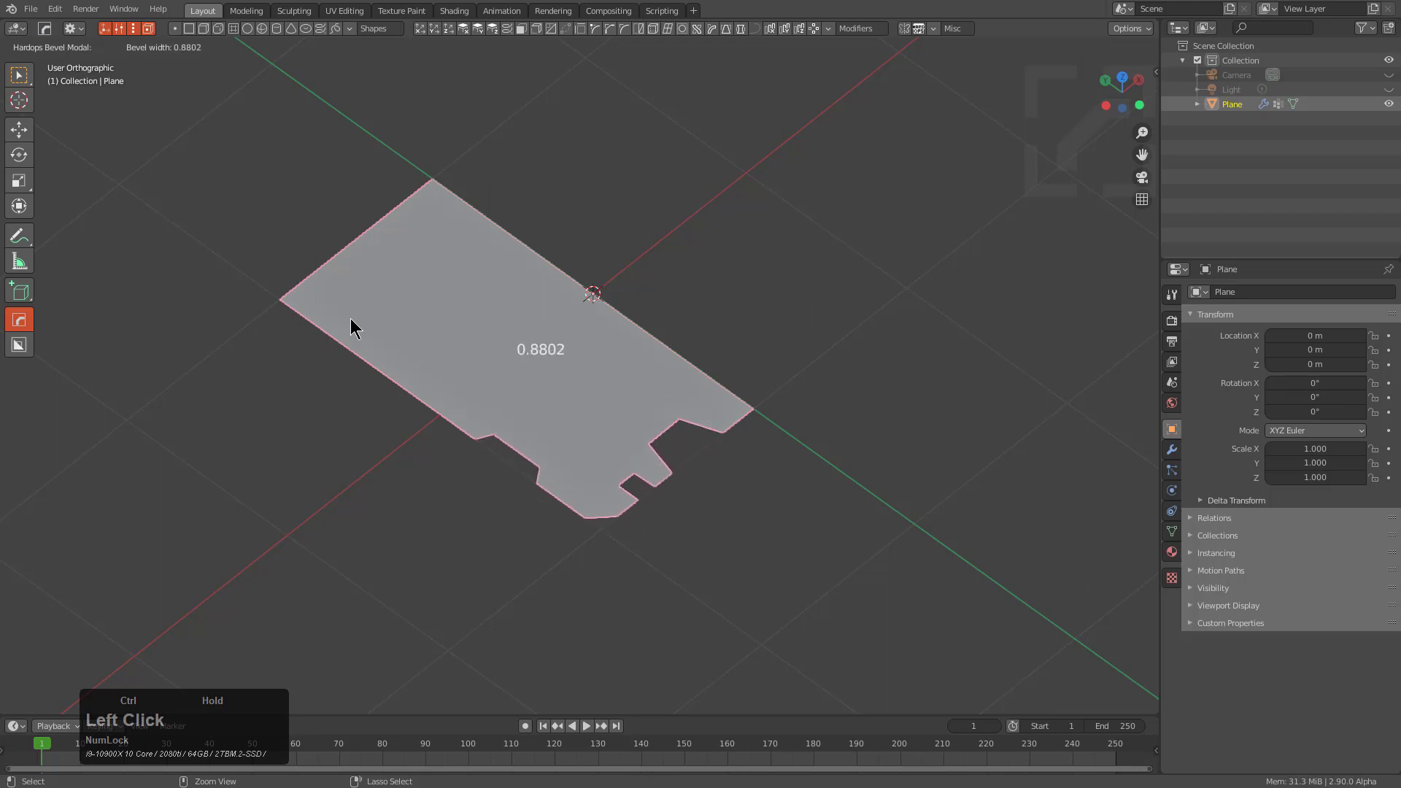
pyautogui.middleClick(604, 431)
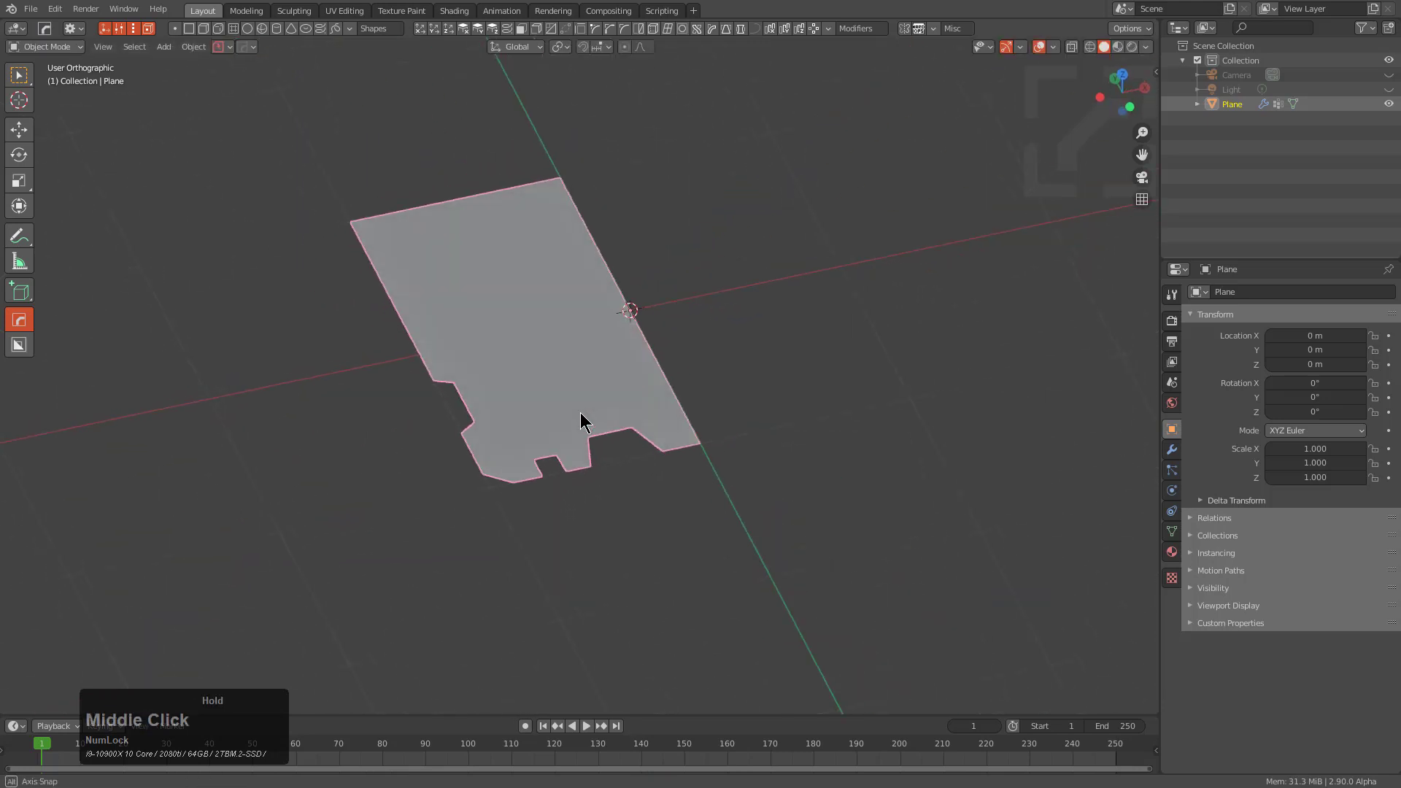
# - Spin the flat profile plane into a round pillar with Hard Ops MeshTools
pyautogui.press('q')
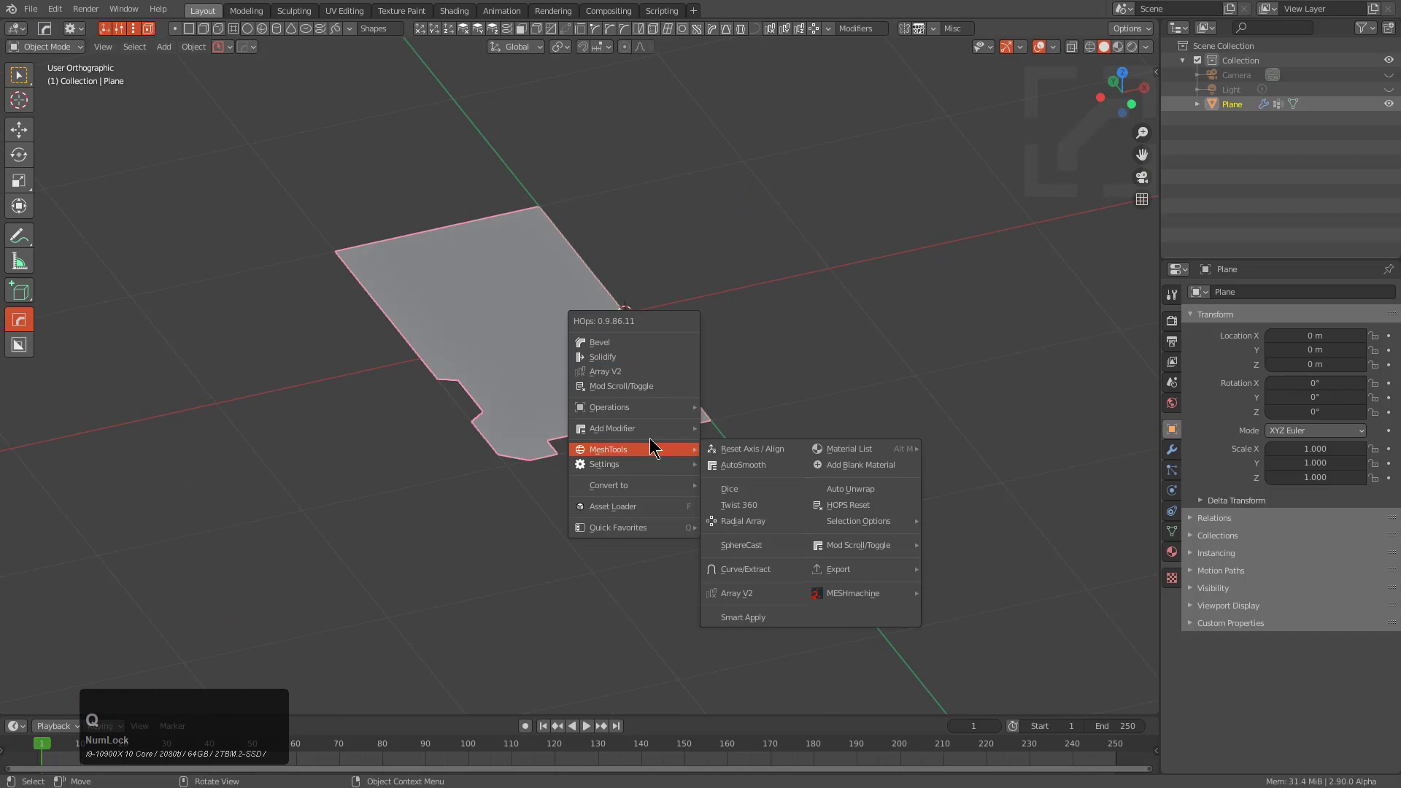
pyautogui.click(858, 446)
pyautogui.click(857, 448)
pyautogui.middleClick(748, 455)
# - Sharpen the pillar's edges and apply auto smooth at 35°
pyautogui.press('q')
pyautogui.click(769, 260)
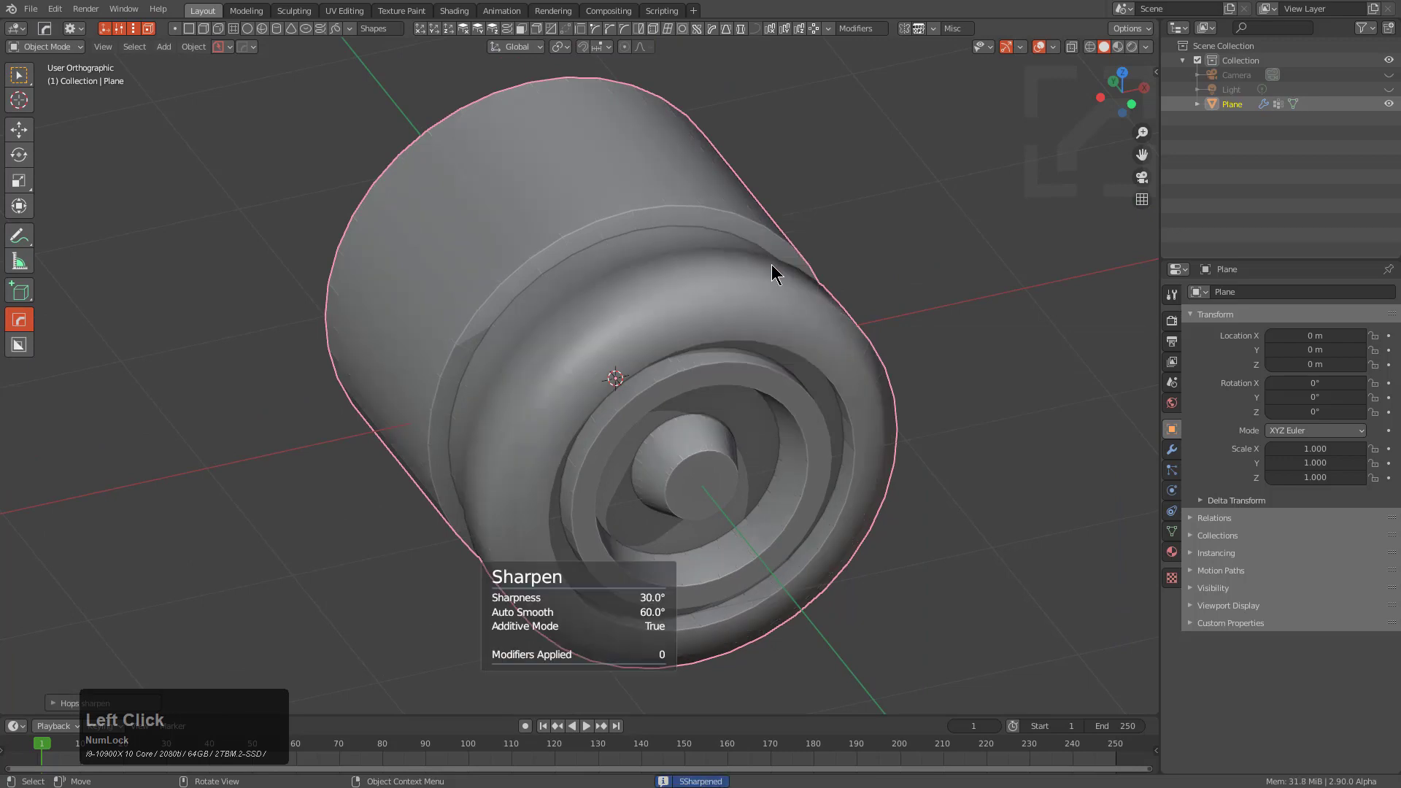
pyautogui.middleClick(685, 396)
pyautogui.press('q')
pyautogui.click(771, 324)
pyautogui.scroll(-3)
pyautogui.click(772, 322)
pyautogui.middleClick(864, 377)
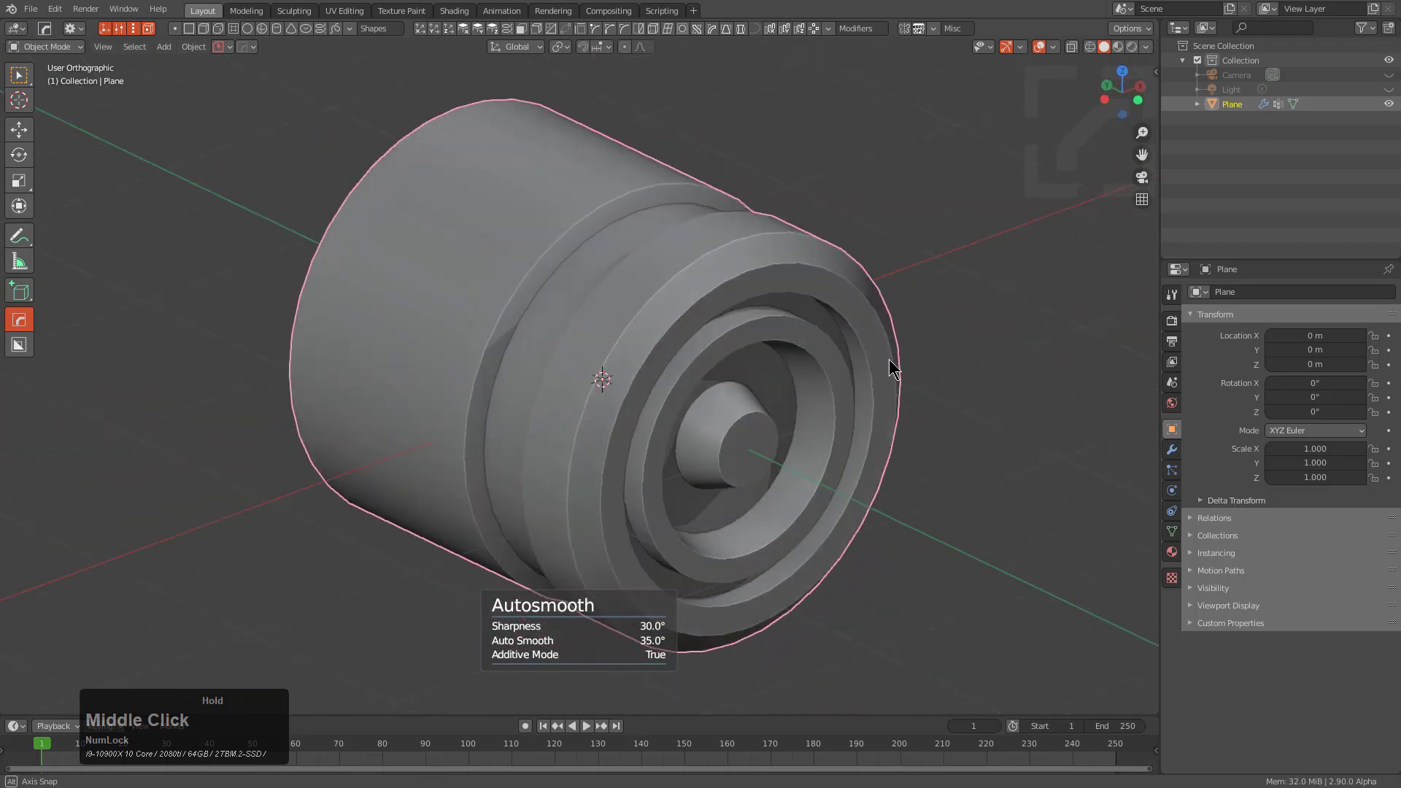
pyautogui.middleClick(621, 461)
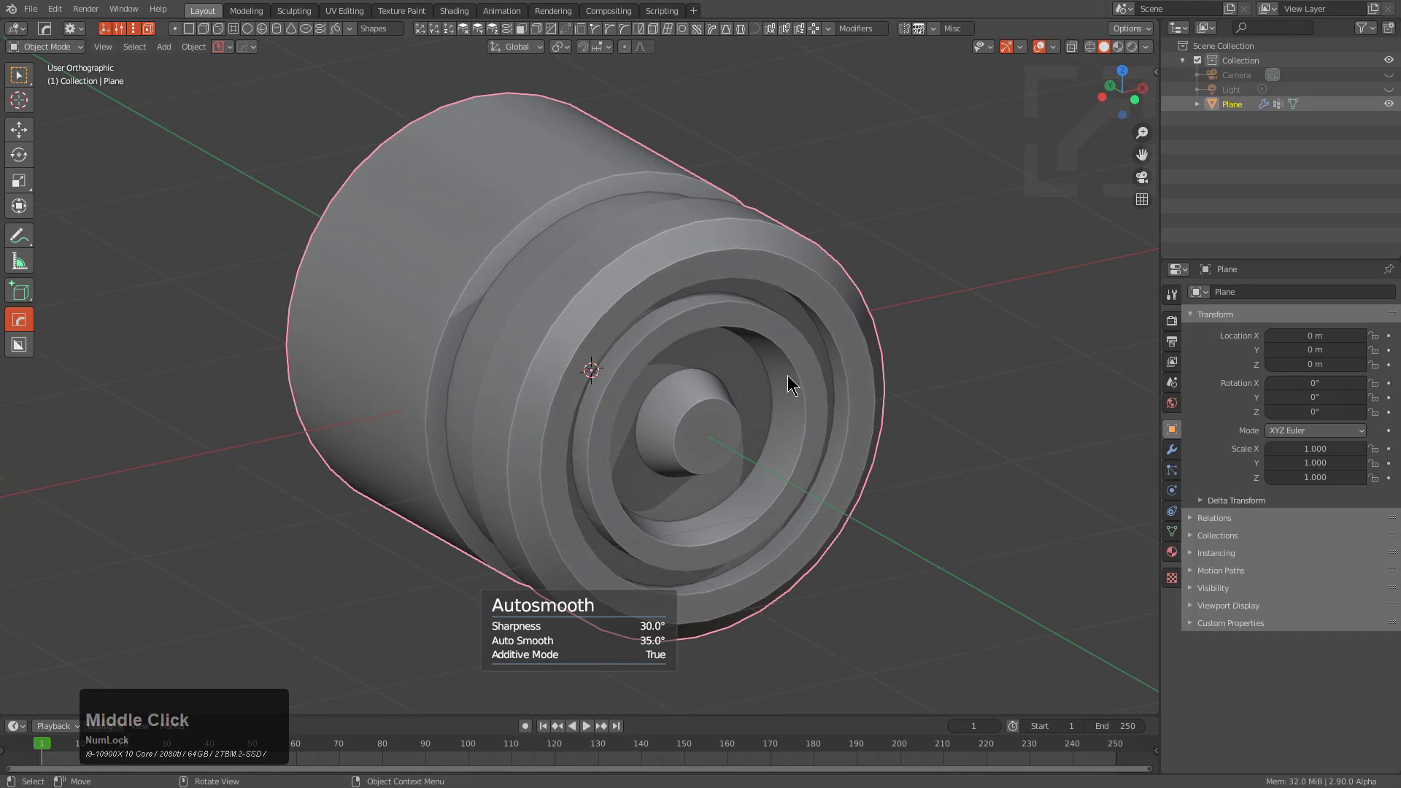
pyautogui.click(255, 54)
pyautogui.click(282, 82)
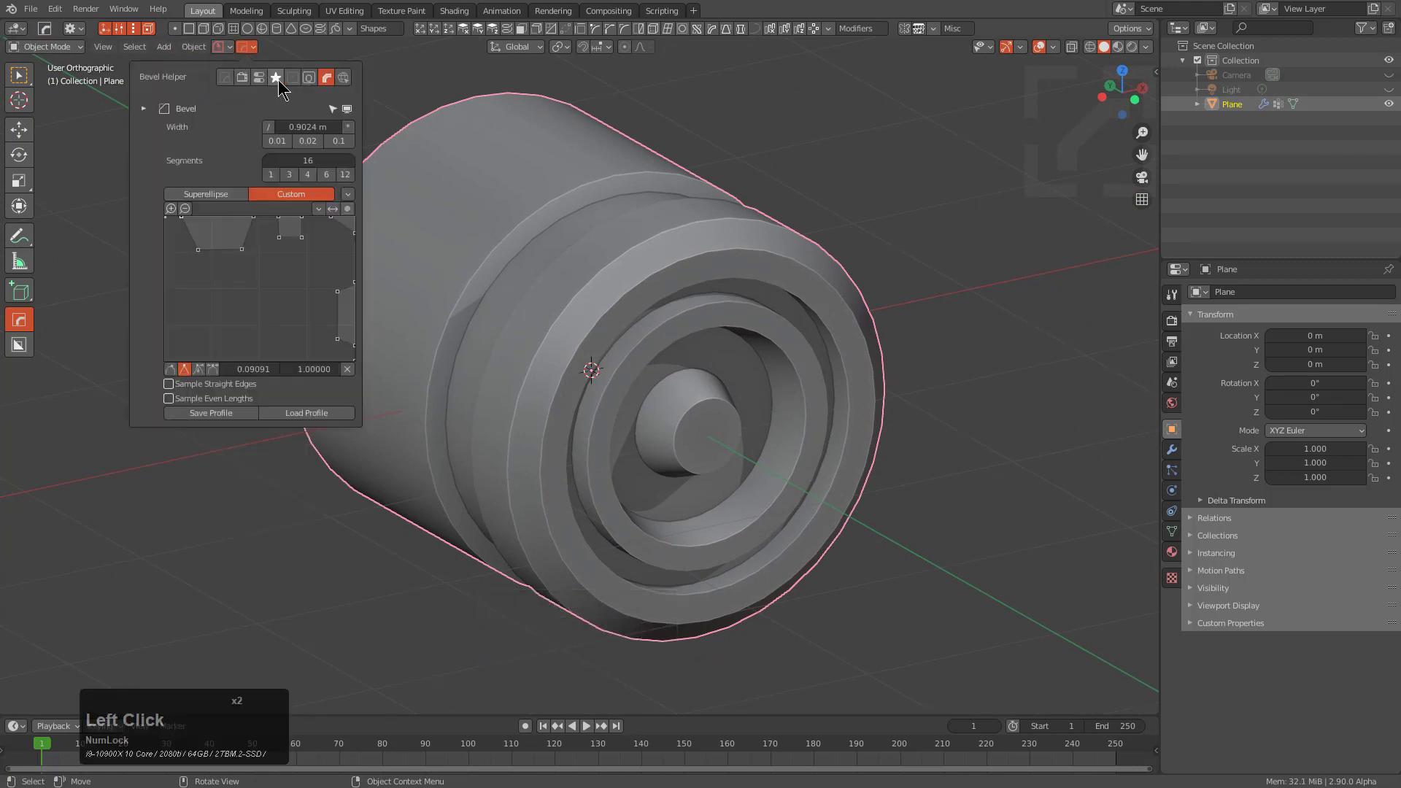
pyautogui.click(267, 78)
pyautogui.click(141, 169)
pyautogui.click(169, 126)
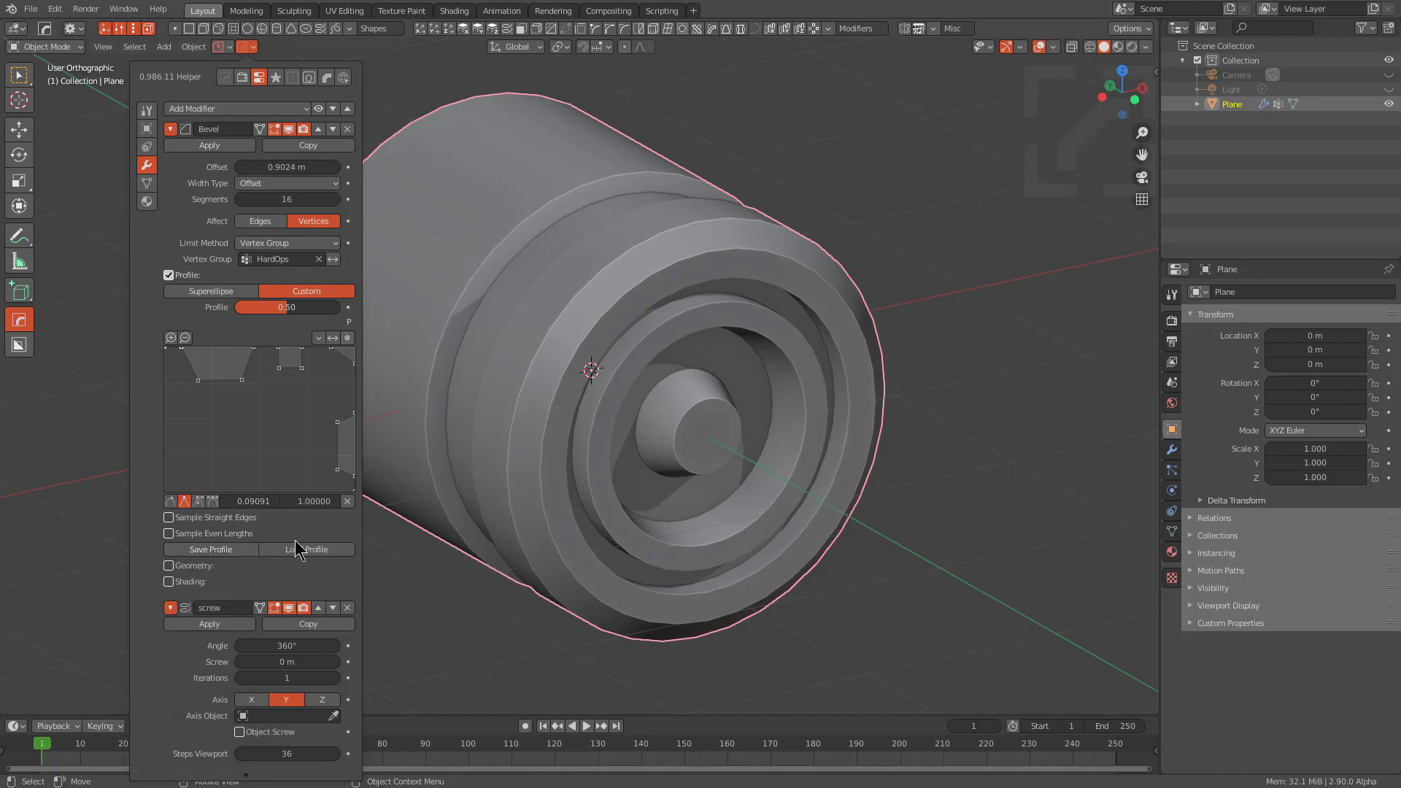
pyautogui.click(840, 367)
pyautogui.middleClick(837, 368)
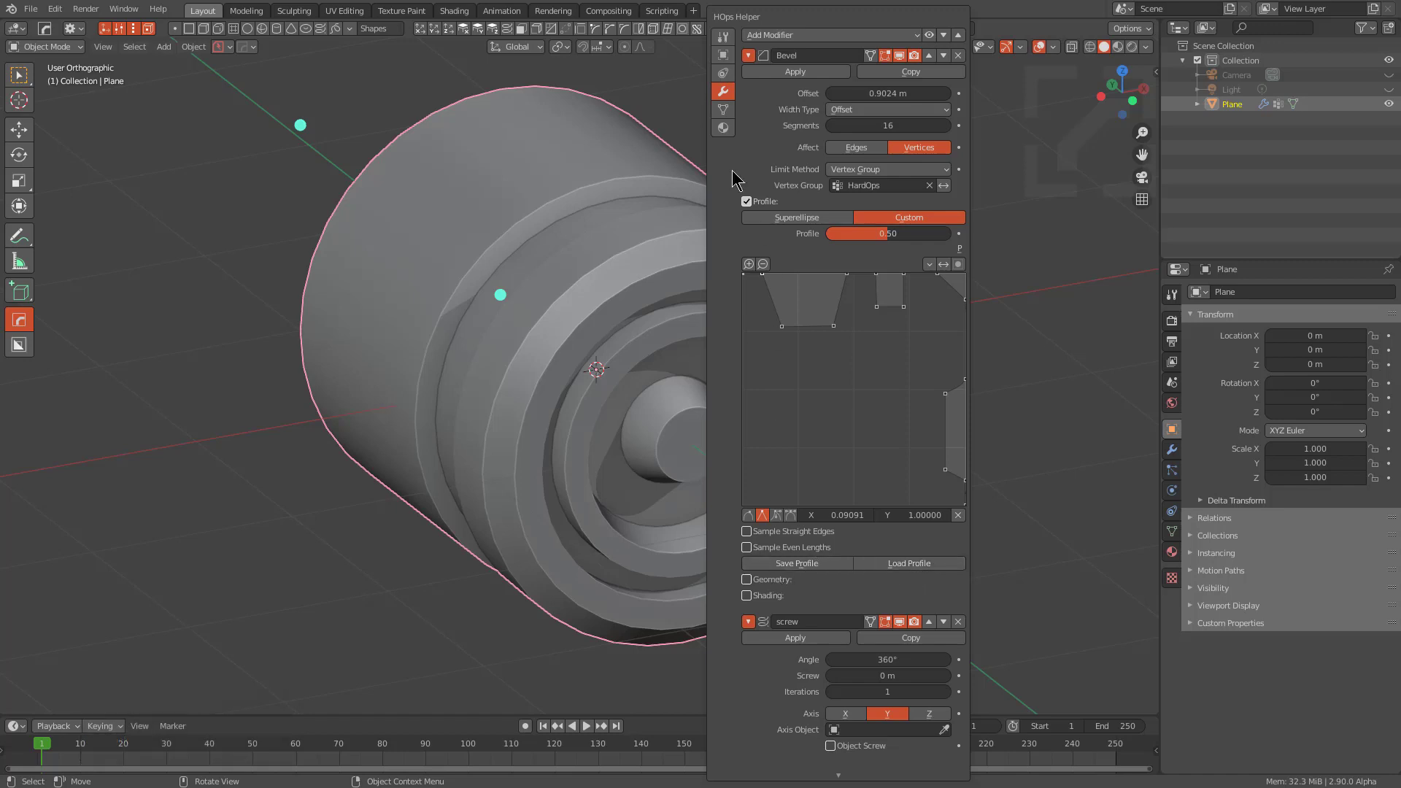
pyautogui.click(753, 60)
pyautogui.click(750, 78)
pyautogui.click(797, 78)
pyautogui.rightClick(635, 233)
pyautogui.middleClick(626, 342)
pyautogui.scroll(-3)
pyautogui.middleClick(640, 384)
pyautogui.middleClick(594, 377)
pyautogui.scroll(-3)
pyautogui.middleClick(642, 469)
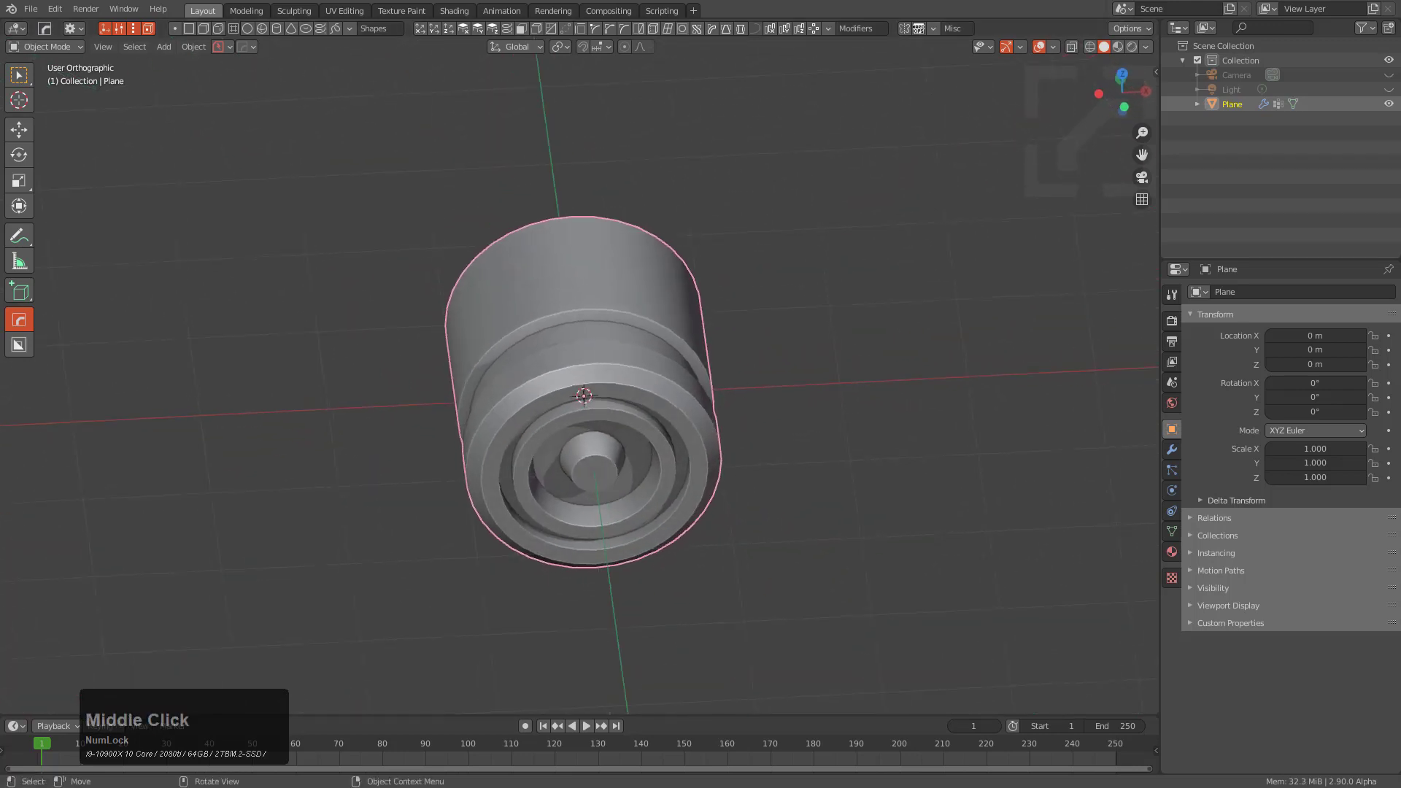
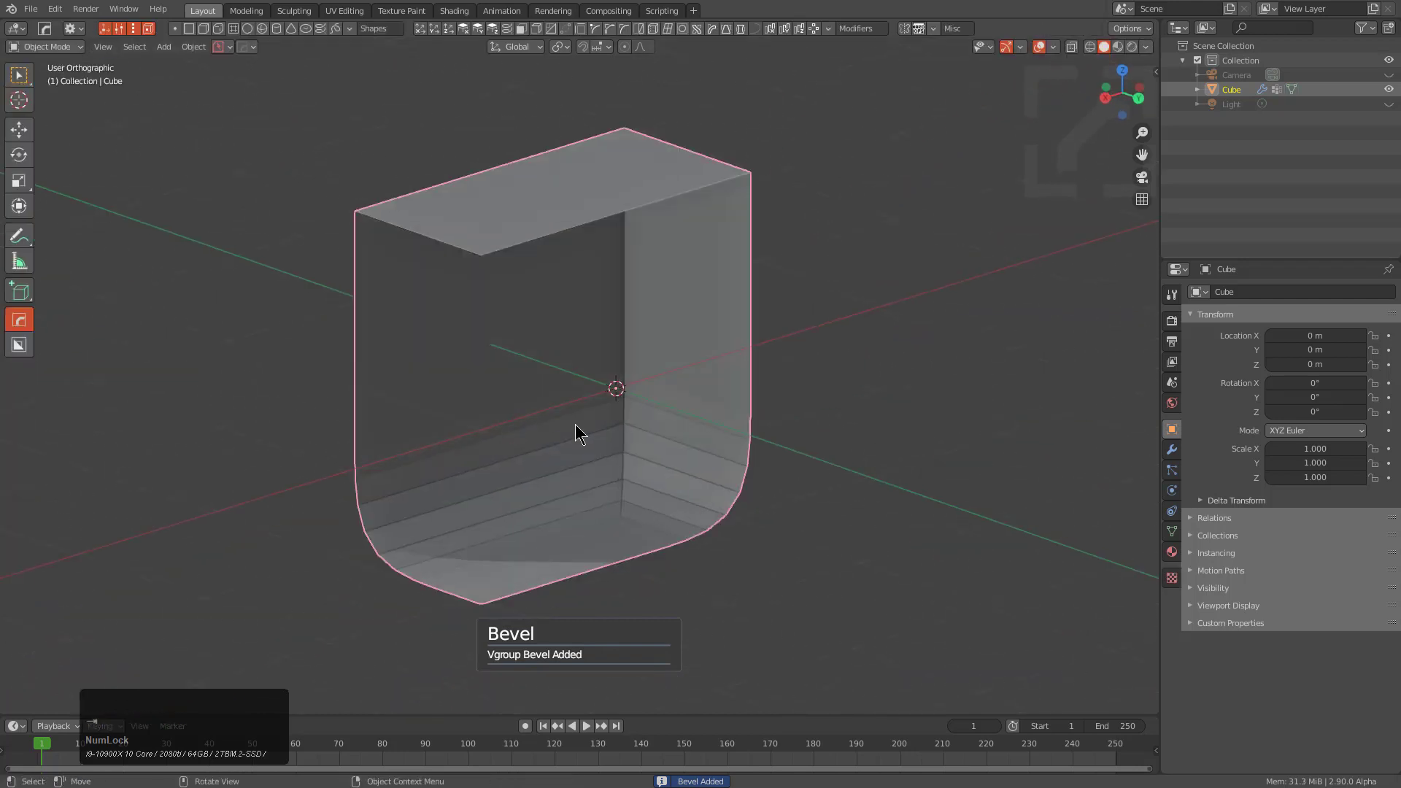
# - Pick the saved bevel profile file from the Profiles folder in the file browser
pyautogui.middleClick(629, 415)
pyautogui.click(685, 467)
pyautogui.click(829, 587)
pyautogui.click(859, 713)
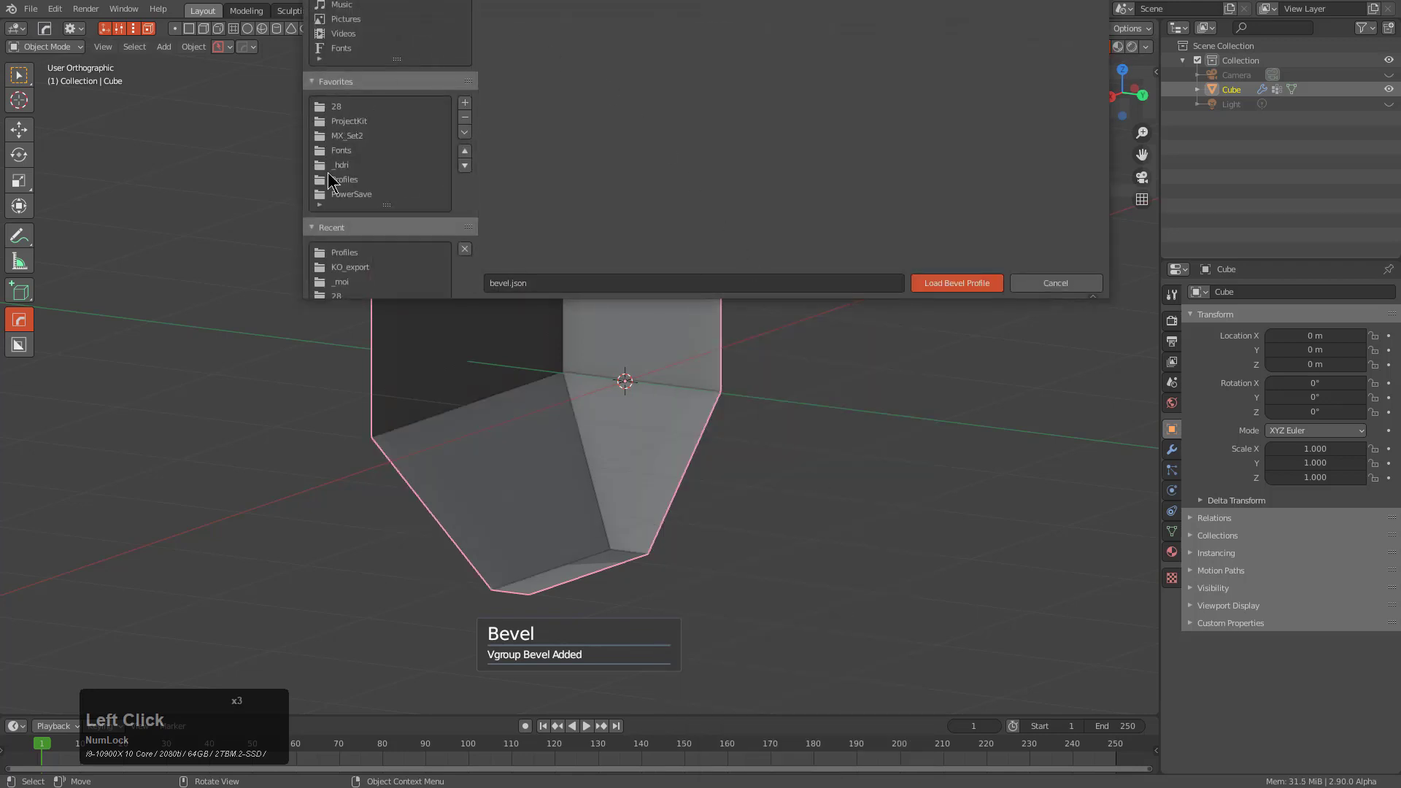
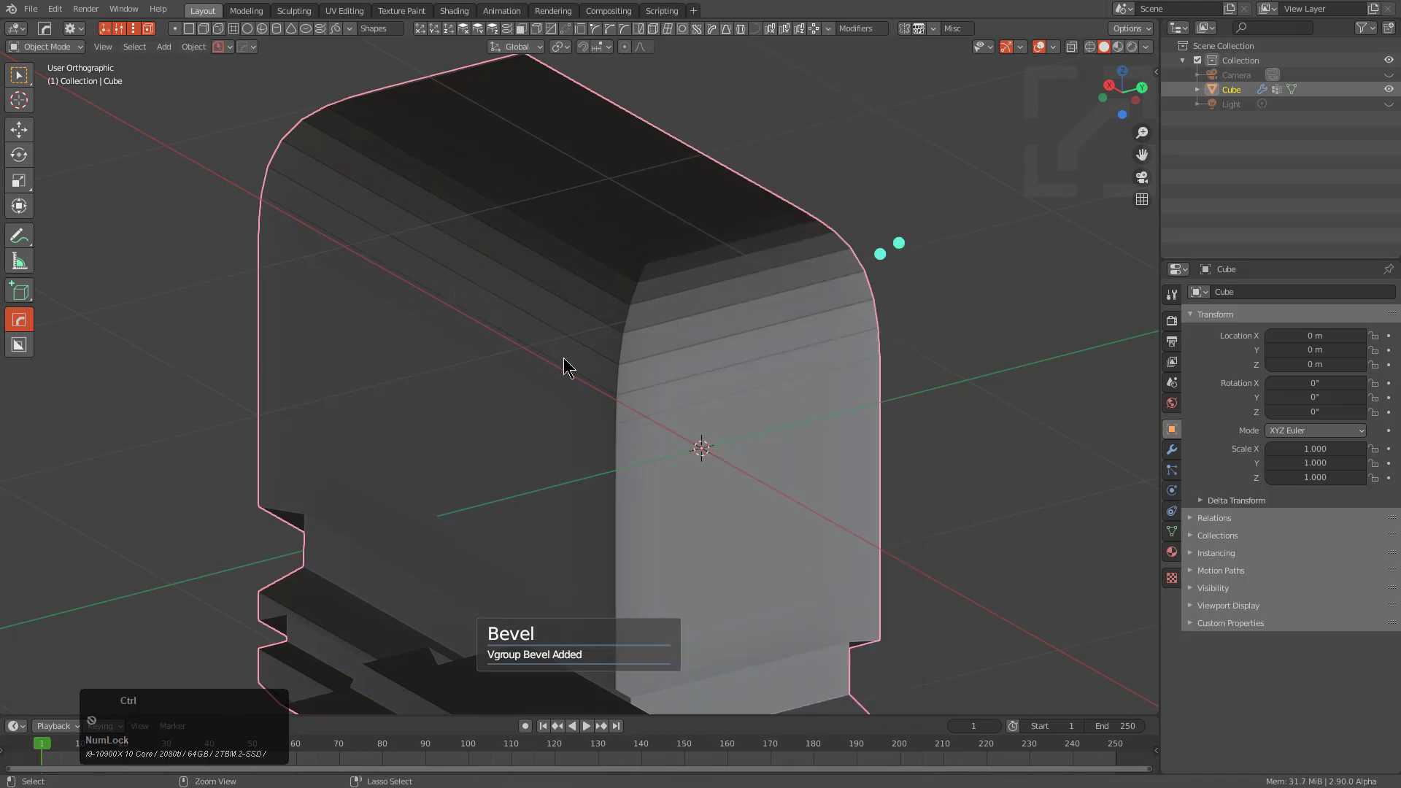
# - Load the custom profile onto the cube's vertex-group bevel and adjust its width for stepped trim
pyautogui.rightClick(908, 247)
pyautogui.click(1033, 410)
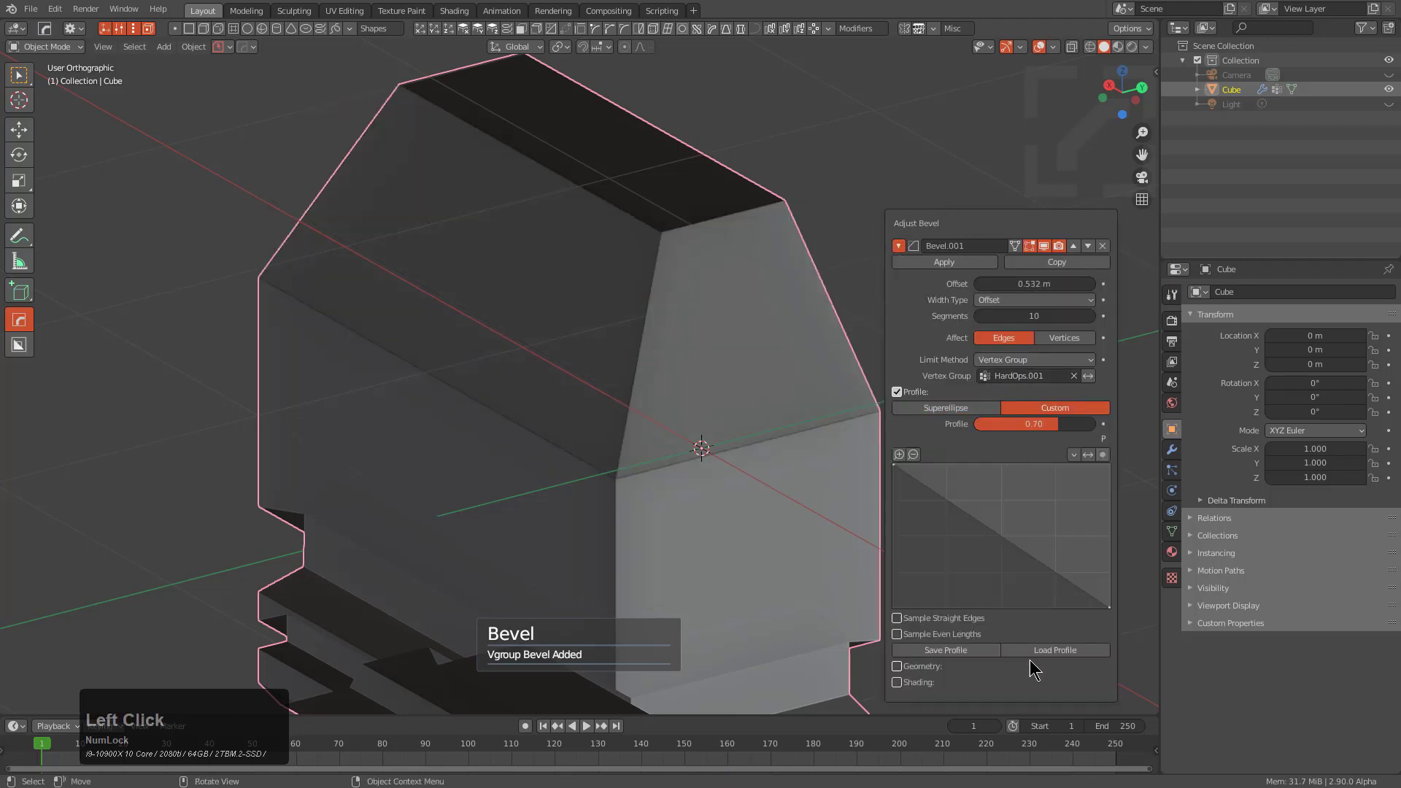
pyautogui.click(1037, 658)
pyautogui.click(1039, 653)
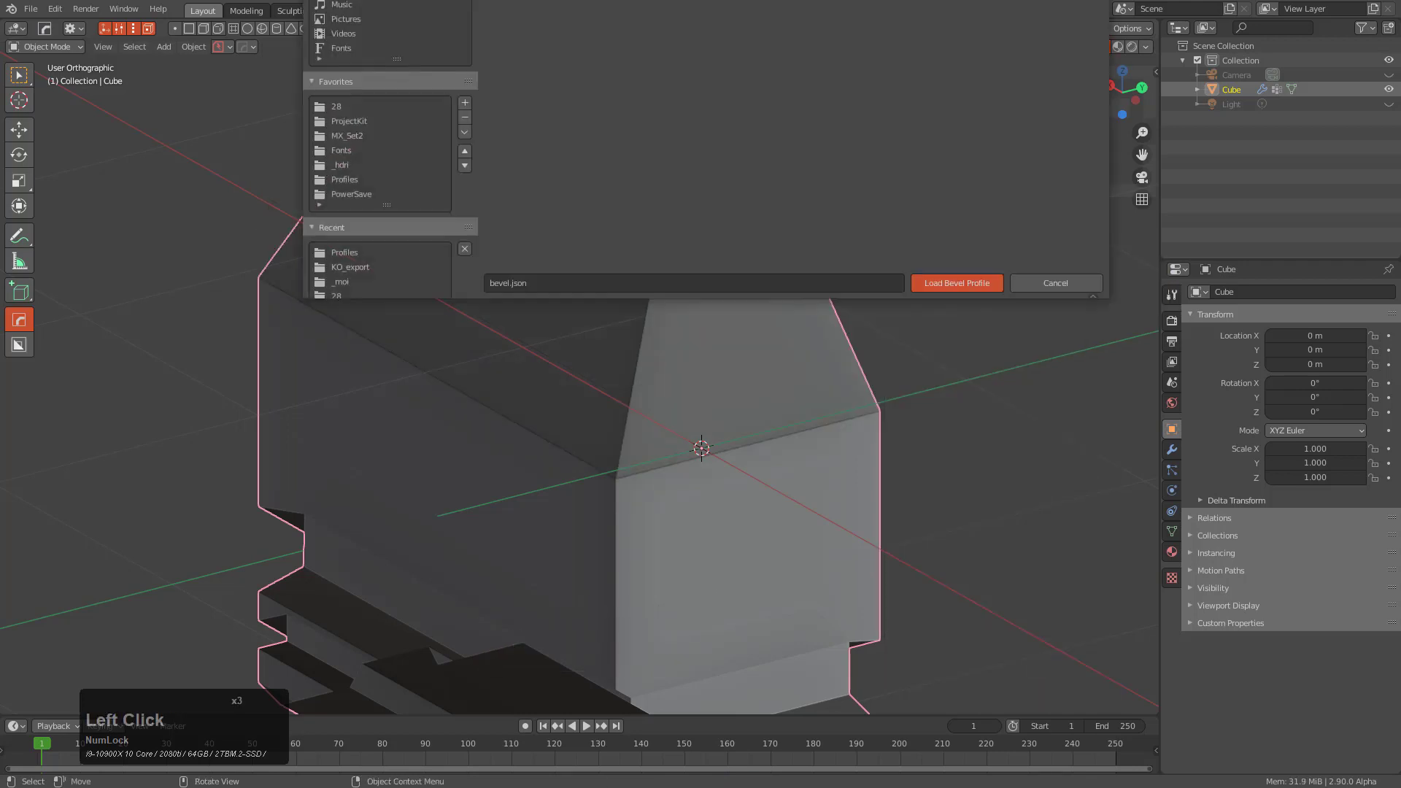
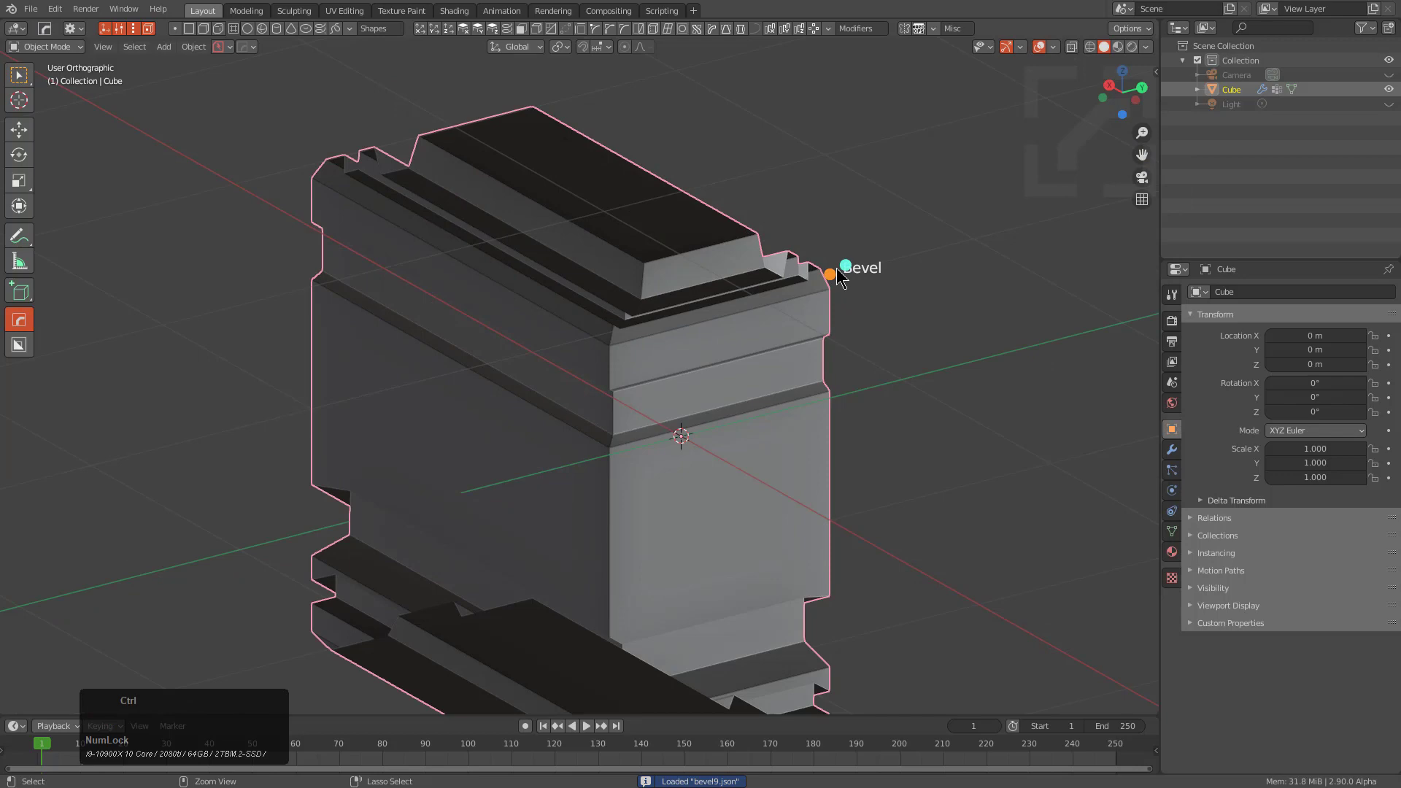
pyautogui.click(849, 270)
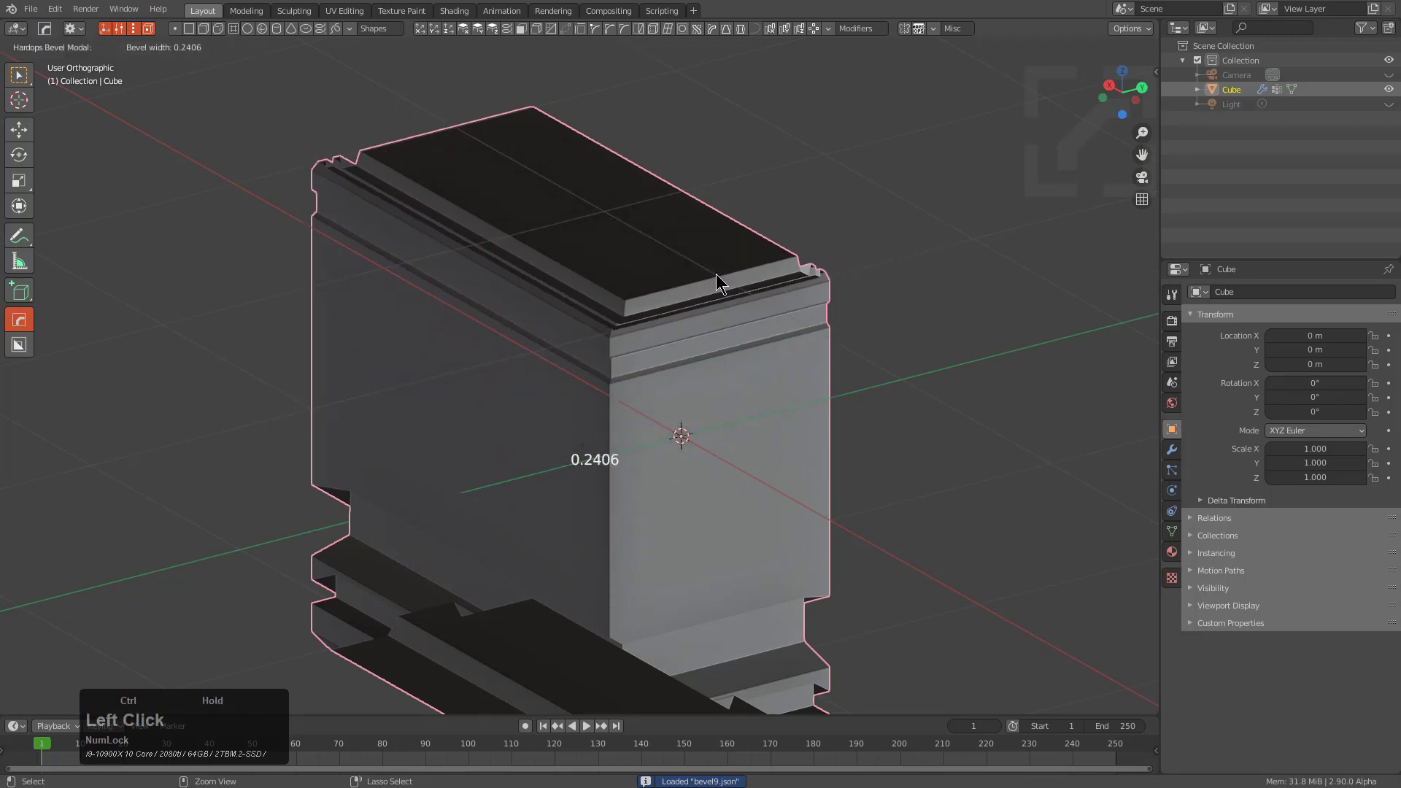
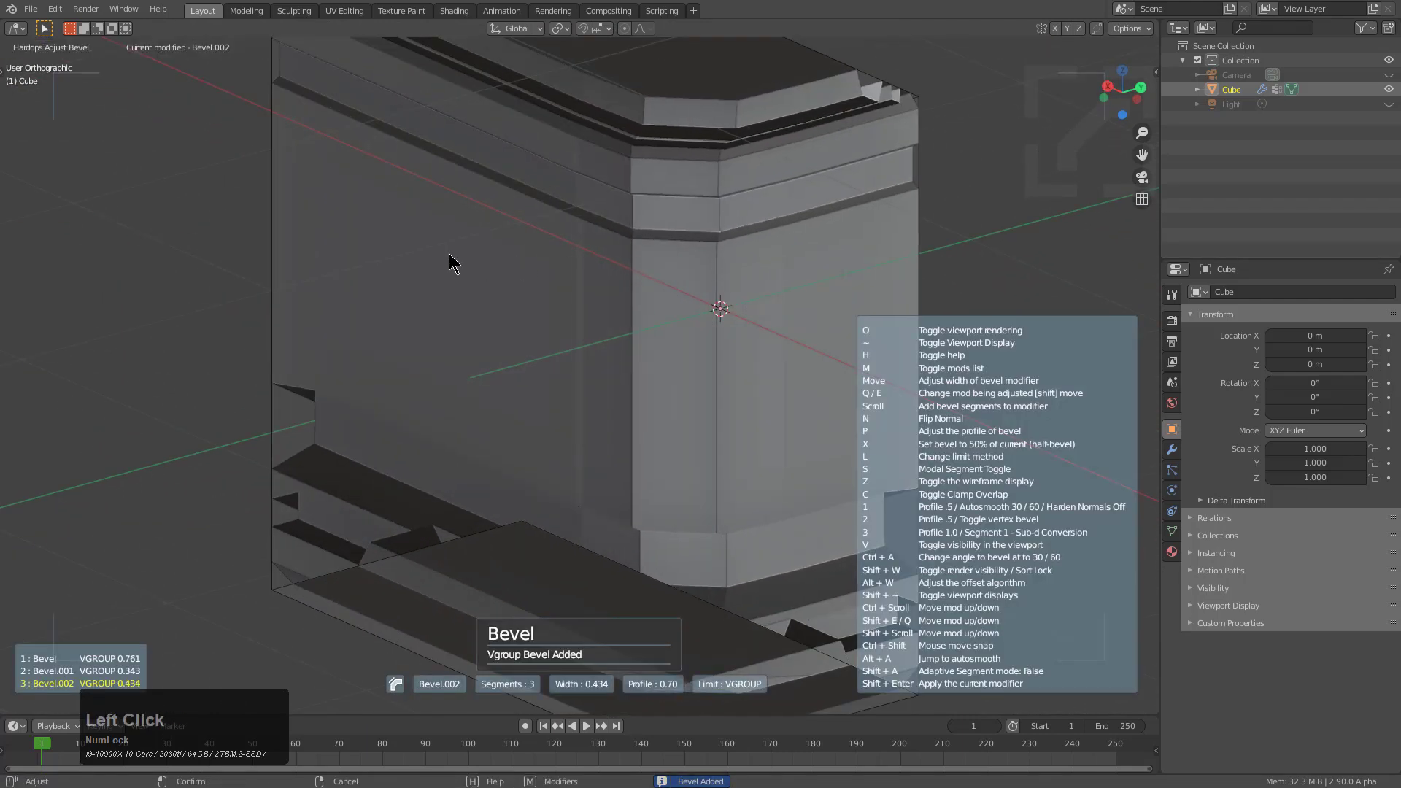
# - Confirm the cube's bevel adjustment with the profile set to 0.5
pyautogui.click(451, 269)
pyautogui.scroll(3)
pyautogui.press('1')
pyautogui.scroll(3)
pyautogui.click(465, 272)
pyautogui.scroll(-3)
pyautogui.middleClick(570, 381)
# - Sharpen the moulded cube with auto smooth at 35° and bring up the mirror tool in bisect mode
pyautogui.press('q')
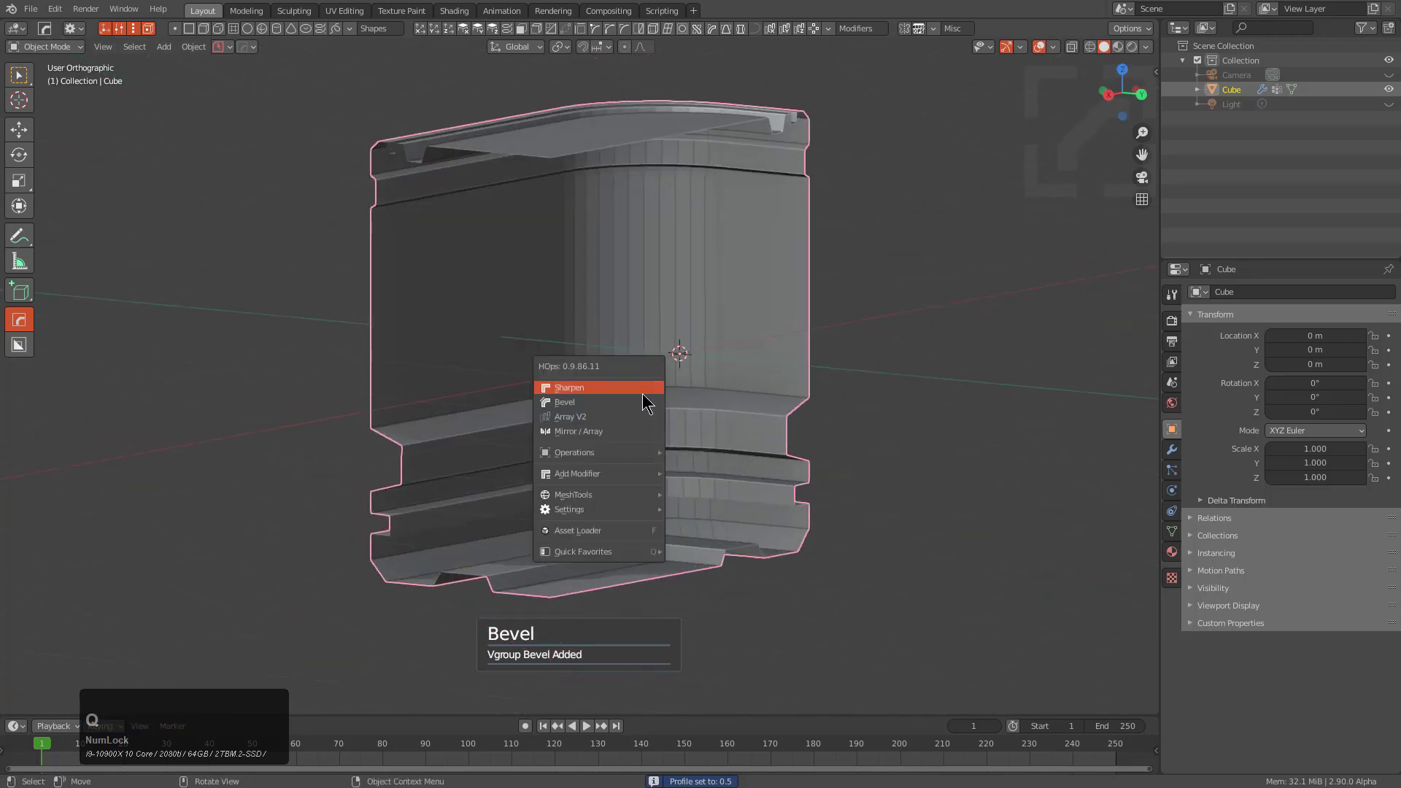
pyautogui.click(647, 385)
pyautogui.middleClick(699, 416)
pyautogui.middleClick(712, 405)
pyautogui.press('q')
pyautogui.click(702, 409)
pyautogui.scroll(-3)
pyautogui.click(703, 409)
pyautogui.middleClick(708, 466)
pyautogui.press('x')
pyautogui.middleClick(486, 376)
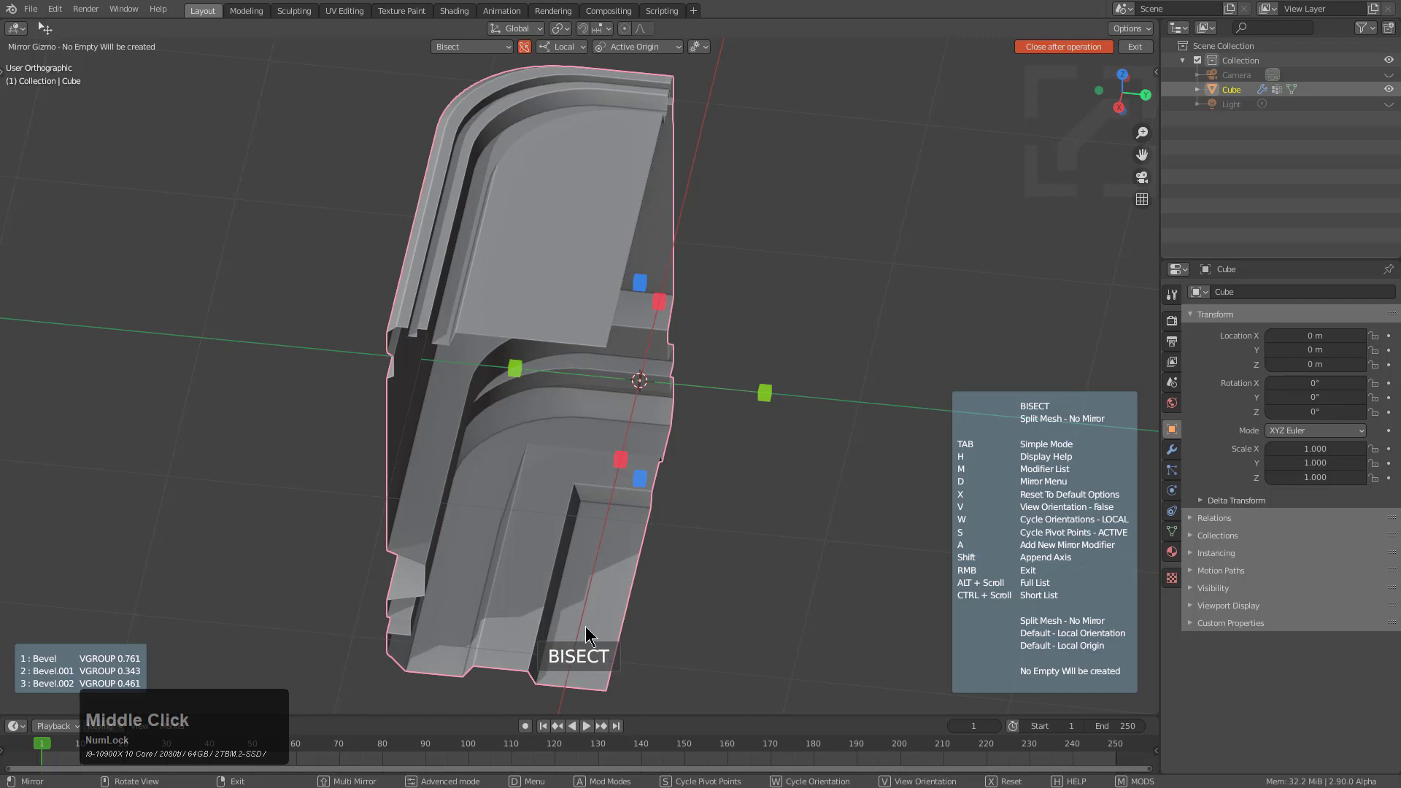
# - Bisect and mirror the cube along one axis into a symmetrical room shape, then enter Edit Mode
pyautogui.press('x')
pyautogui.click(526, 370)
pyautogui.middleClick(685, 513)
pyautogui.scroll(3)
pyautogui.middleClick(670, 433)
pyautogui.middleClick(673, 451)
pyautogui.scroll(-3)
pyautogui.middleClick(602, 410)
pyautogui.middleClick(600, 396)
pyautogui.scroll(3)
pyautogui.press('KP_5')
pyautogui.scroll(-3)
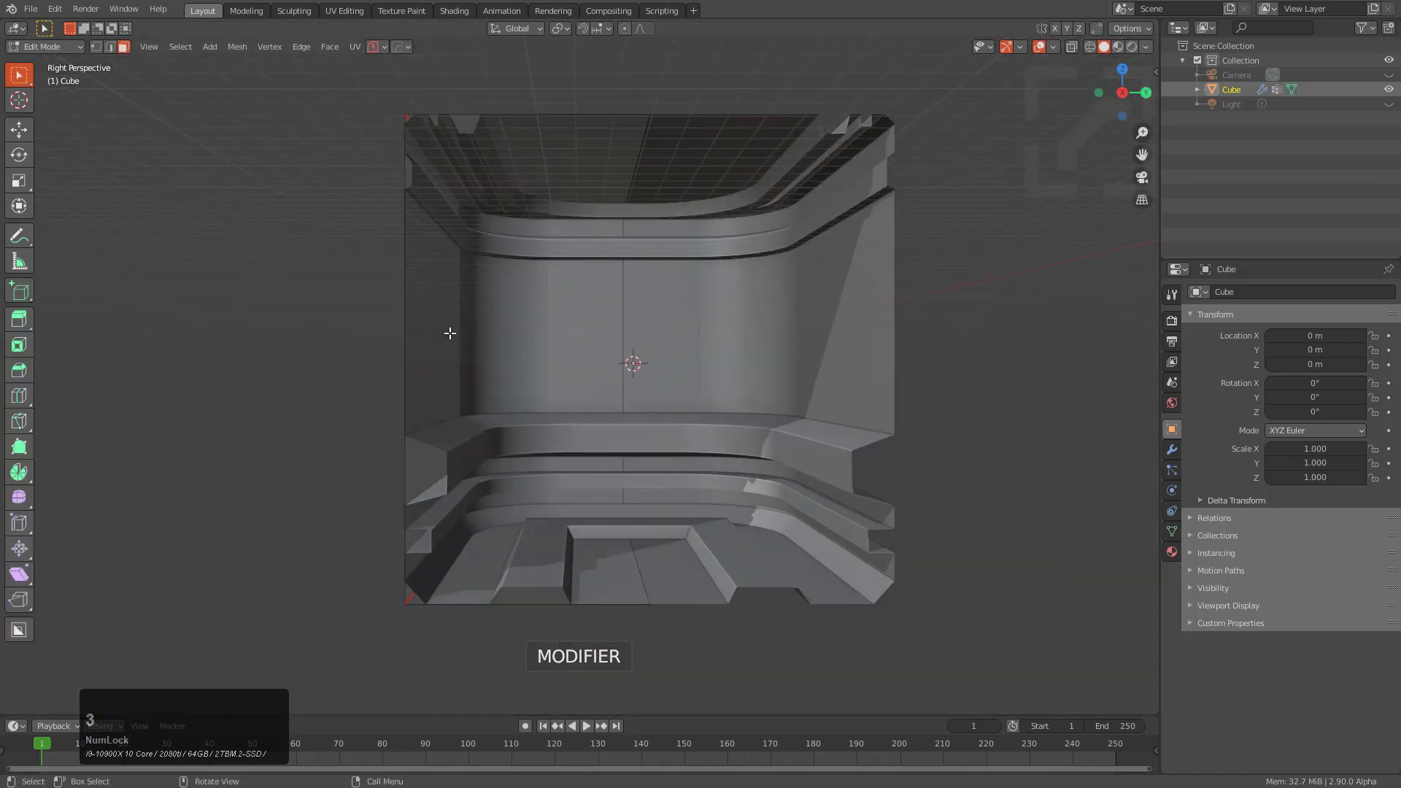
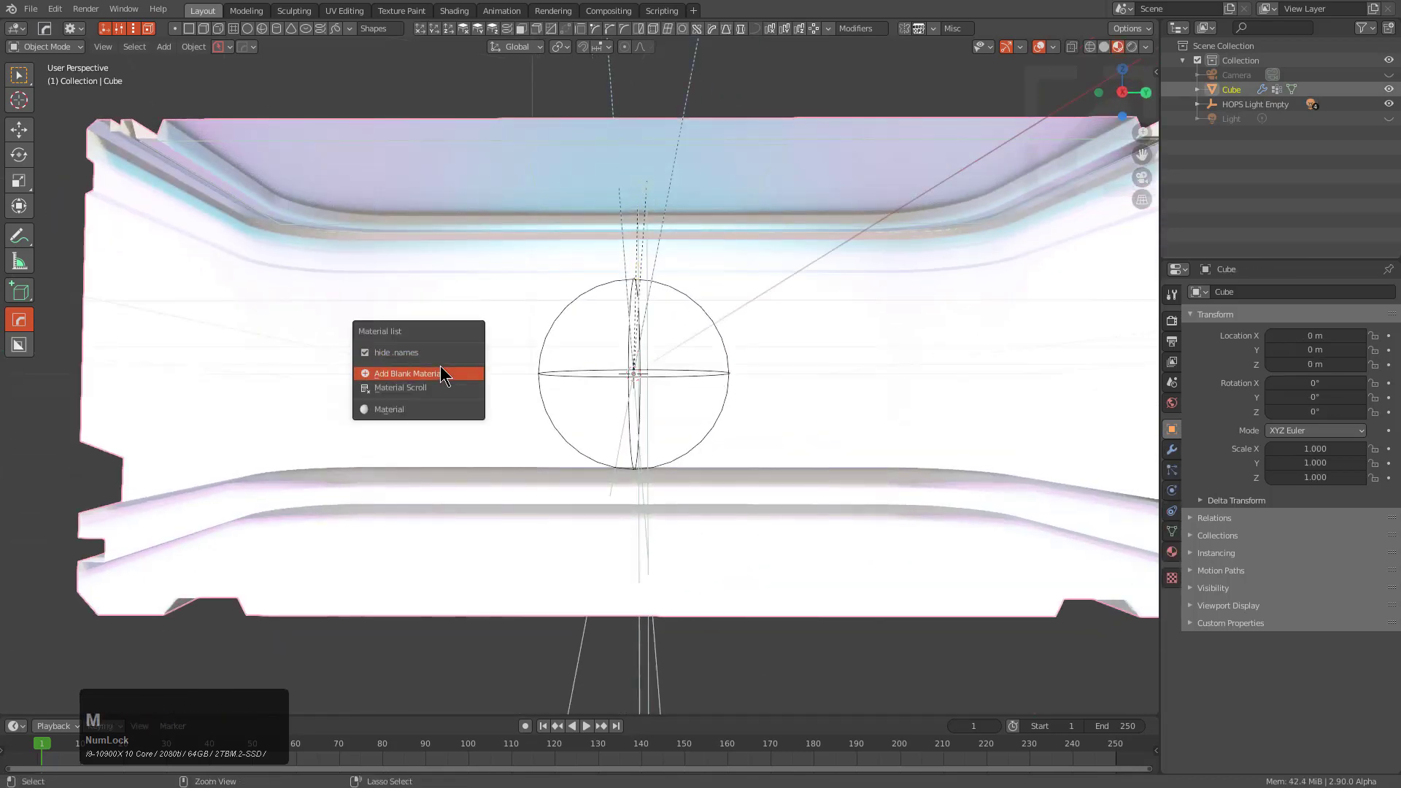
pyautogui.click(444, 367)
pyautogui.scroll(3)
pyautogui.middleClick(609, 355)
pyautogui.scroll(3)
pyautogui.scroll(-3)
pyautogui.press('alt+v')
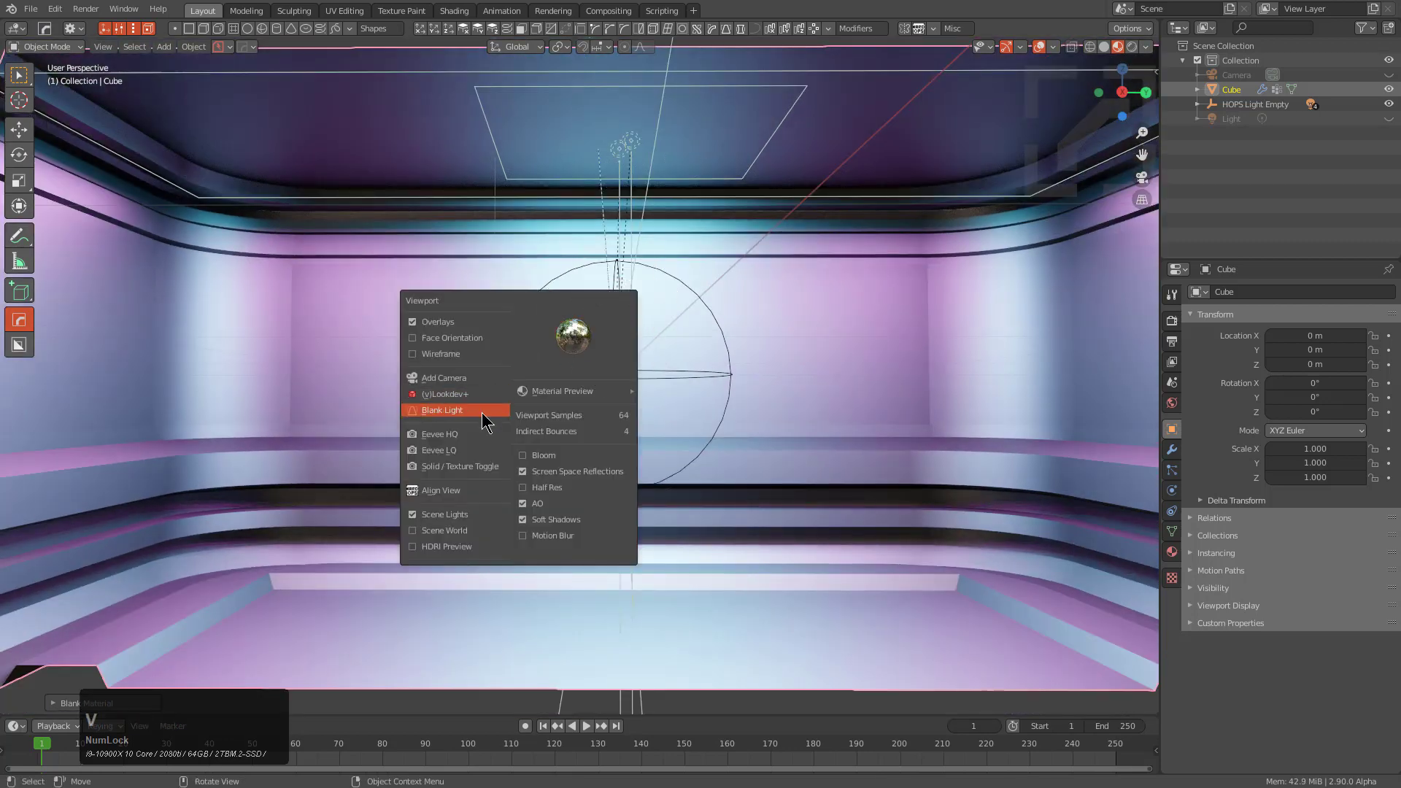
pyautogui.click(485, 418)
pyautogui.scroll(3)
pyautogui.scroll(3)
pyautogui.scroll(-3)
pyautogui.scroll(3)
pyautogui.scroll(-3)
pyautogui.scroll(3)
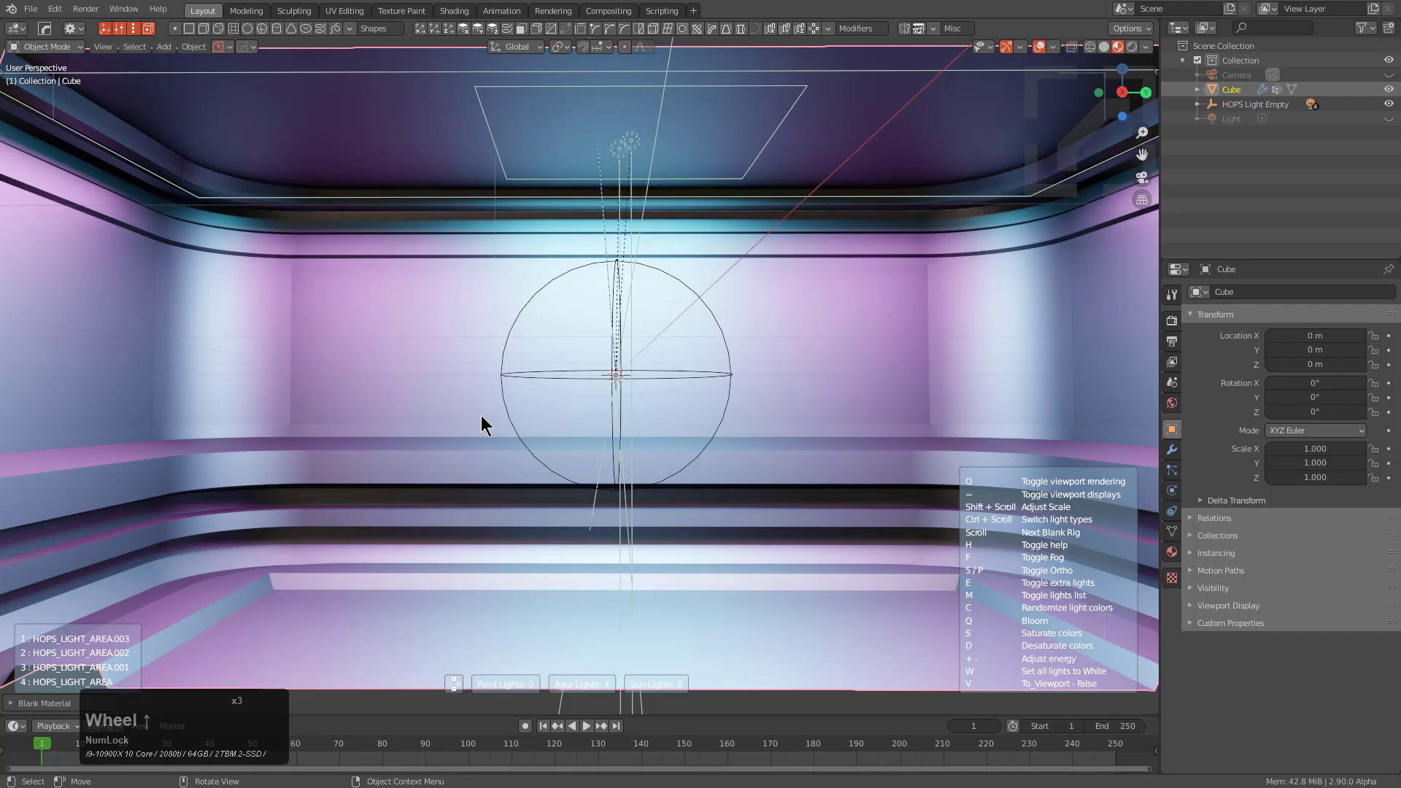
pyautogui.rightClick(484, 421)
pyautogui.scroll(-3)
pyautogui.click(590, 366)
pyautogui.scroll(-3)
pyautogui.scroll(3)
pyautogui.scroll(3)
pyautogui.scroll(3)
pyautogui.scroll(3)
pyautogui.scroll(3)
pyautogui.scroll(3)
pyautogui.scroll(3)
pyautogui.scroll(3)
pyautogui.scroll(3)
pyautogui.scroll(3)
pyautogui.scroll(3)
pyautogui.scroll(3)
pyautogui.click(613, 359)
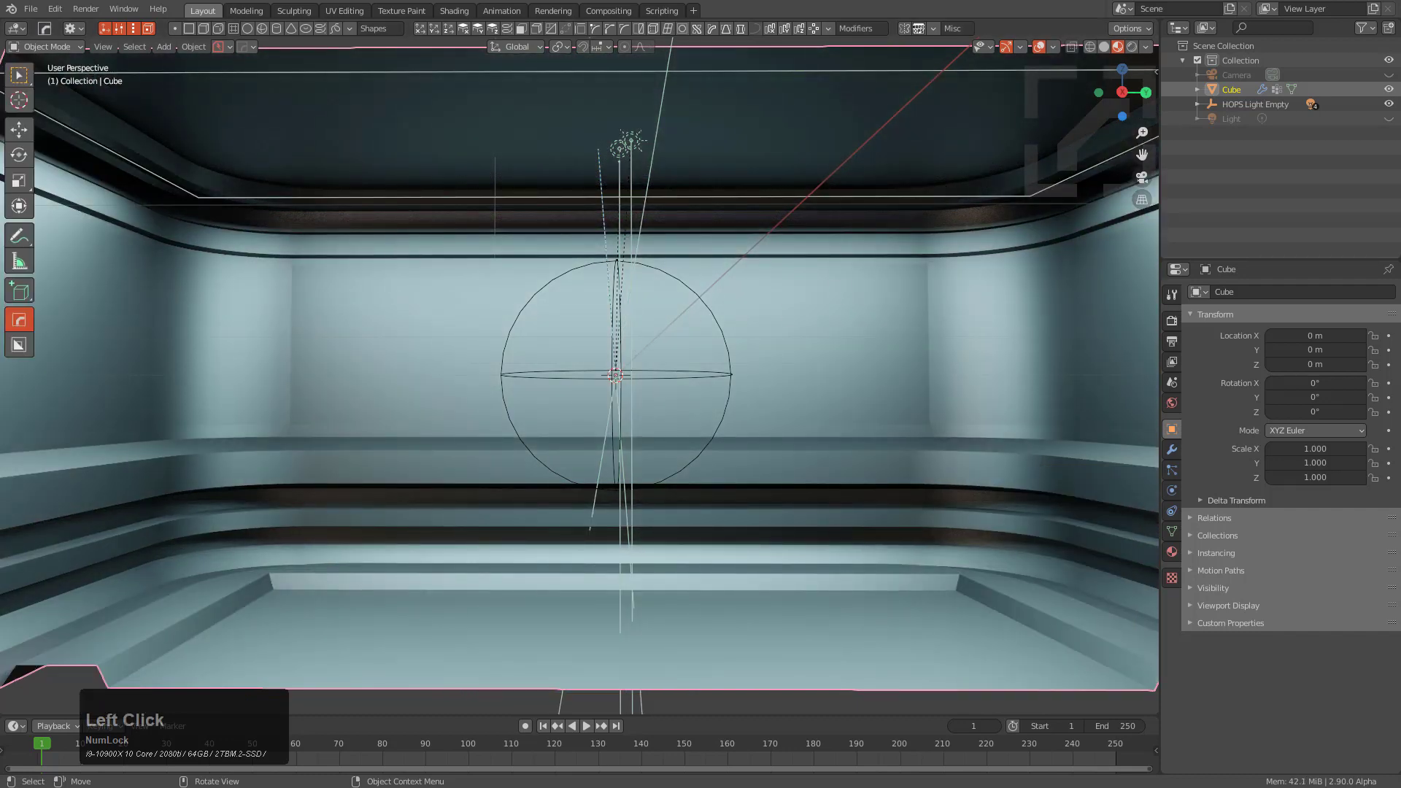
pyautogui.click(781, 35)
pyautogui.press('a')
pyautogui.middleClick(737, 218)
pyautogui.press('alt+a')
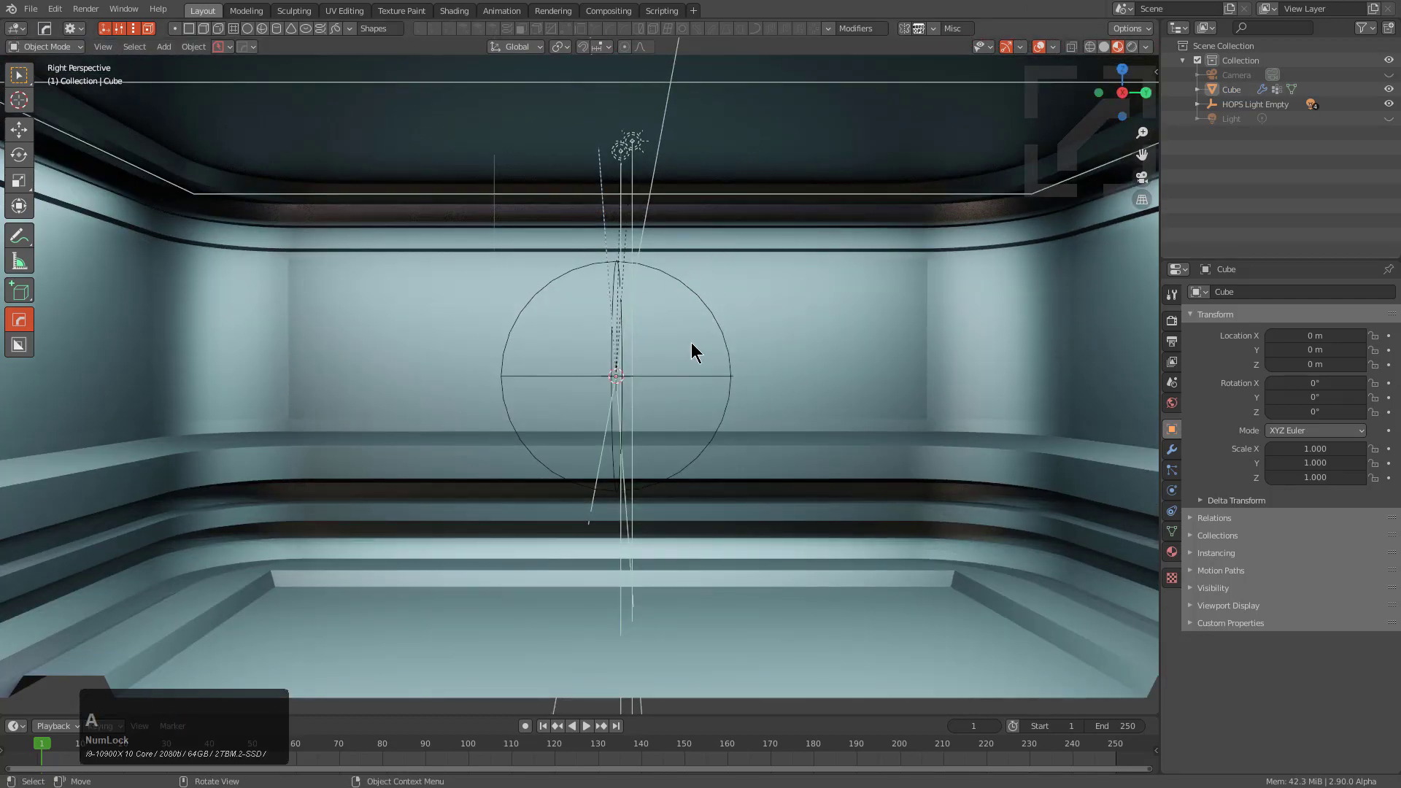
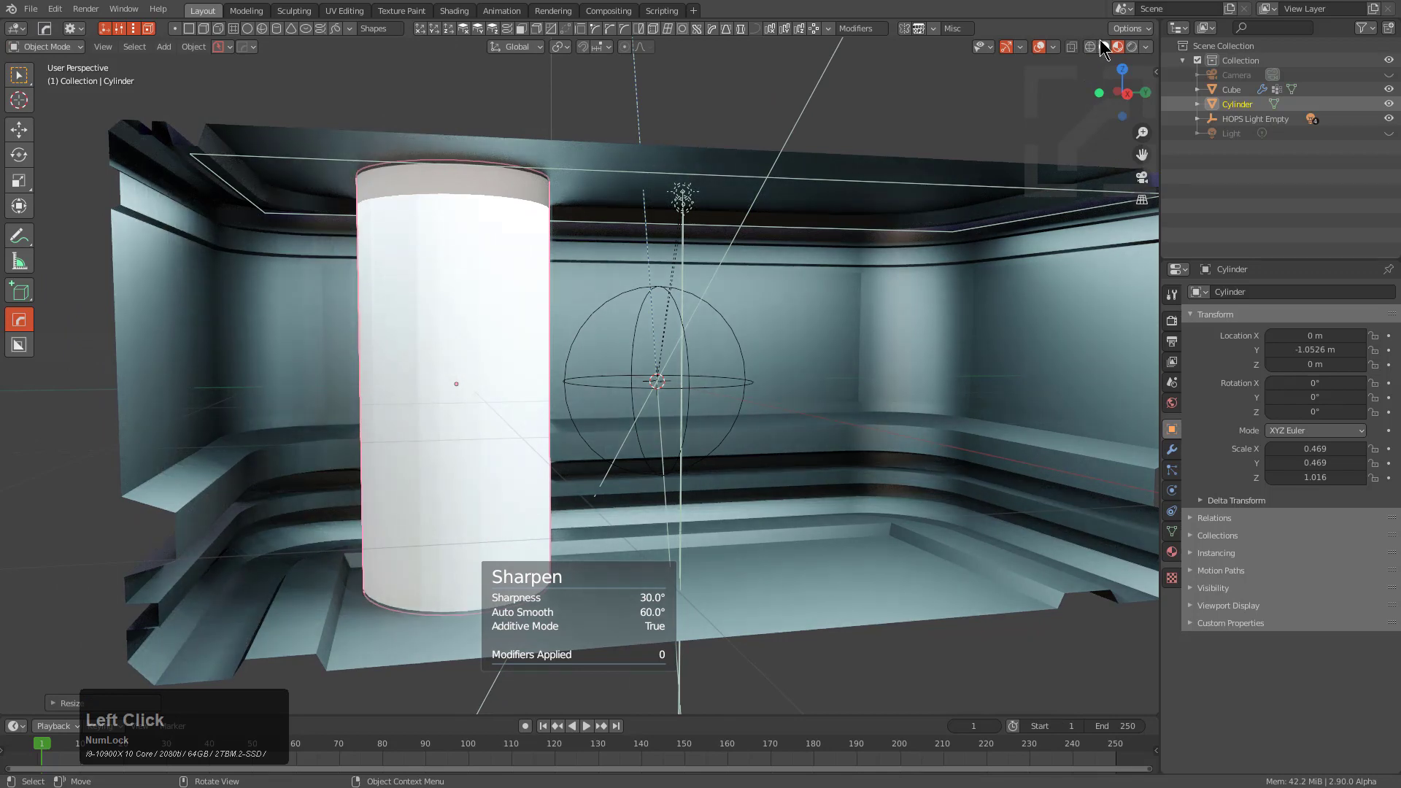
# - Apply the pillar's scale and load the bevel9.json custom profile onto its vertex-group bevel
pyautogui.click(1104, 40)
pyautogui.middleClick(664, 232)
pyautogui.press('a')
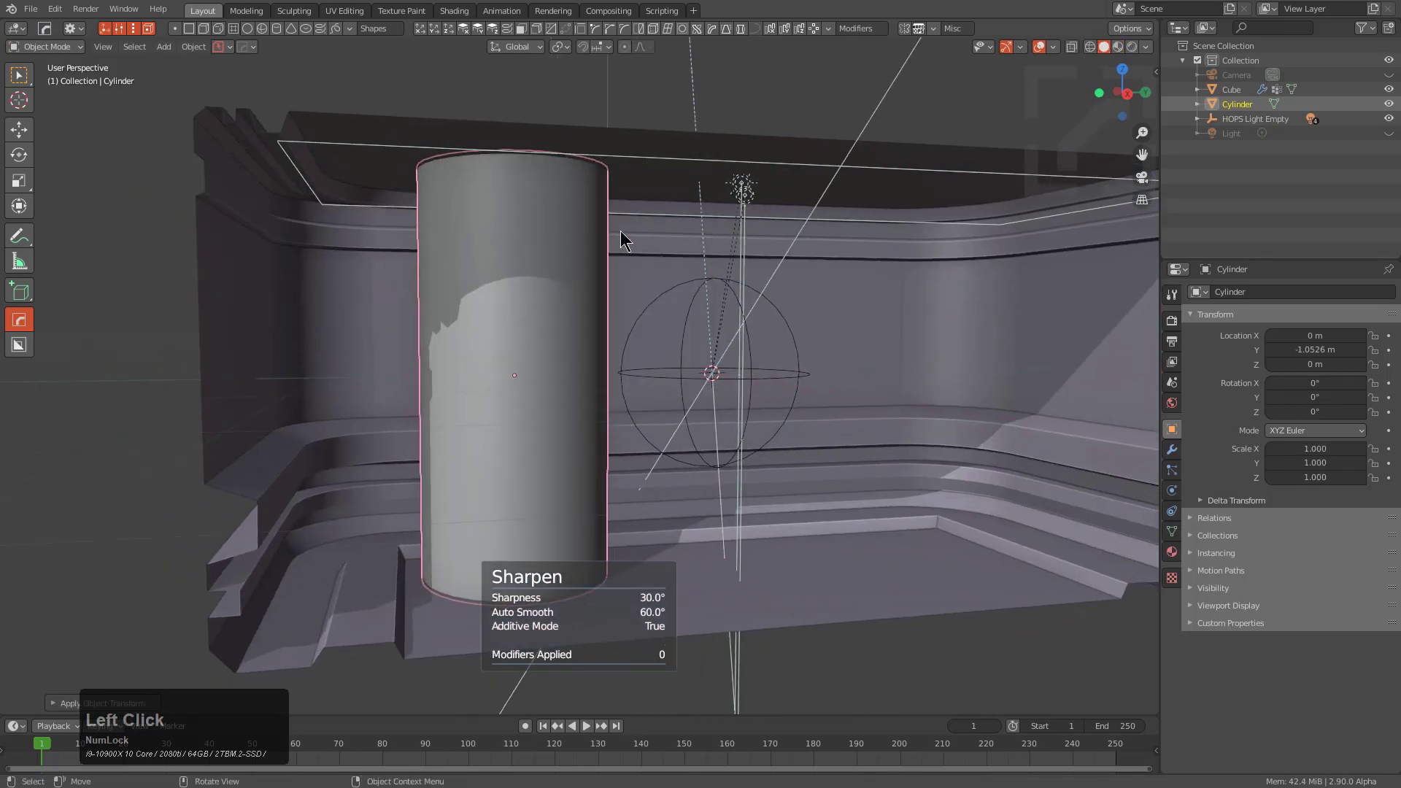
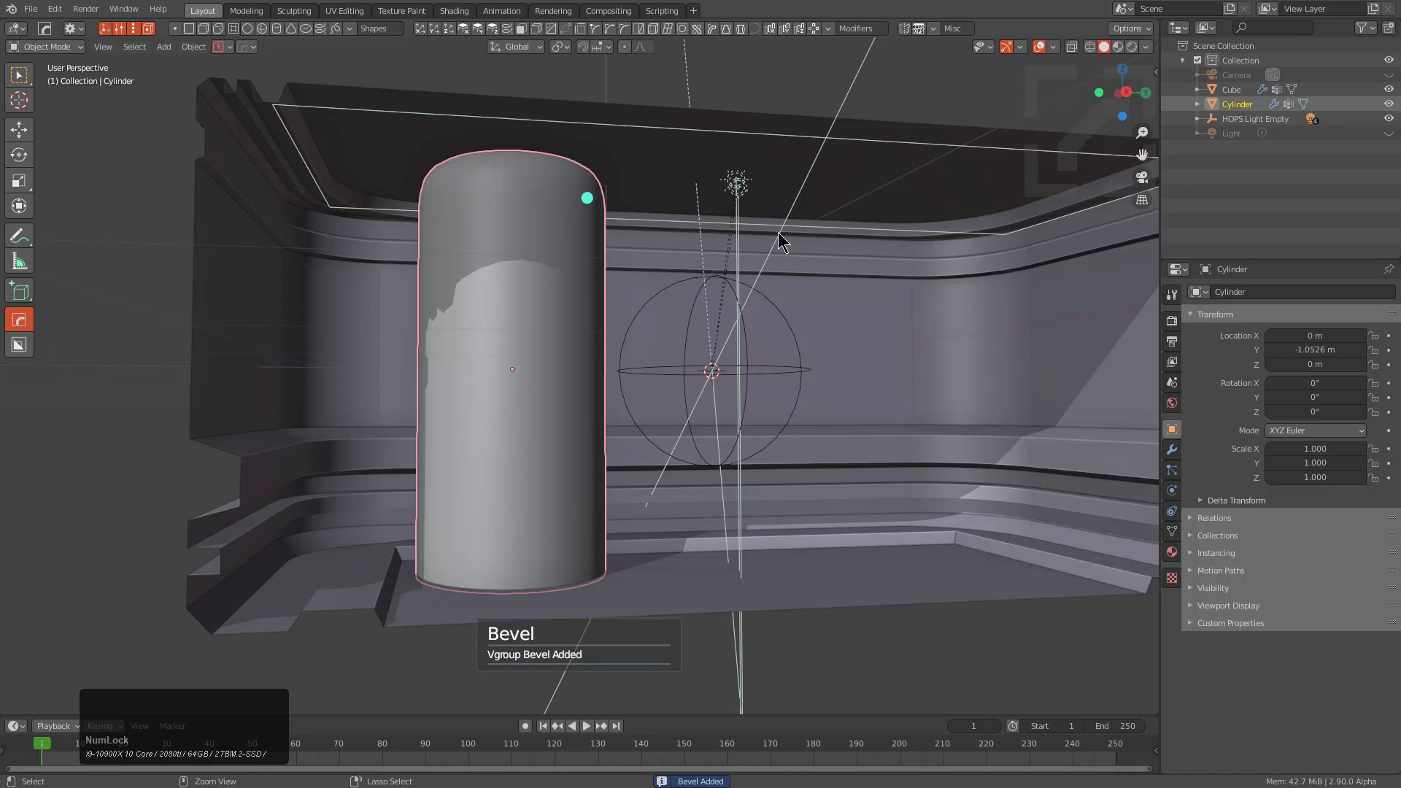
pyautogui.rightClick(596, 202)
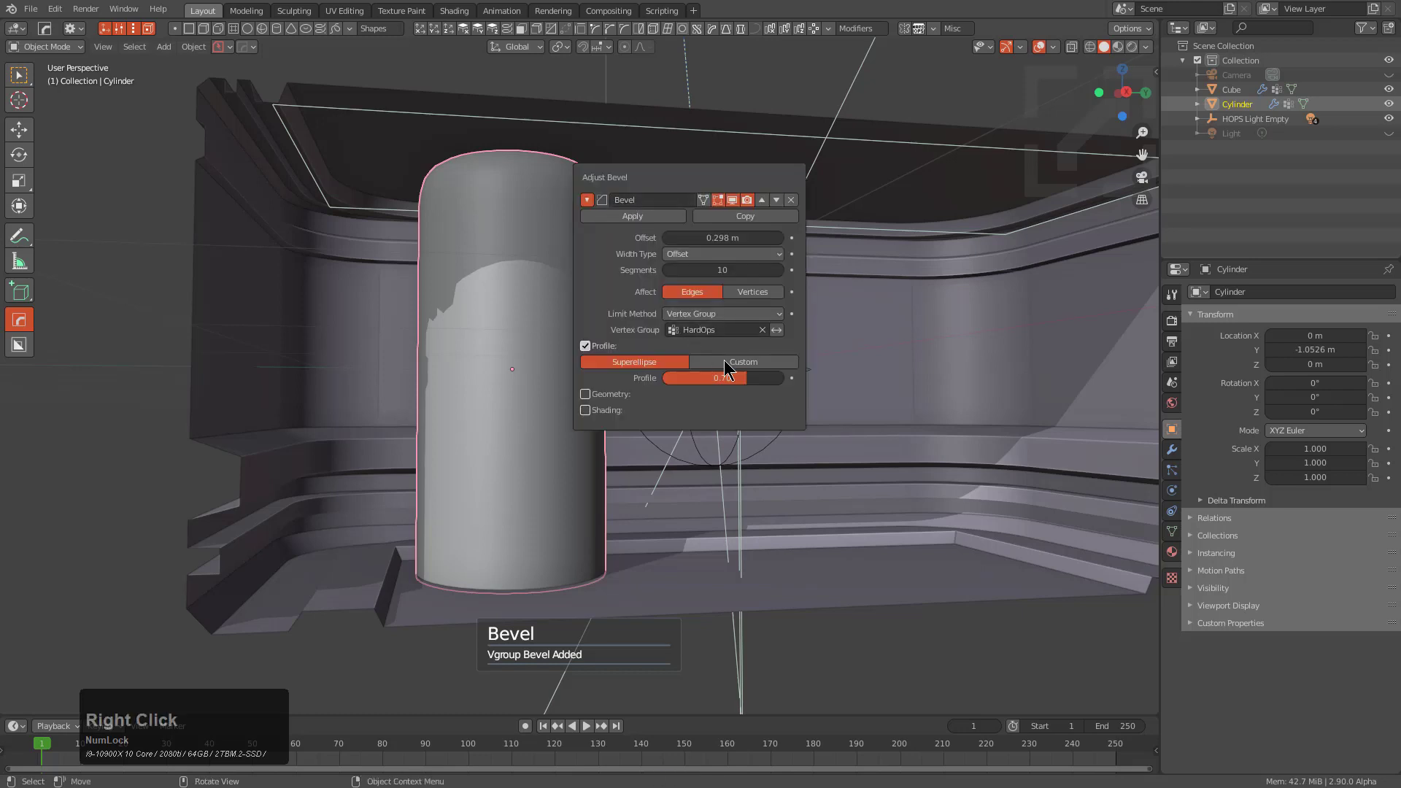
pyautogui.click(737, 361)
pyautogui.click(740, 613)
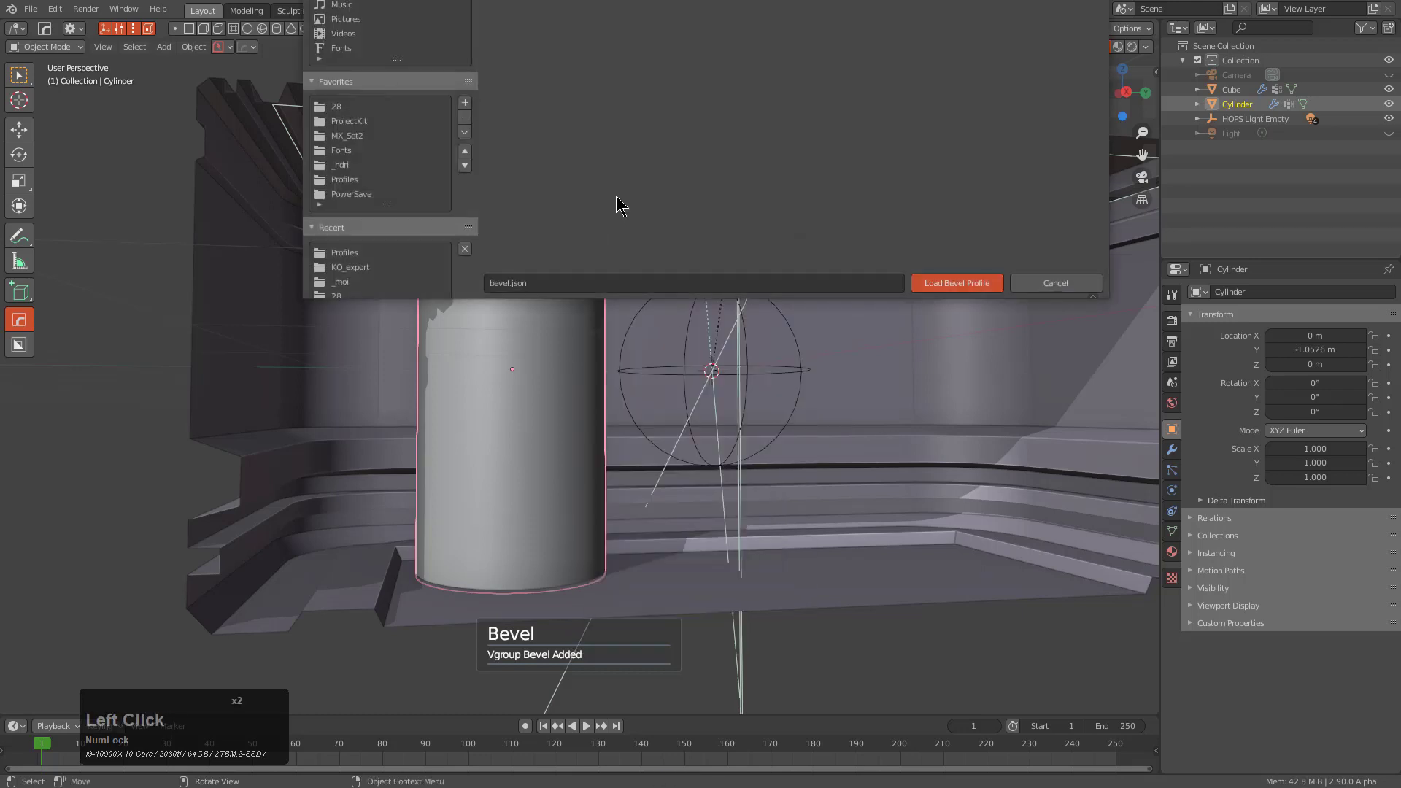
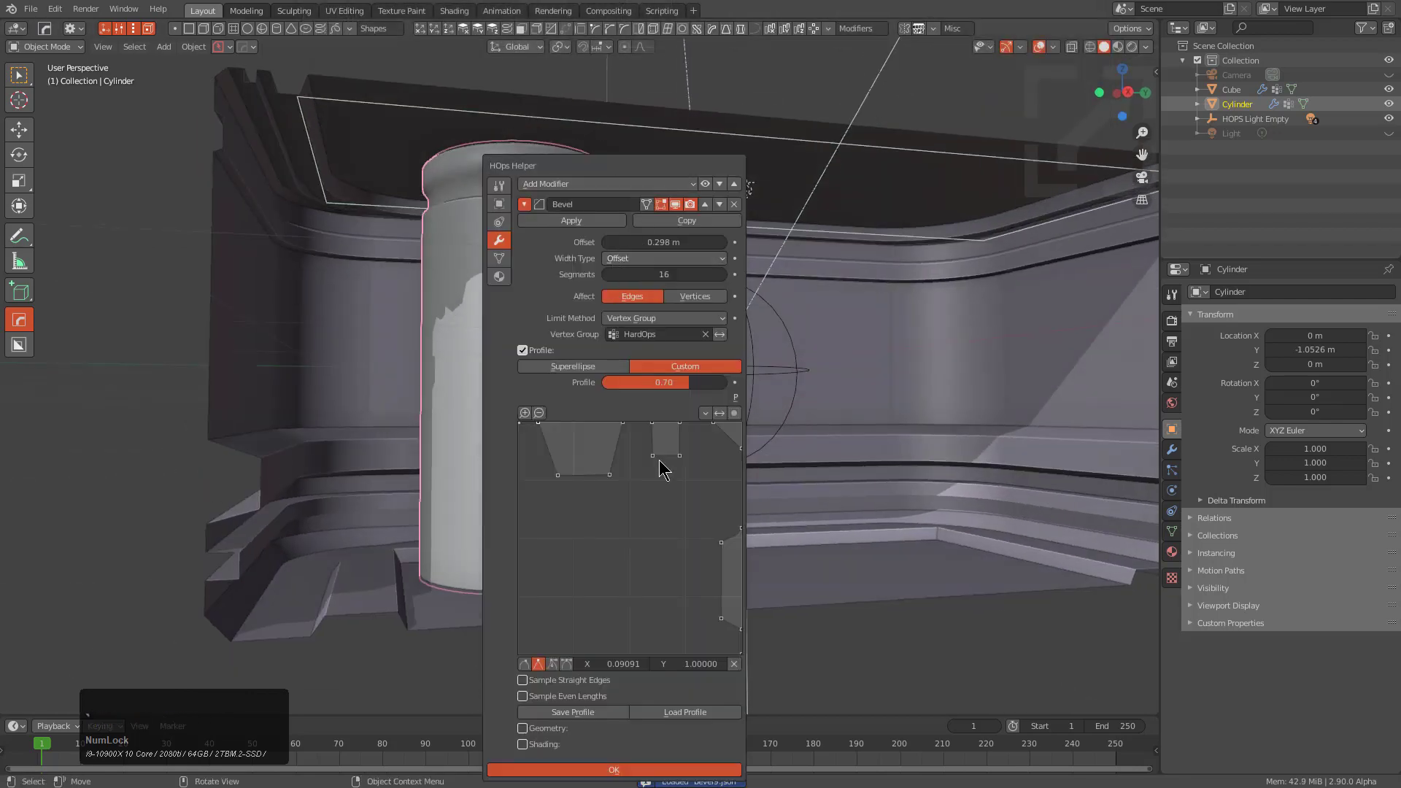
pyautogui.click(527, 205)
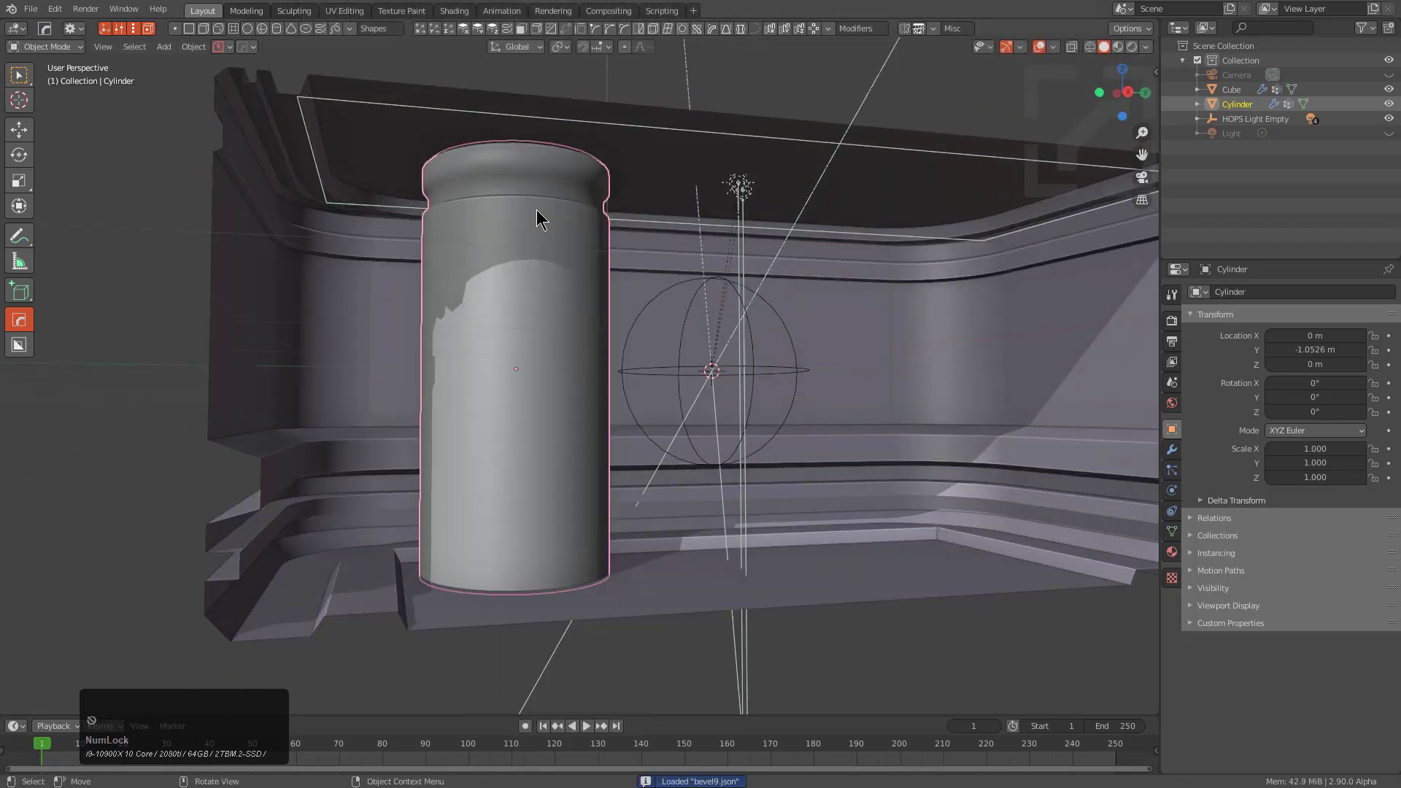
# - Run auto smooth at 35° on the grooved pillar
pyautogui.press('q')
pyautogui.click(600, 219)
pyautogui.scroll(-3)
pyautogui.click(600, 220)
pyautogui.middleClick(606, 234)
# - Scale the pillar down on Z to shorten it and set smooth shading
pyautogui.press('s')
pyautogui.press('z')
pyautogui.click(686, 367)
pyautogui.middleClick(633, 319)
pyautogui.click(585, 218)
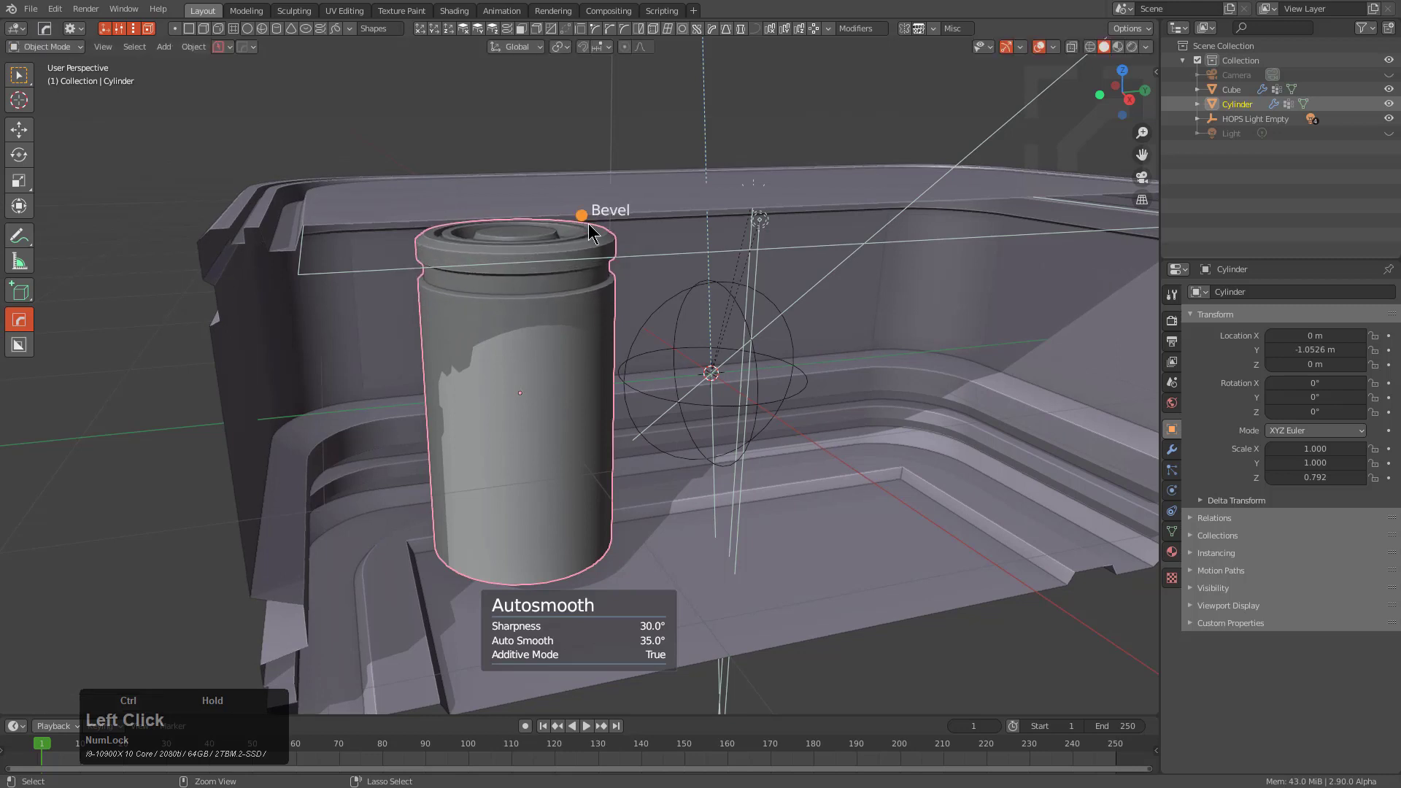
# - Reopen Adjust Bevel, test flipping the profile and flip it back, then close the settings
pyautogui.rightClick(594, 218)
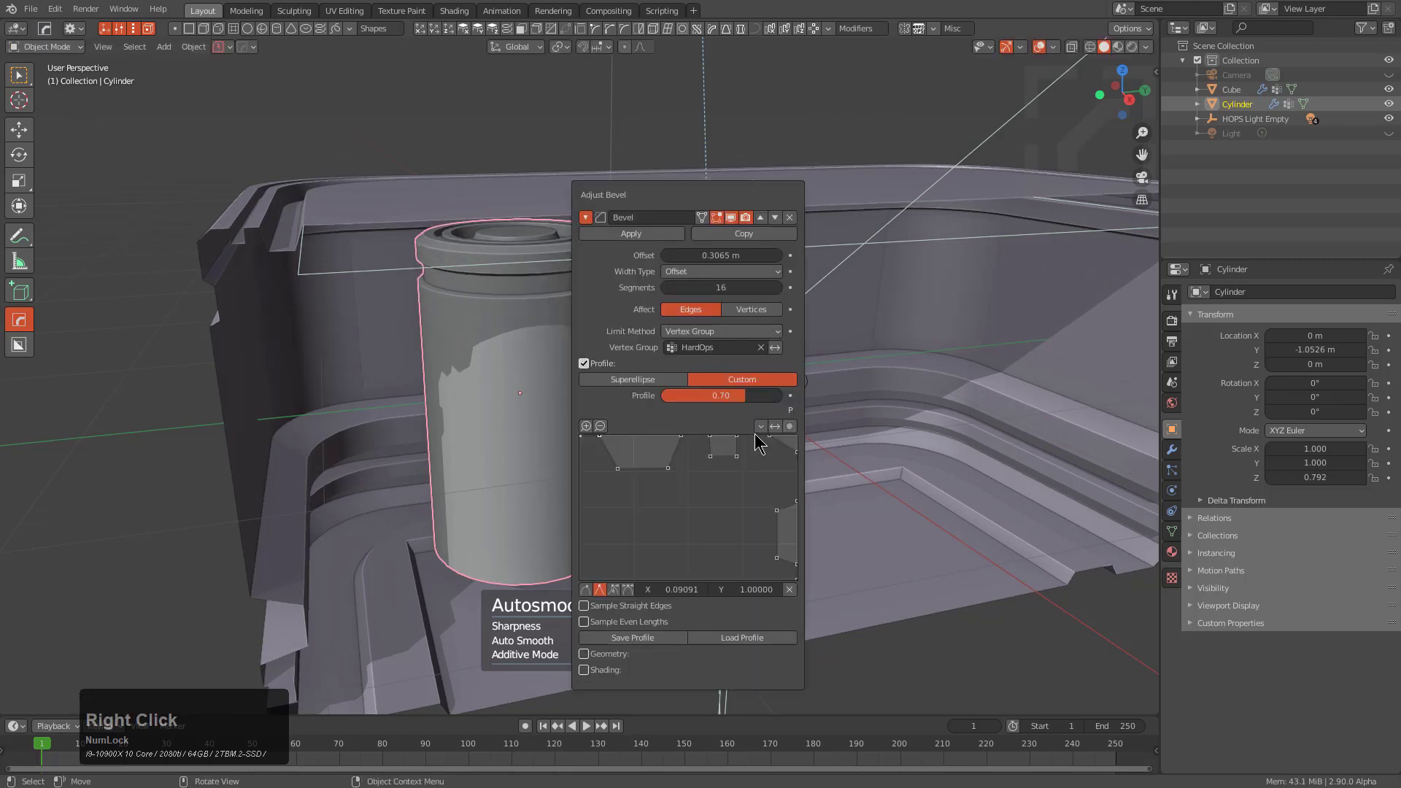
pyautogui.click(781, 425)
pyautogui.click(781, 425)
pyautogui.click(781, 426)
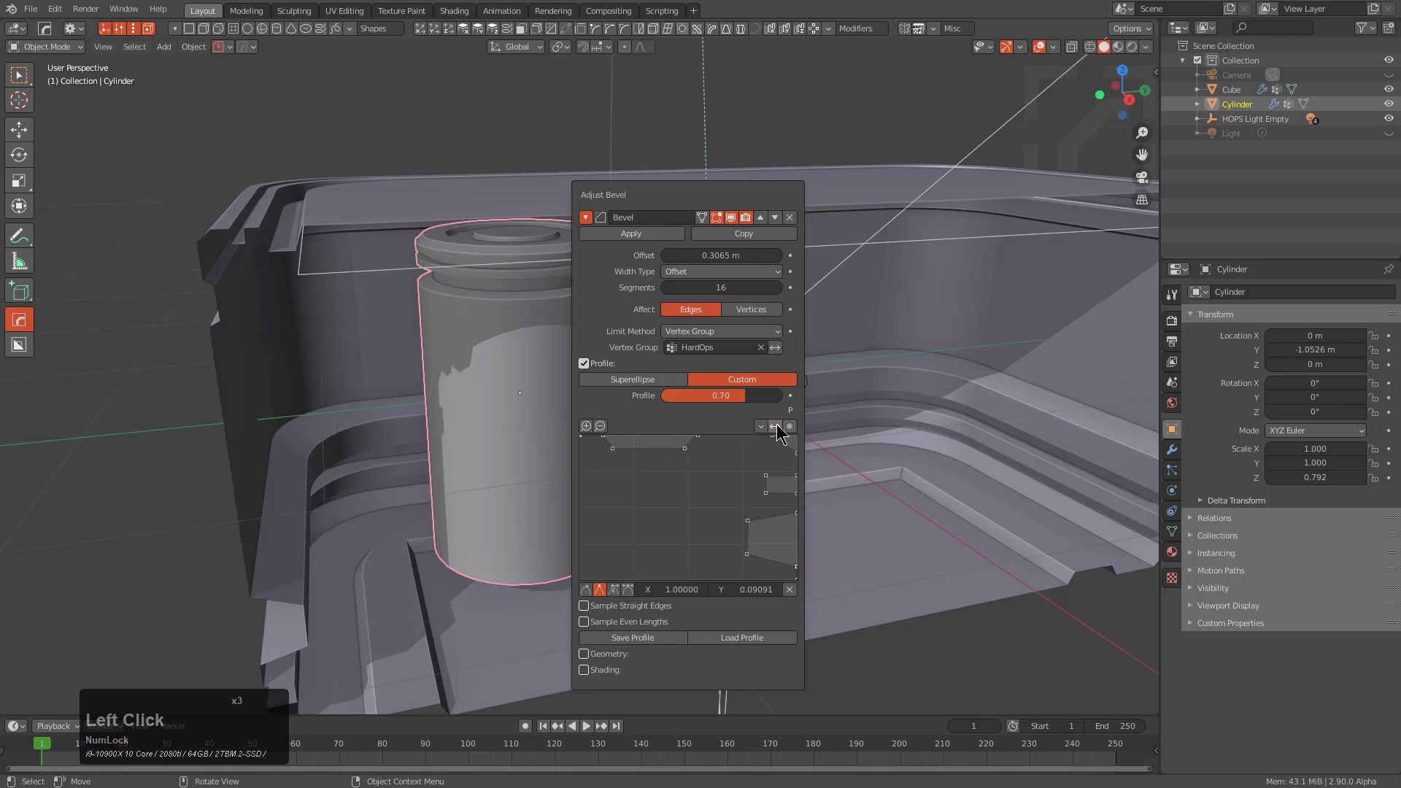
pyautogui.click(781, 428)
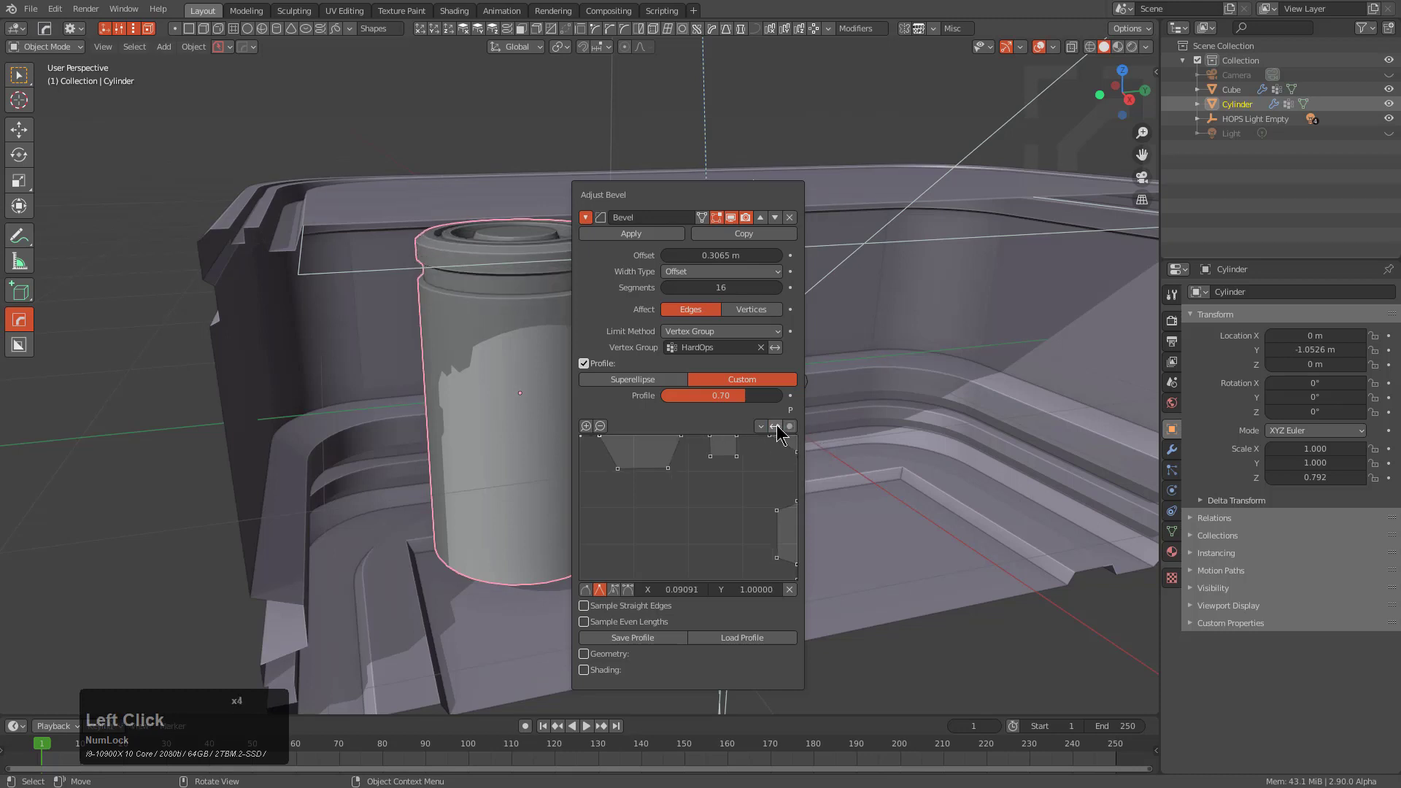
pyautogui.click(781, 426)
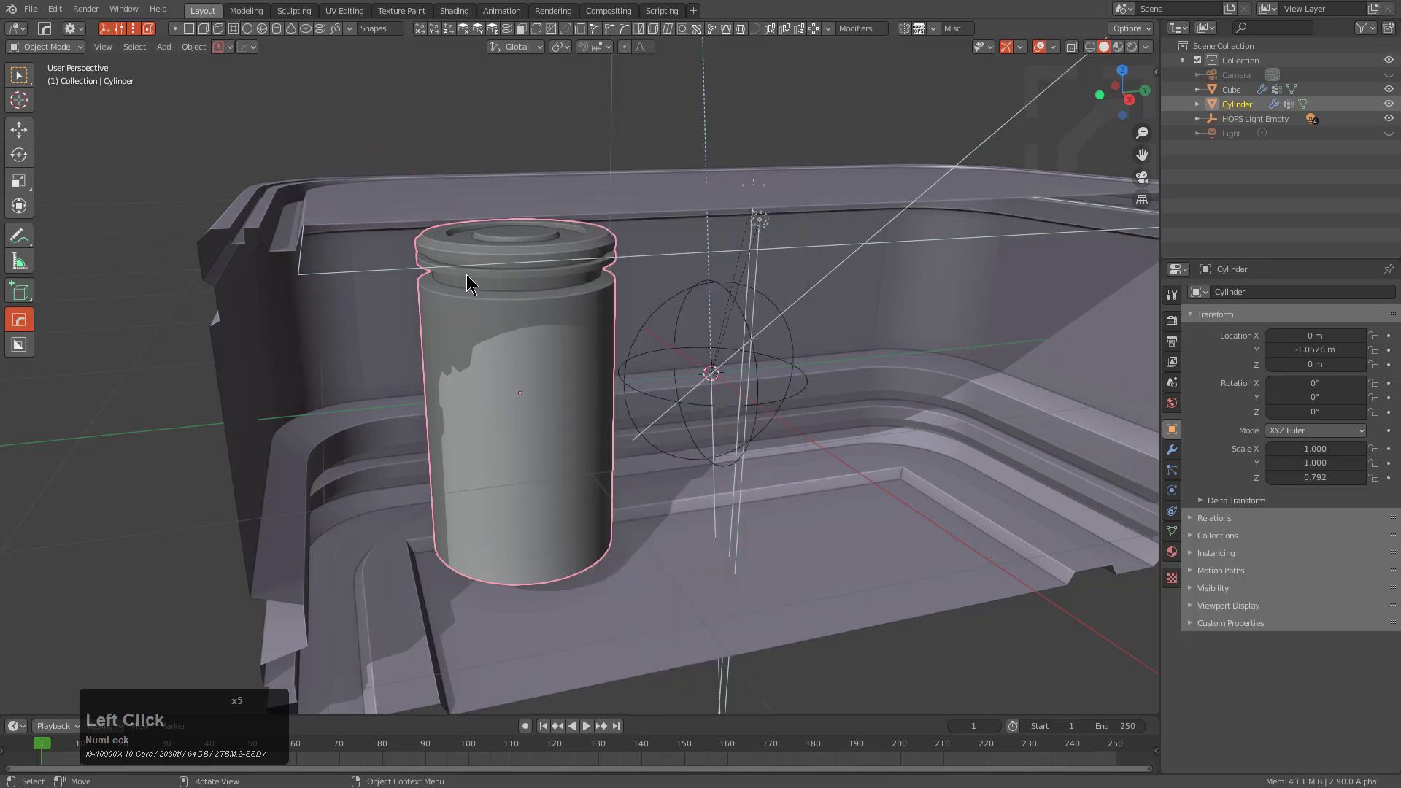
# - Adjust the pillar's bevel width to about 0.50 for a compact grooved cap
pyautogui.middleClick(476, 300)
pyautogui.click(588, 211)
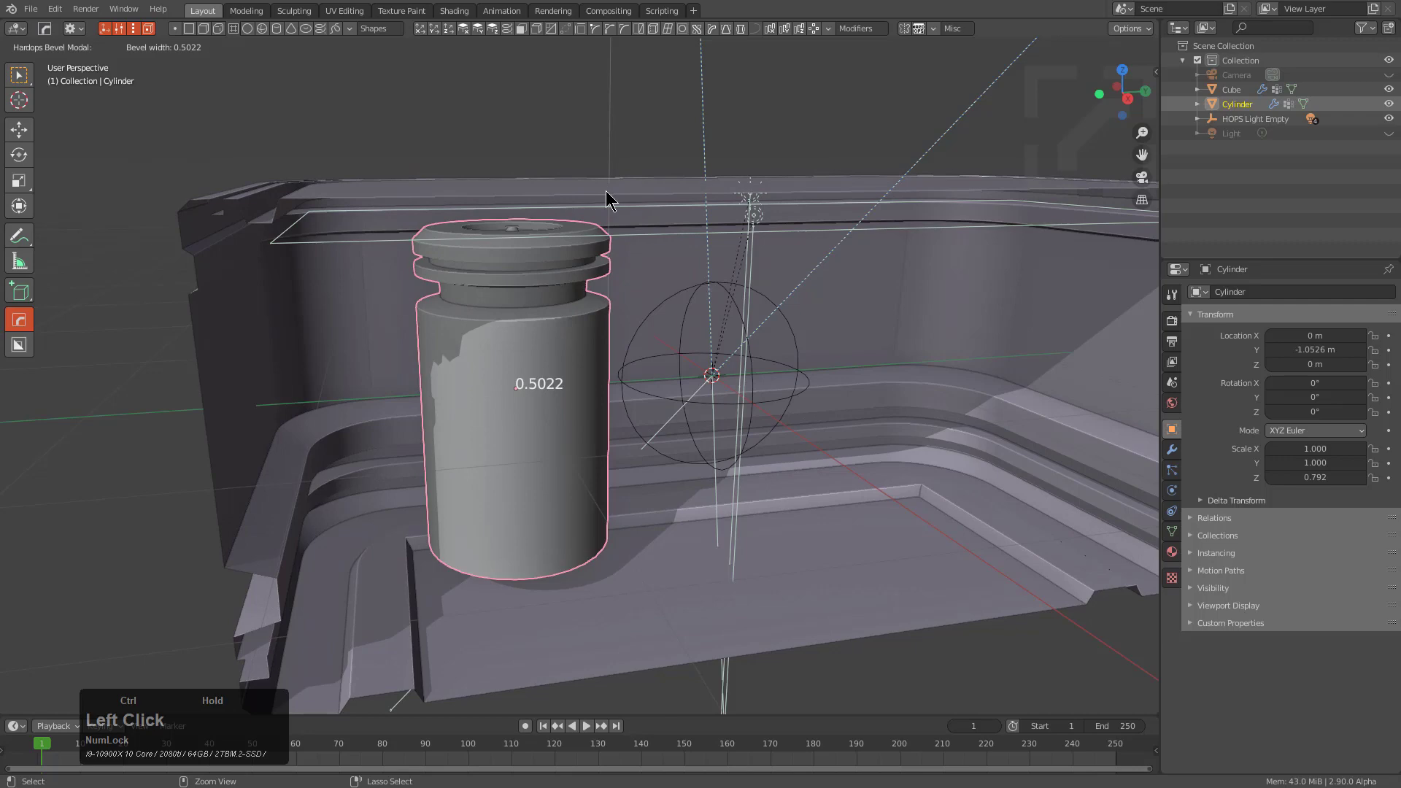
pyautogui.middleClick(599, 286)
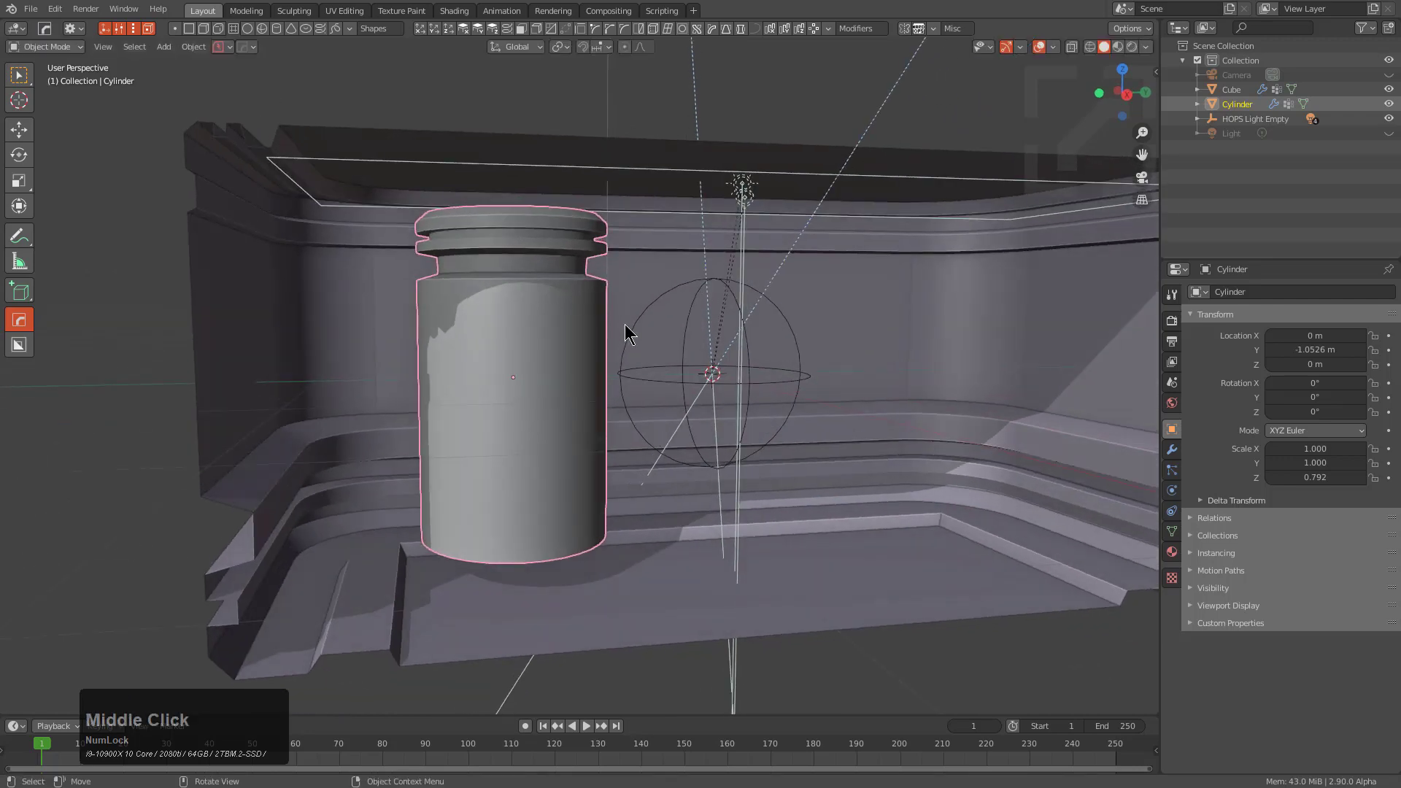
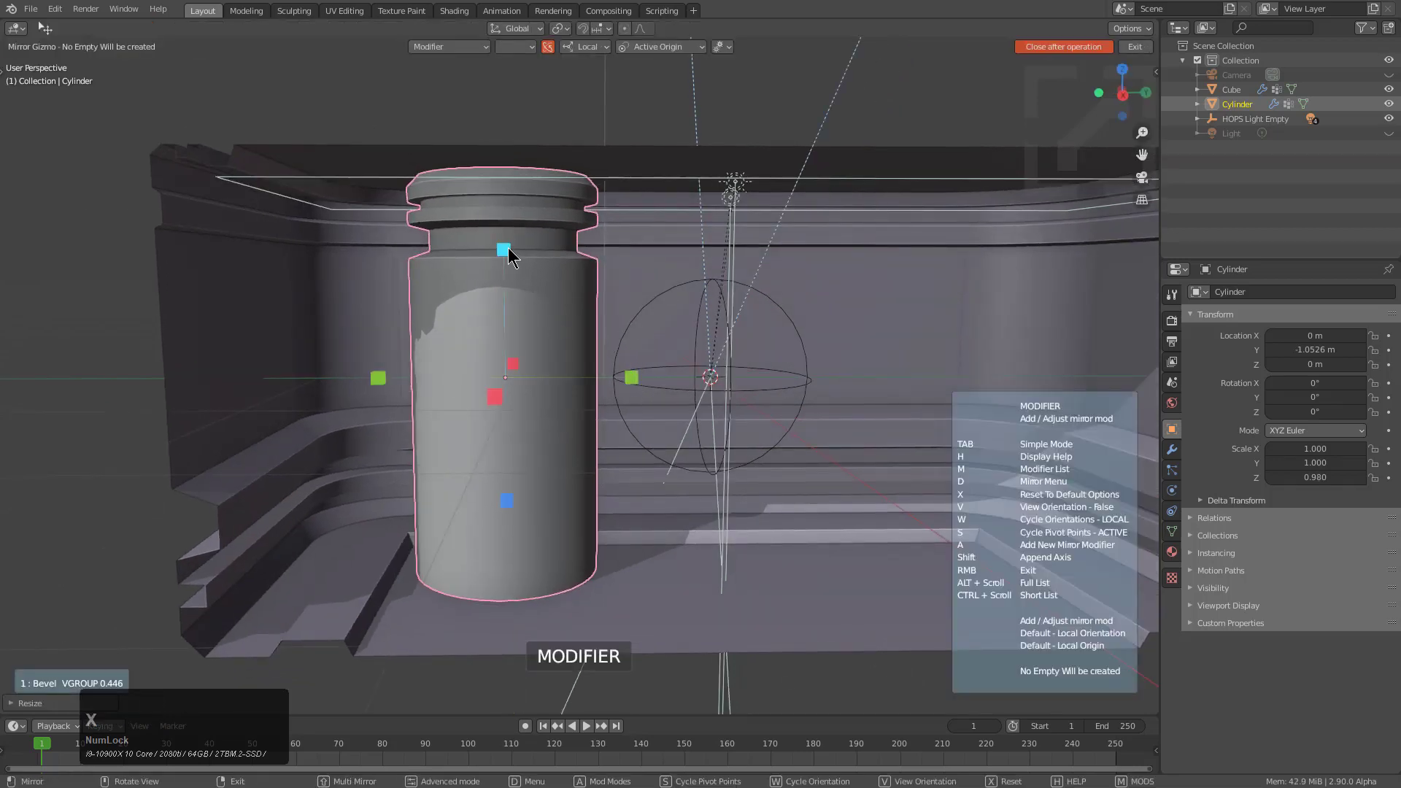
# - Mirror the pillar across the room using the Cube's origin as the mirror centre
pyautogui.click(510, 251)
pyautogui.middleClick(687, 359)
pyautogui.click(881, 315)
pyautogui.scroll(-3)
pyautogui.press('alt+x')
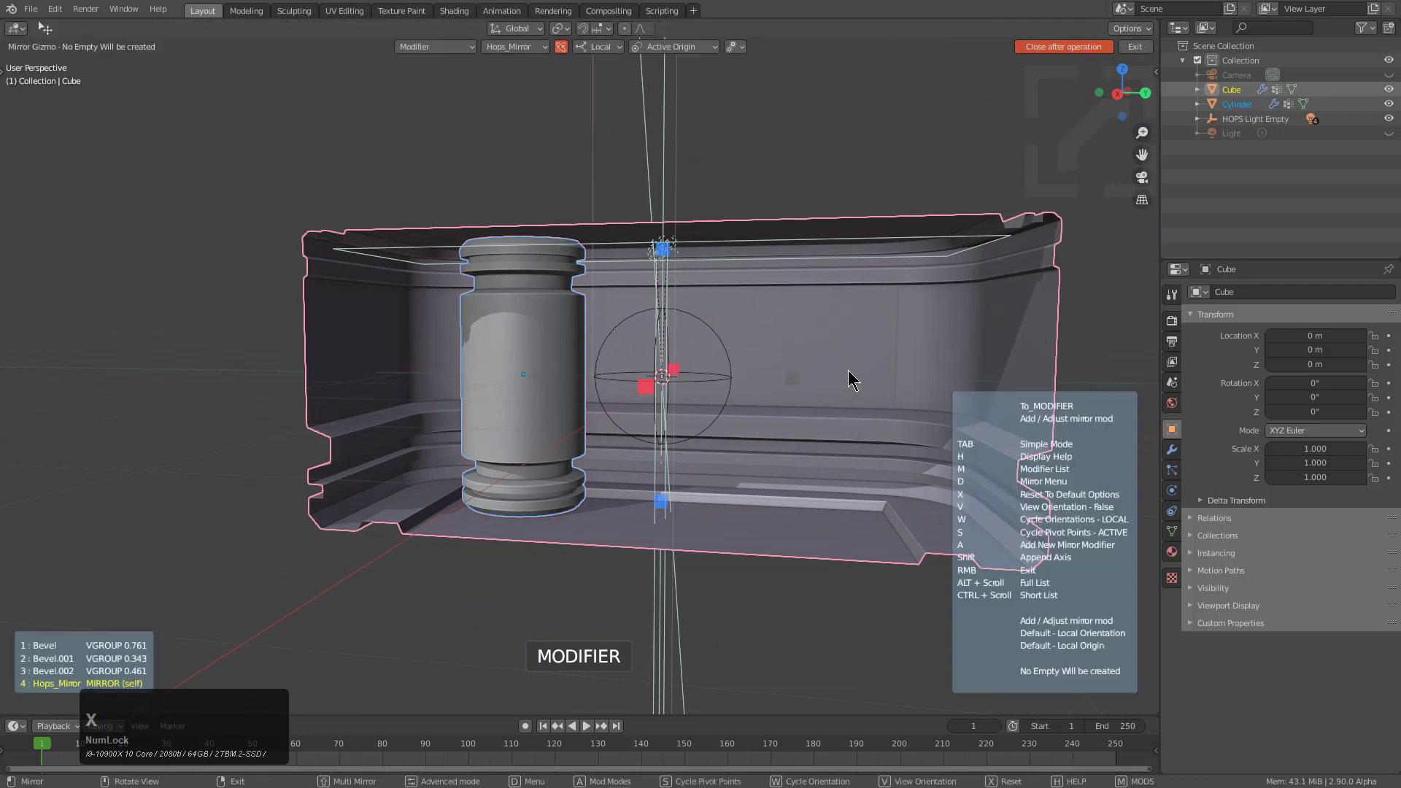
pyautogui.click(547, 373)
# - Exit the mirror gizmo, clear the selection and review the mirrored pillar pair under the scene shading
pyautogui.press('a')
pyautogui.click(500, 343)
pyautogui.scroll(3)
pyautogui.click(636, 257)
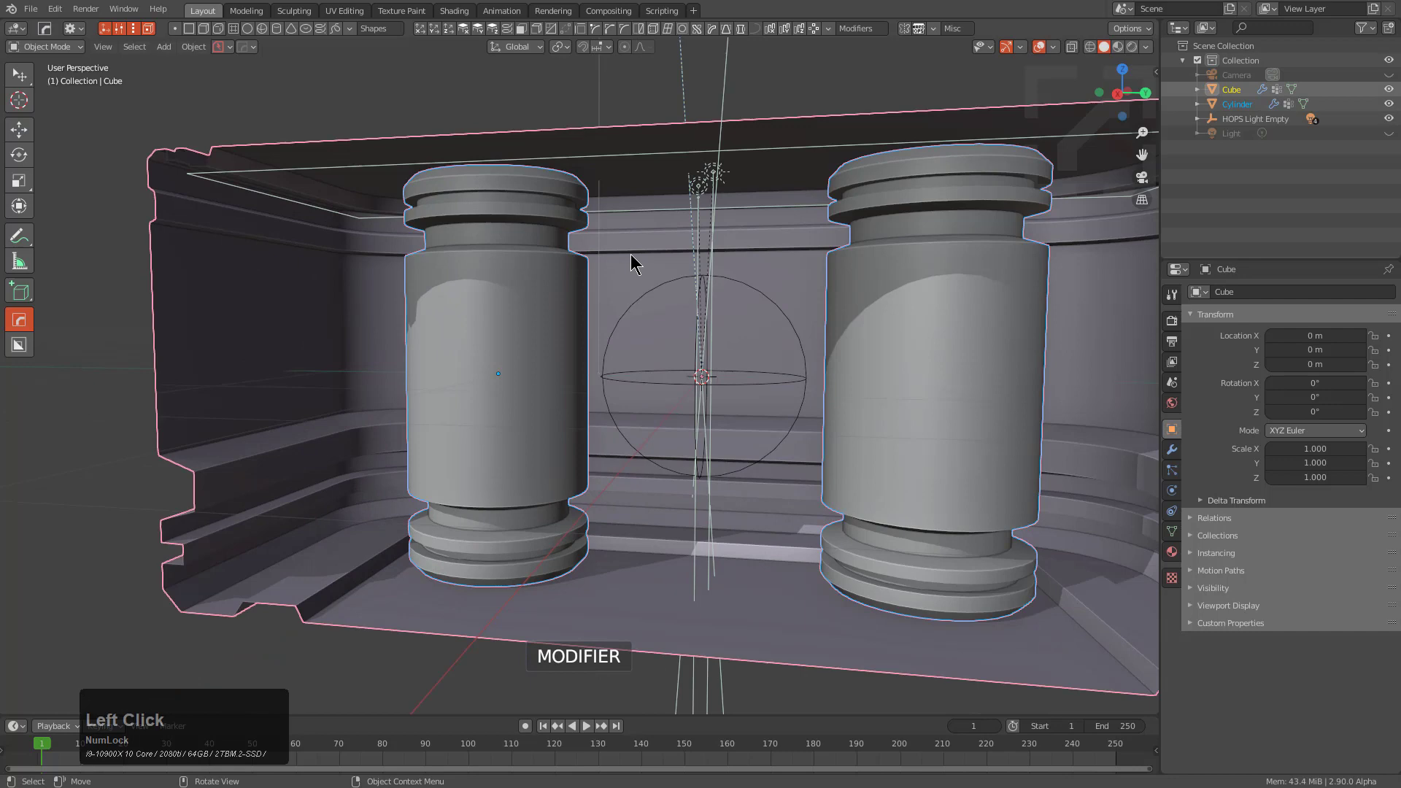
pyautogui.press('alt+m')
pyautogui.click(545, 294)
pyautogui.press('alt+a')
pyautogui.middleClick(711, 335)
pyautogui.middleClick(667, 325)
pyautogui.click(1120, 53)
pyautogui.middleClick(778, 254)
pyautogui.scroll(3)
# - Move the cylinder along X and then Y so the pillars sit correctly on both sides of the room
pyautogui.click(495, 318)
pyautogui.press('g')
pyautogui.press('x')
pyautogui.click(464, 240)
pyautogui.press('g')
pyautogui.press('y')
pyautogui.click(395, 240)
pyautogui.scroll(-3)
pyautogui.middleClick(474, 171)
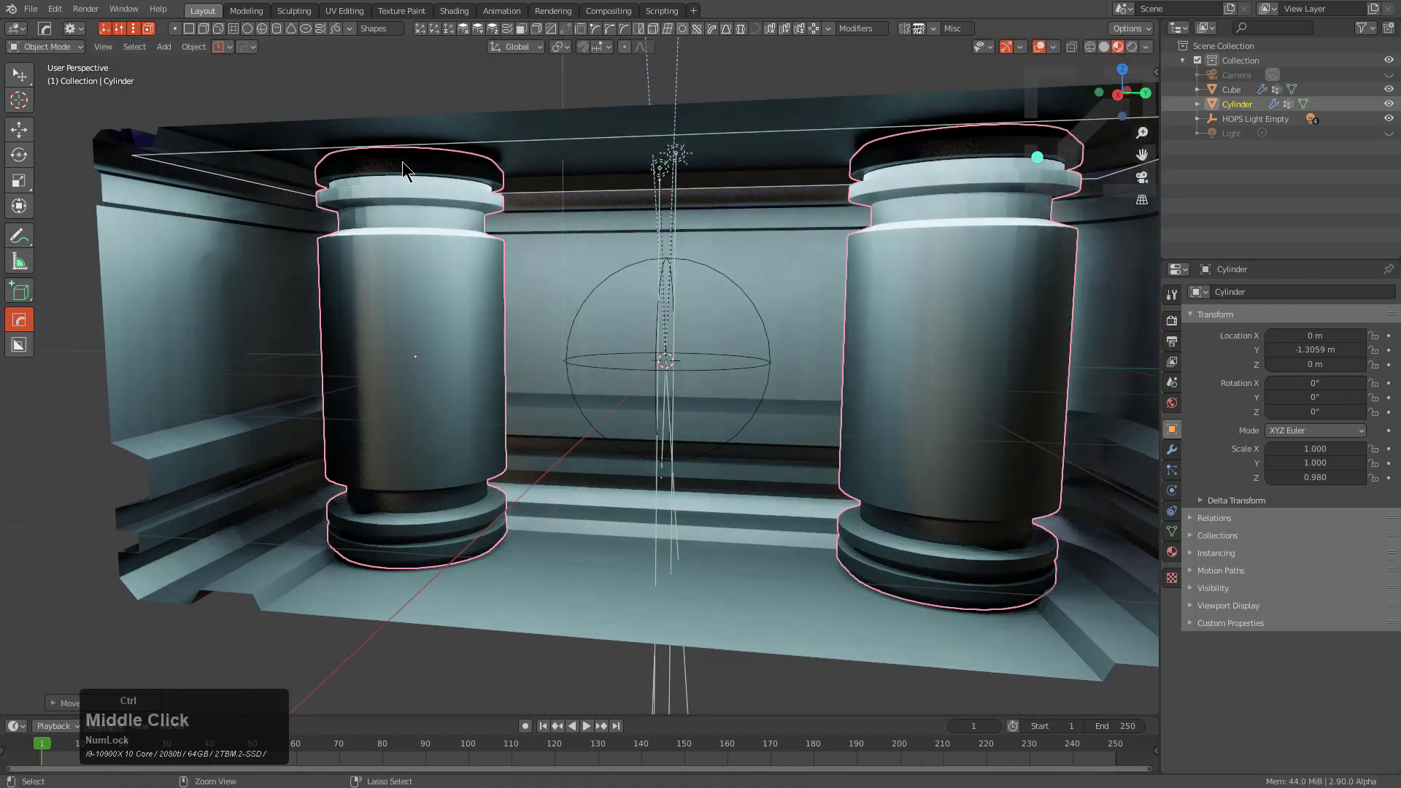
# - Select the cylinder and widen its bevel to about 0.97, making both pillars bold stacked-ring columns
pyautogui.click(418, 238)
pyautogui.click(417, 272)
pyautogui.middleClick(446, 252)
pyautogui.middleClick(475, 286)
pyautogui.click(891, 211)
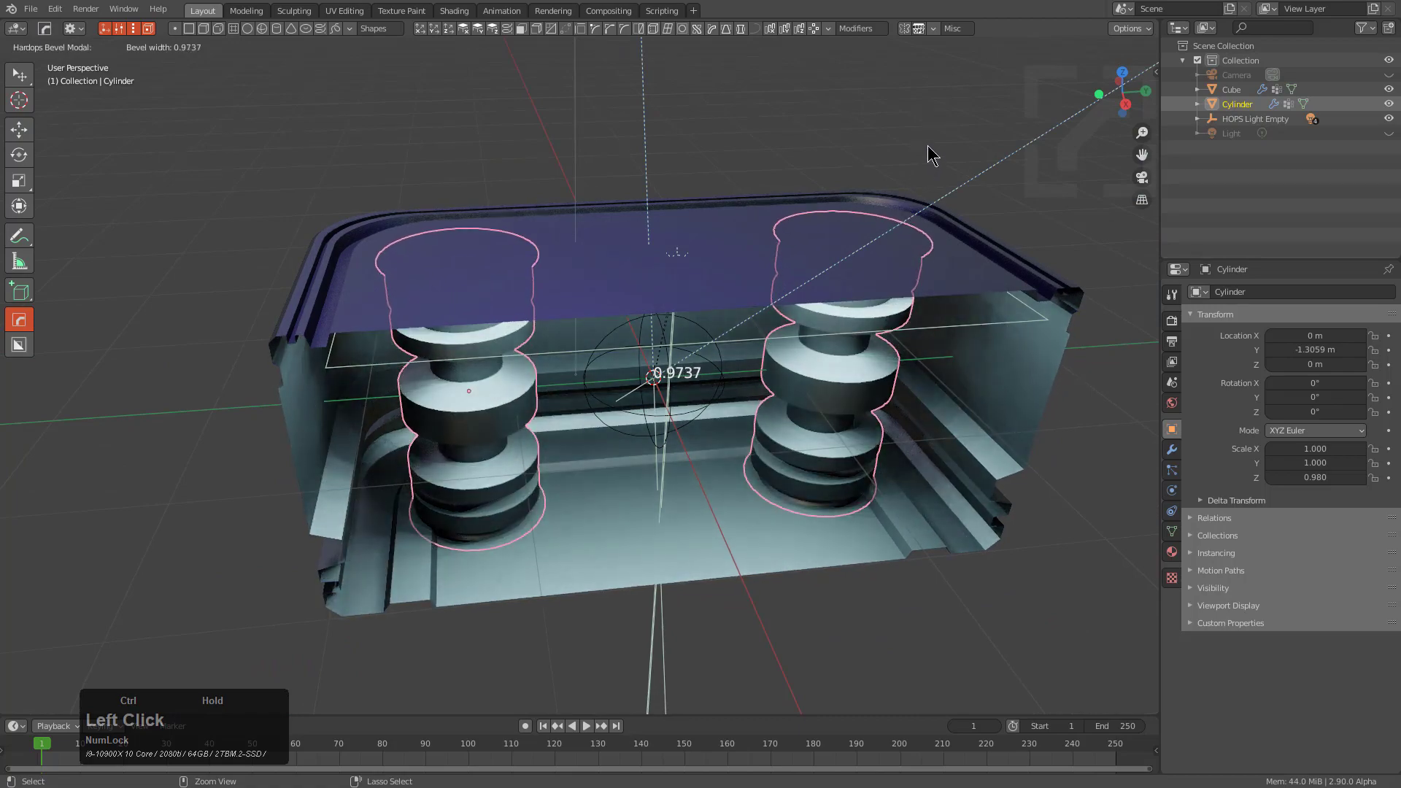
pyautogui.middleClick(591, 297)
pyautogui.scroll(3)
pyautogui.scroll(3)
pyautogui.press('alt+a')
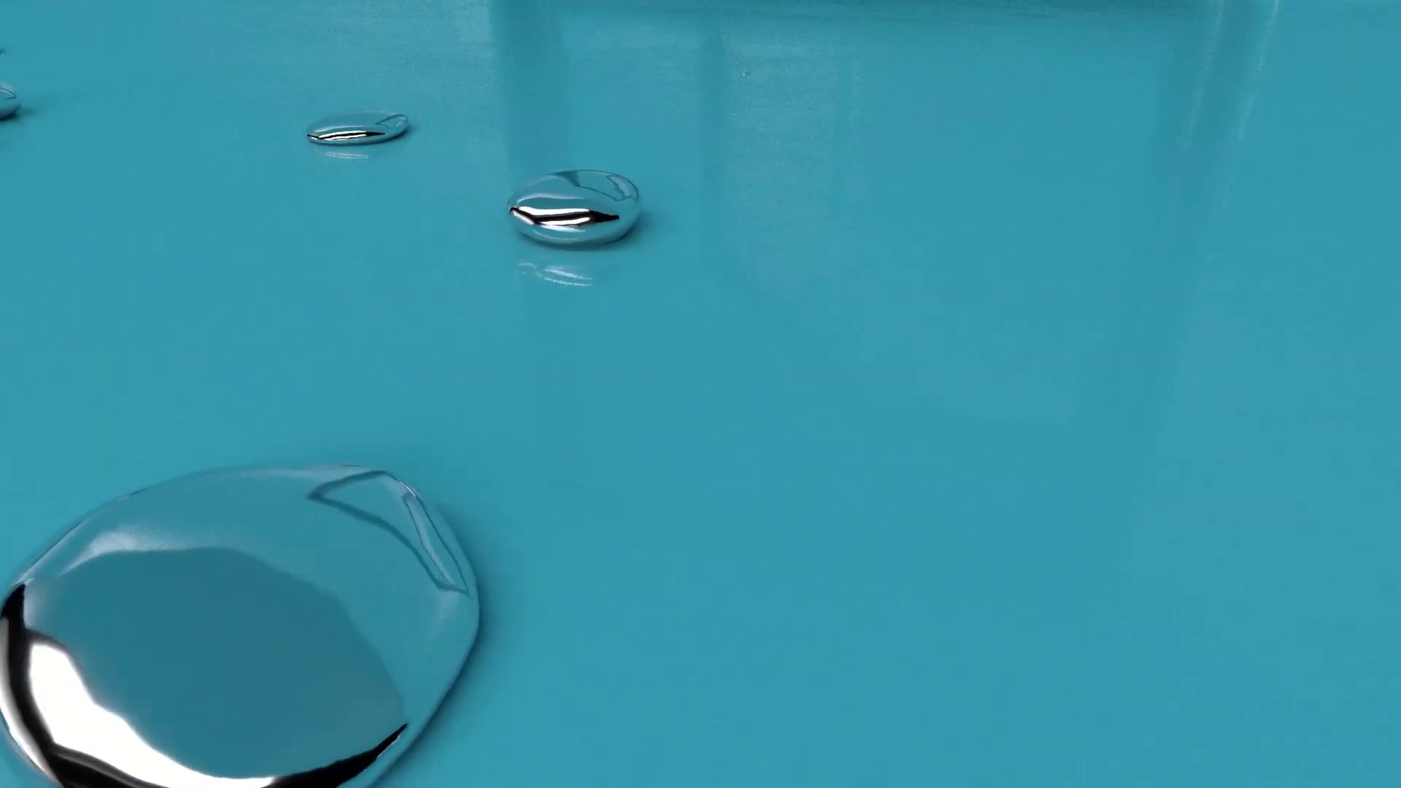